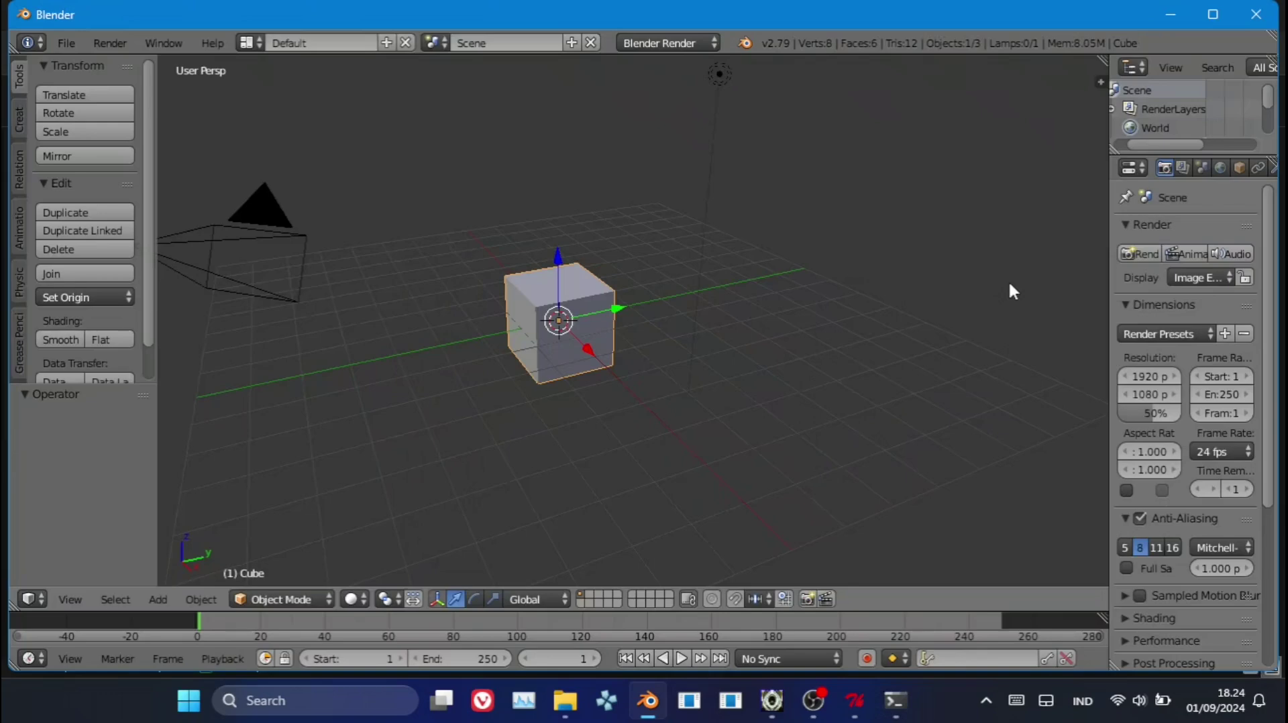
Delete the default cube, lamp and camera from the scene.
key(Delete)
click(673, 387)
right_click(711, 315)
key(Delete)
click(676, 315)
right_click(281, 271)
key(Delete)
click(280, 269)
right_click(226, 215)
key(Delete)
Start a multiple-OBJ import and select every Object OBJ file in the exported parts folder.
click(247, 234)
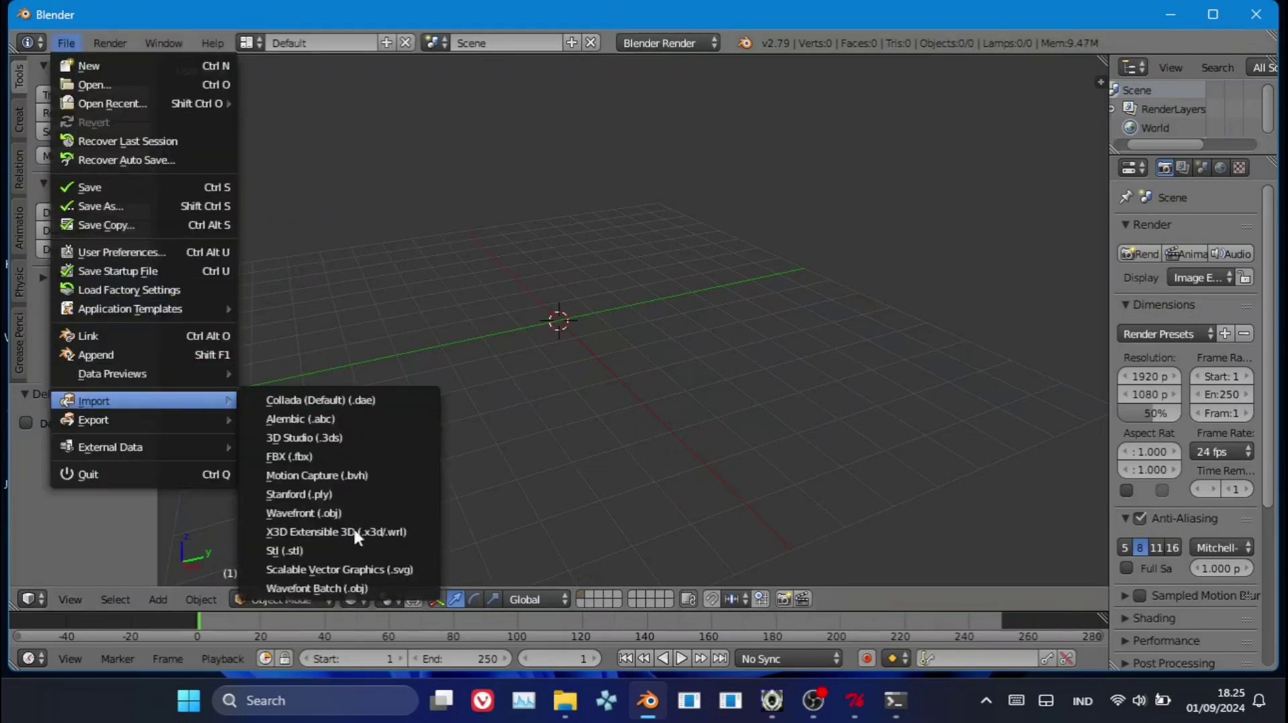
click(362, 596)
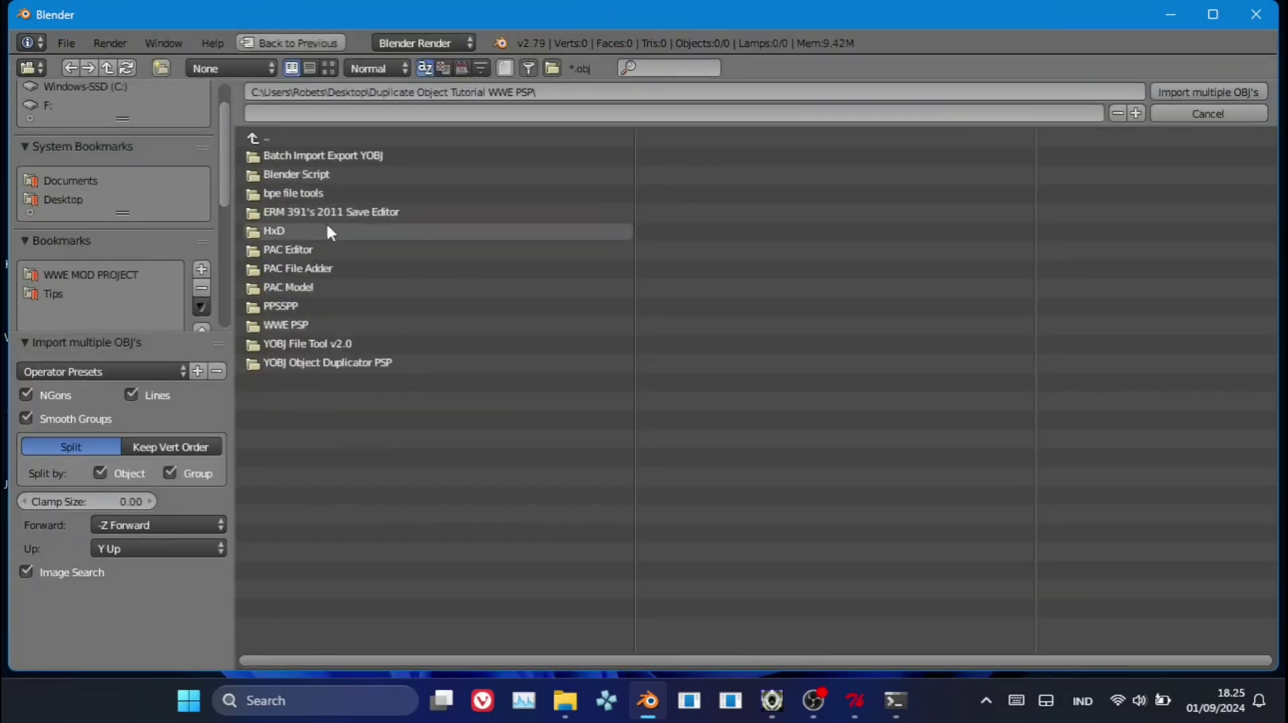
click(322, 288)
key(a)
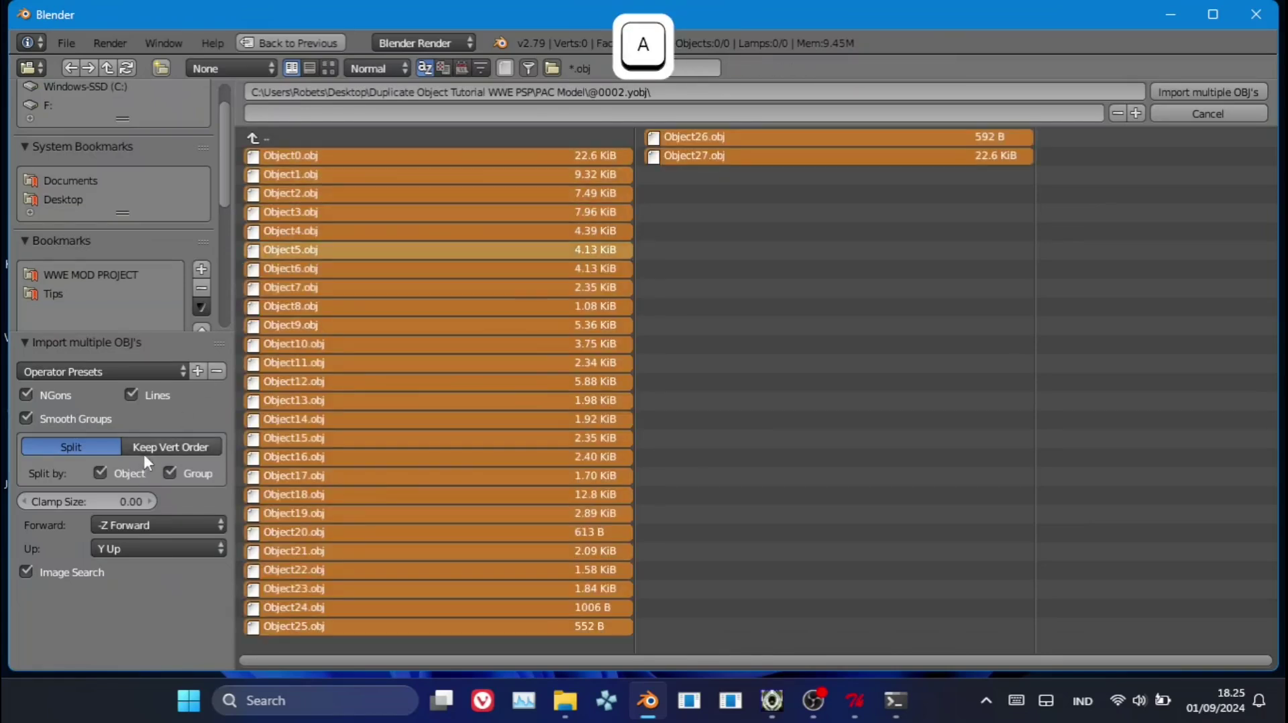
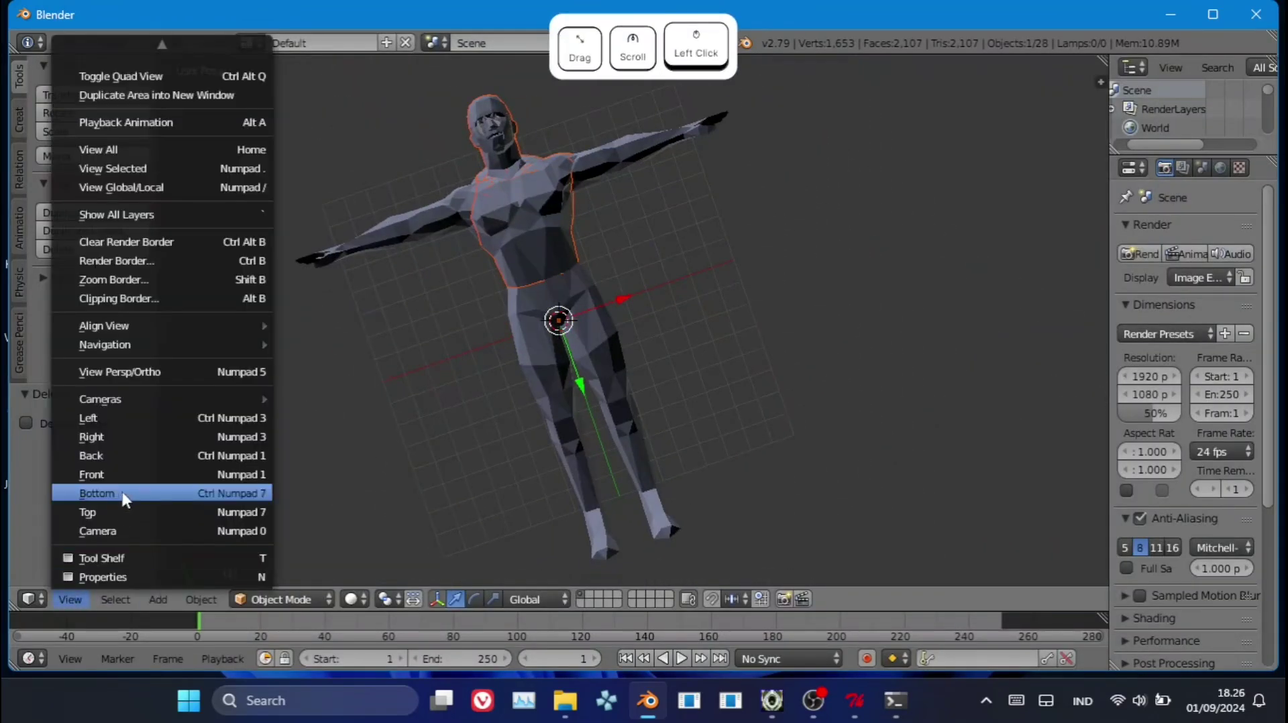
View the model from below and enlarge and expand the Outliner object list.
click(126, 495)
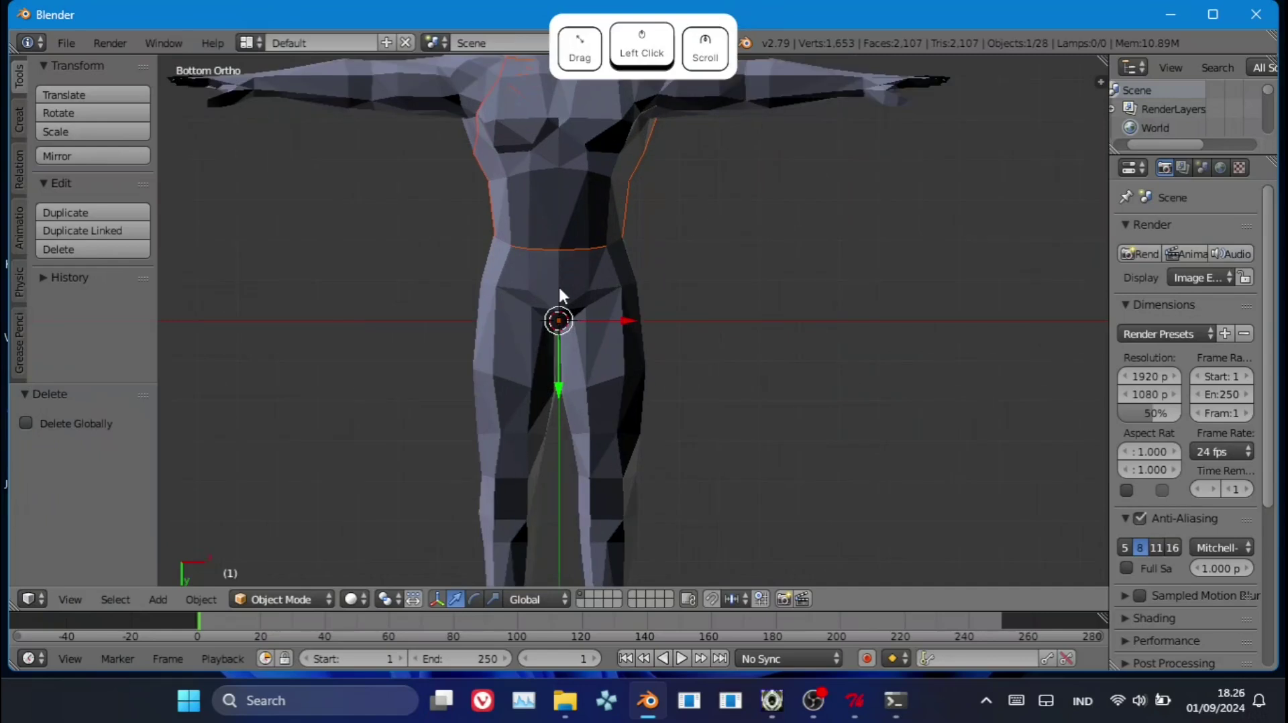
click(563, 293)
click(556, 423)
click(717, 309)
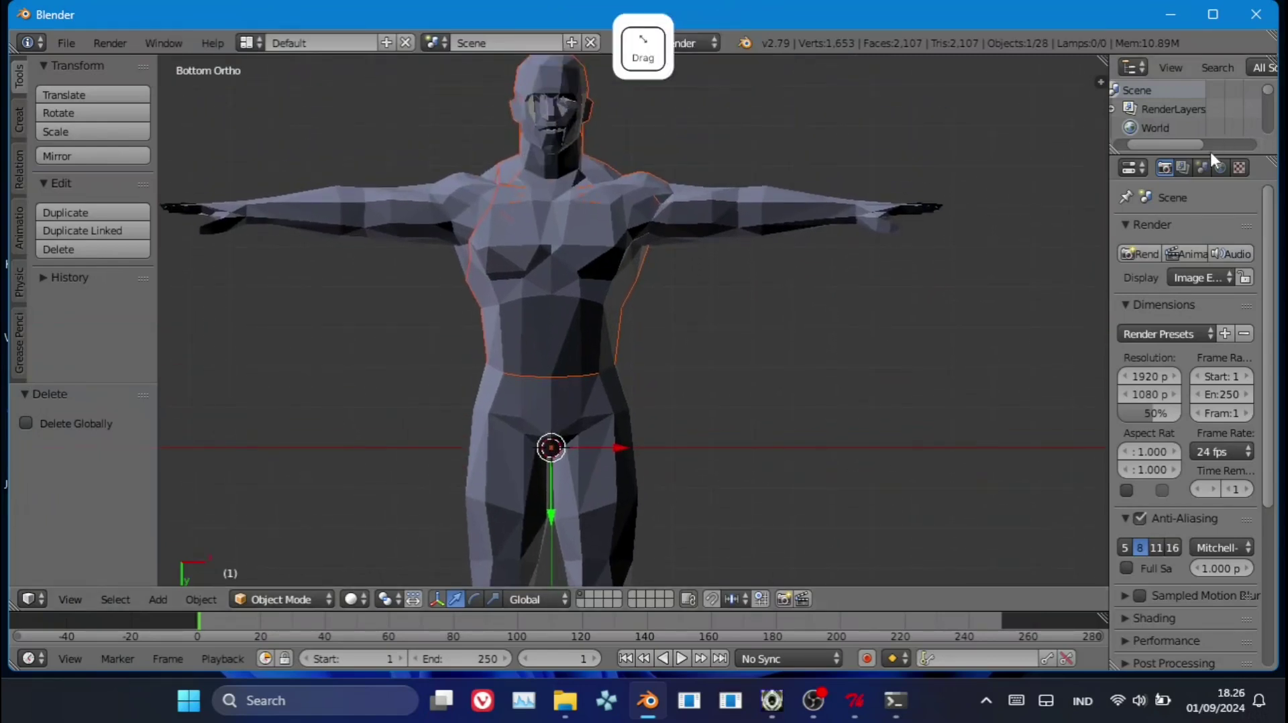
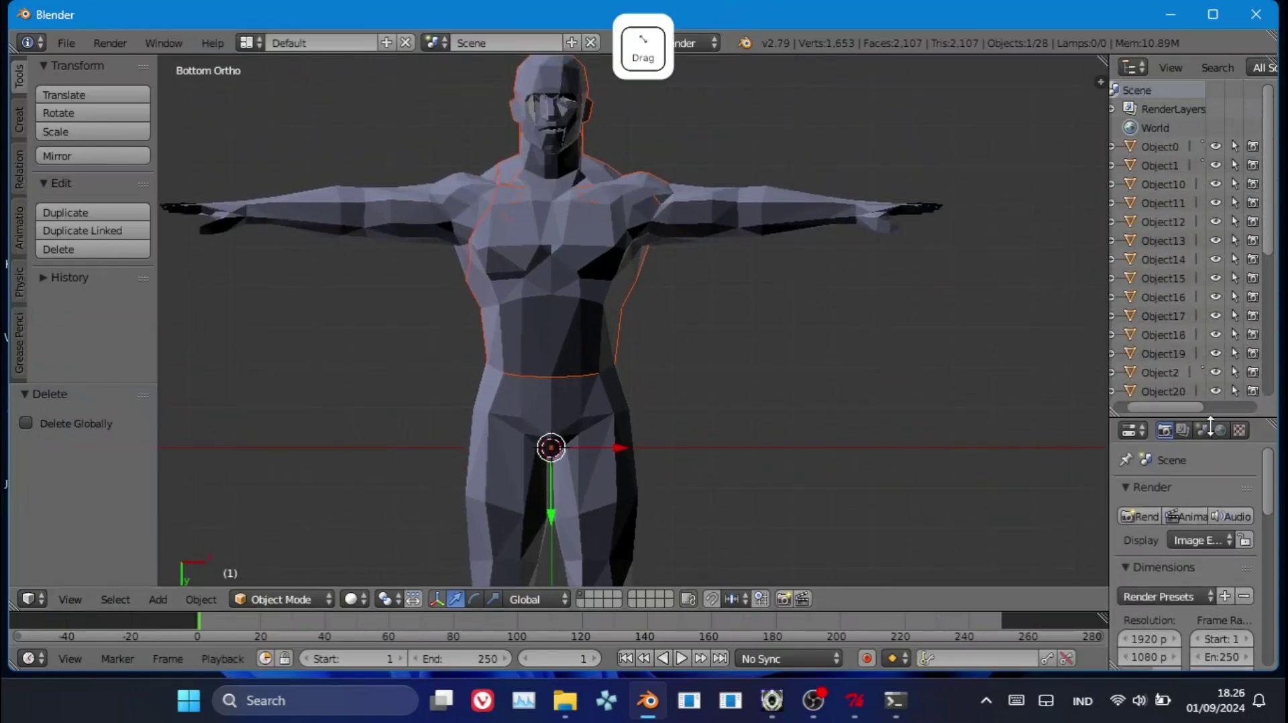
click(1170, 419)
Undo an accidental torso move, then delete three unwanted body-part objects.
click(607, 451)
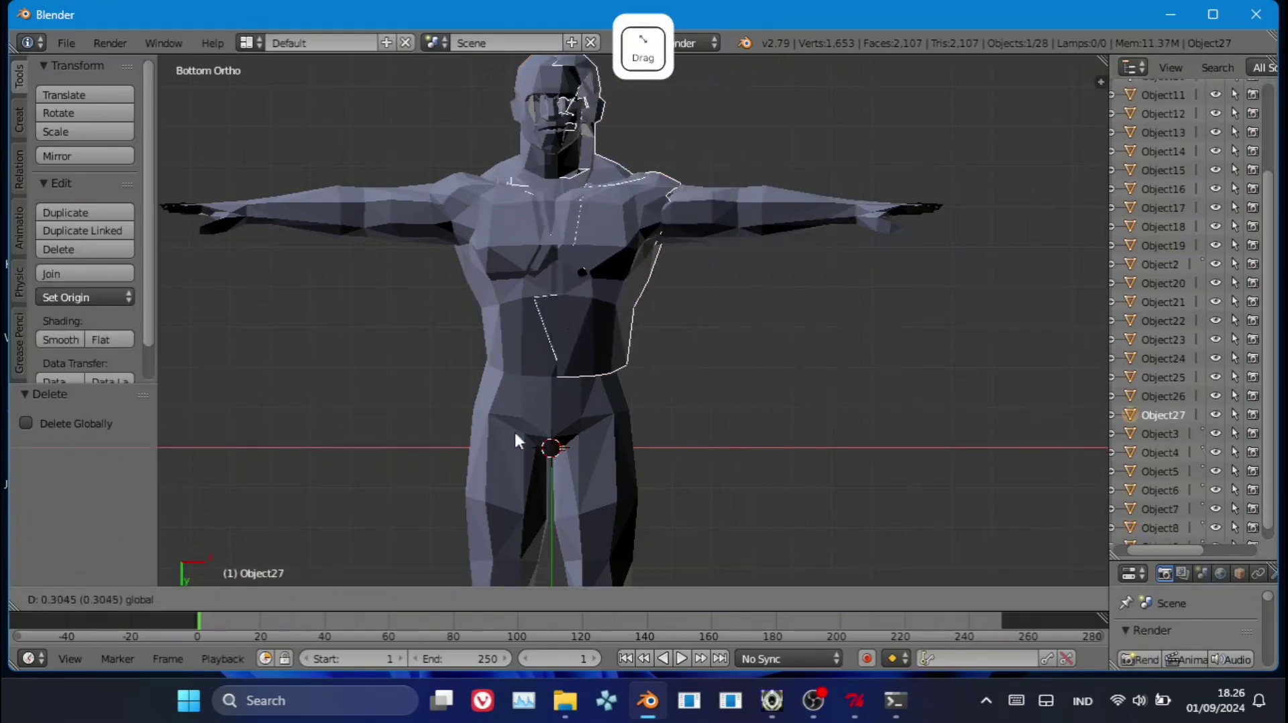
right_click(517, 334)
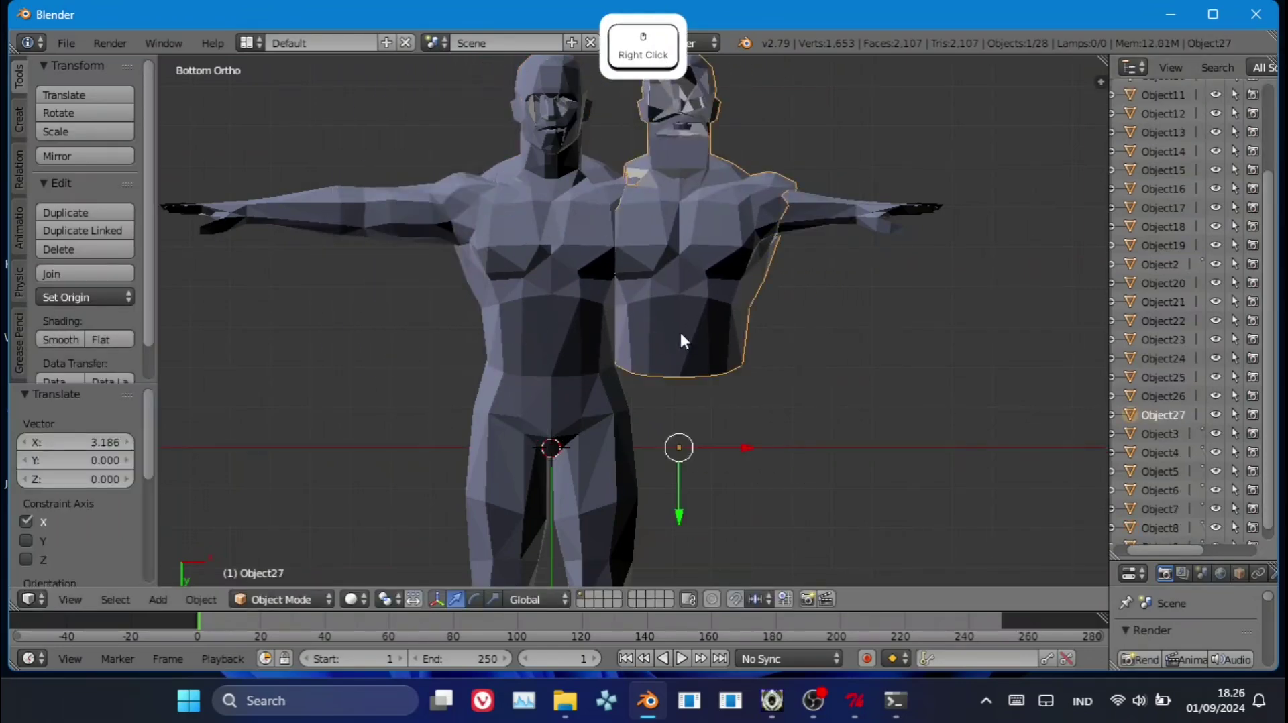
key(ctrl+z)
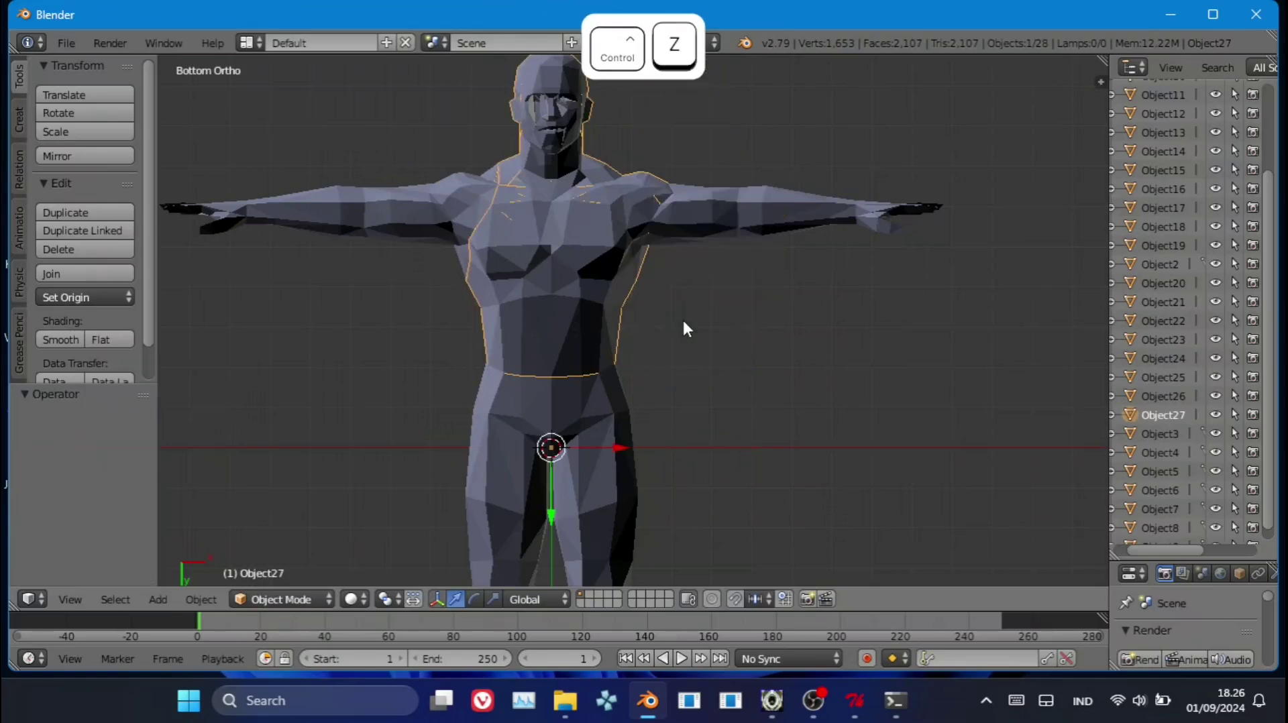
double_click(789, 383)
key(Delete)
click(1138, 458)
click(842, 276)
key(Delete)
click(1001, 371)
click(871, 497)
key(Delete)
click(1103, 447)
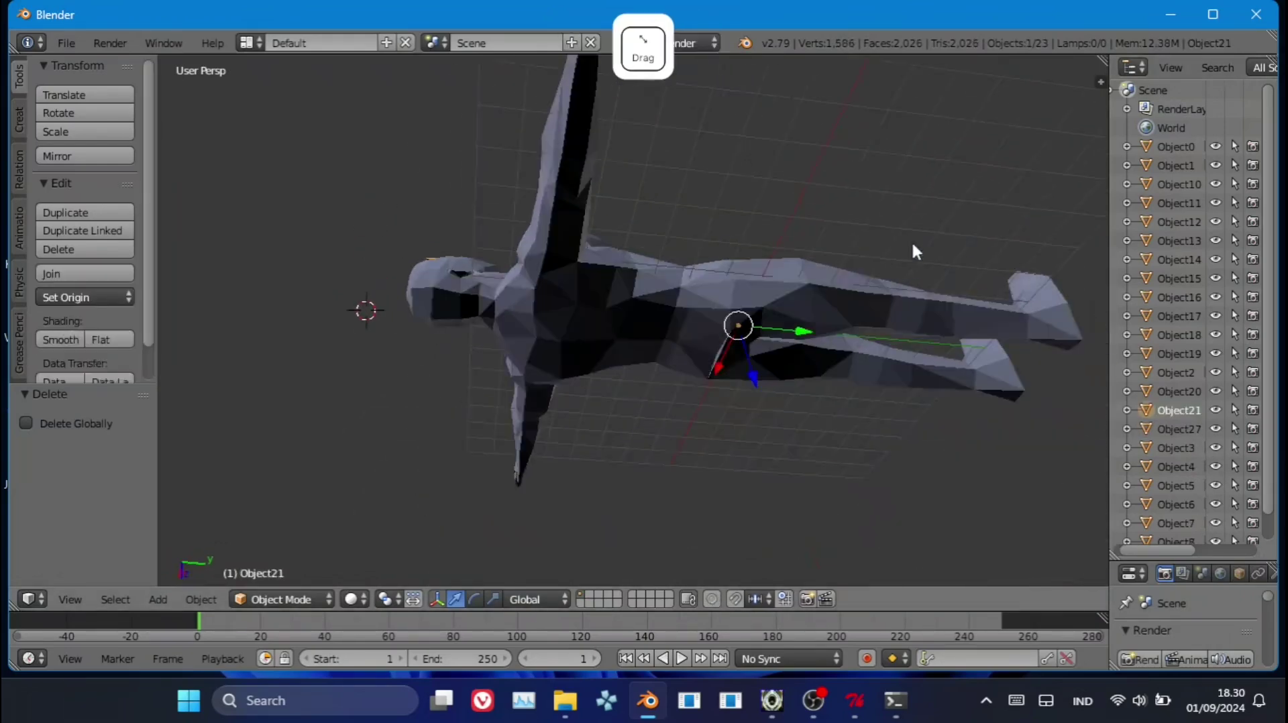
Delete the remaining extra body parts, leaving 21 objects, and select the torso Object27.
click(870, 395)
key(Delete)
click(894, 399)
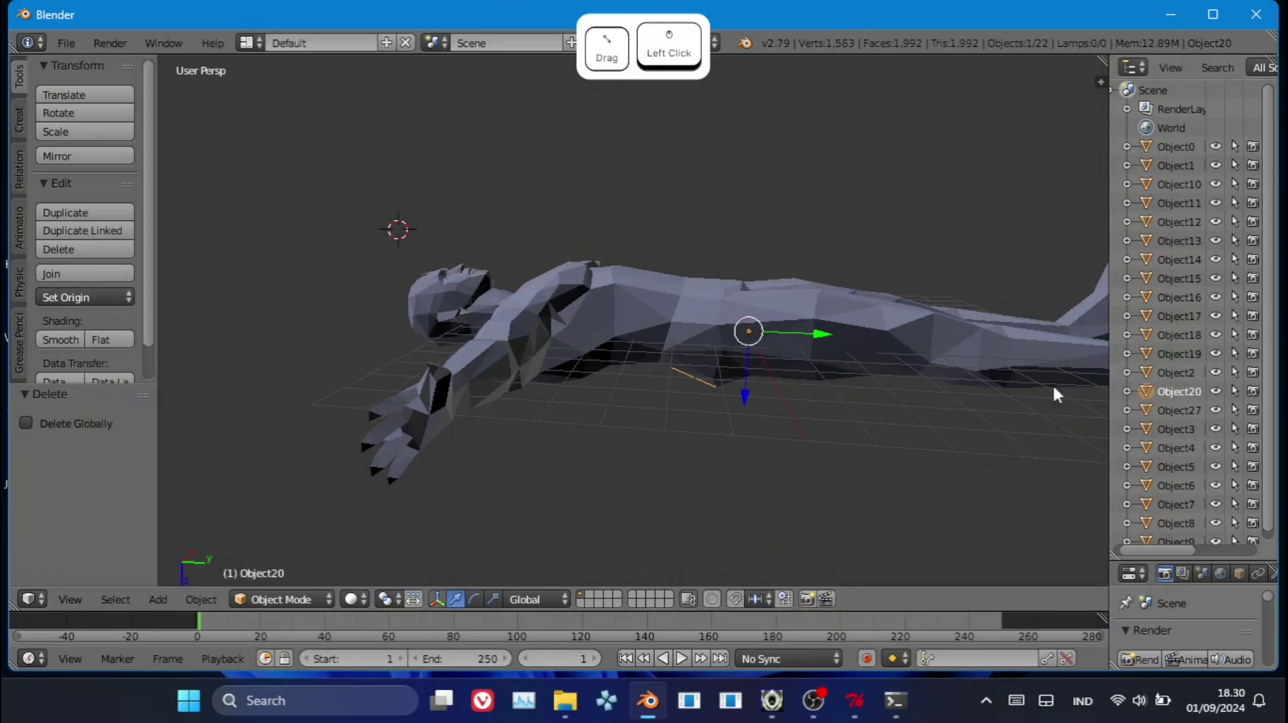
click(905, 367)
click(1187, 355)
click(796, 437)
key(Delete)
click(796, 442)
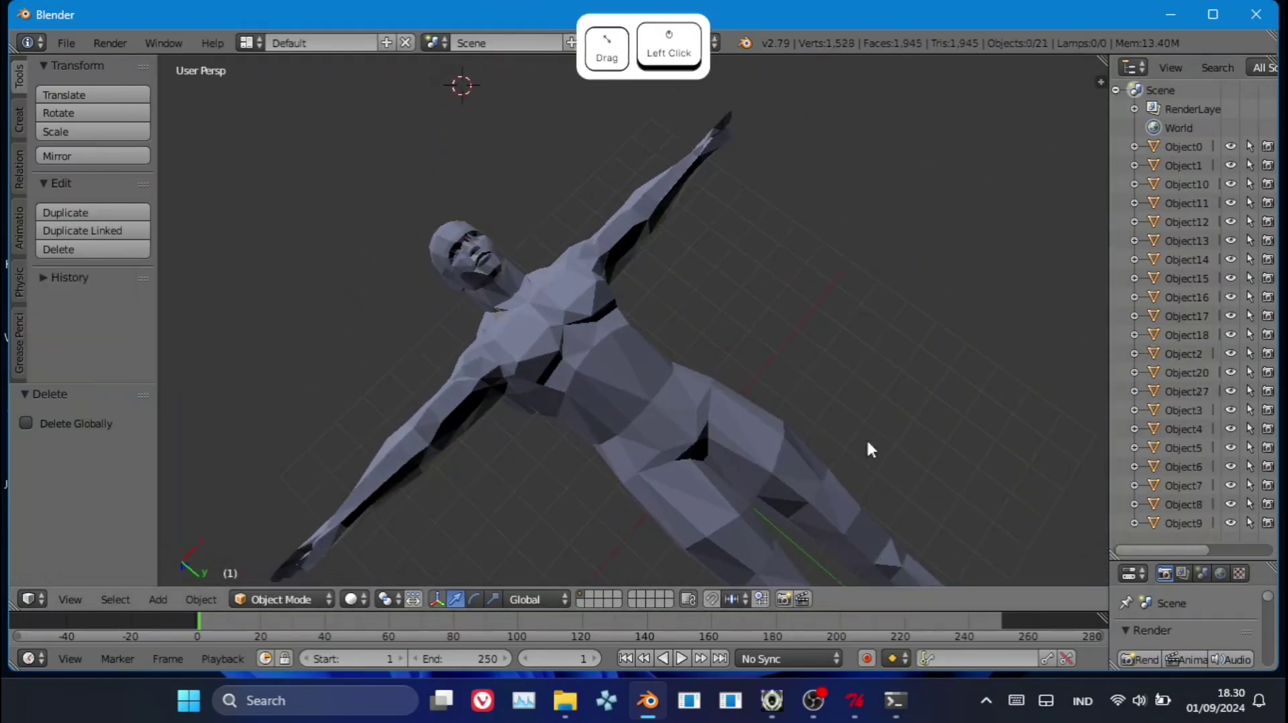
click(1192, 341)
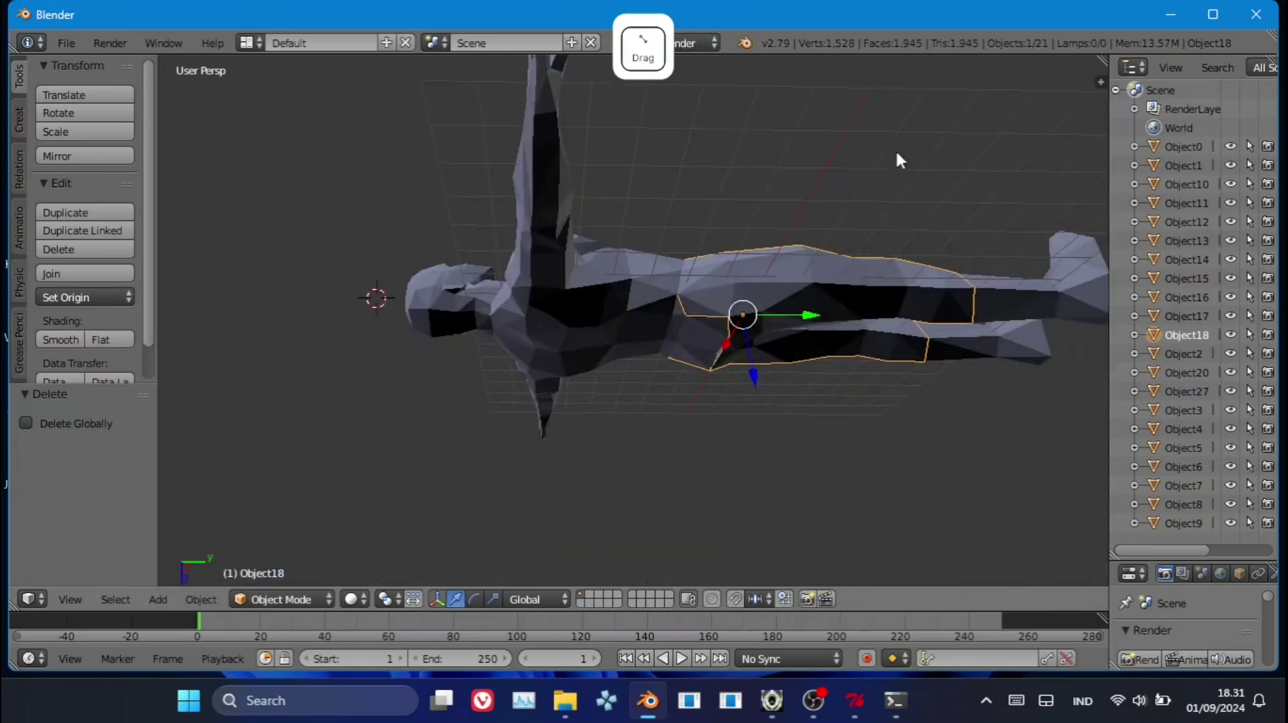
click(714, 451)
right_click(625, 389)
key(Caps_Lock)
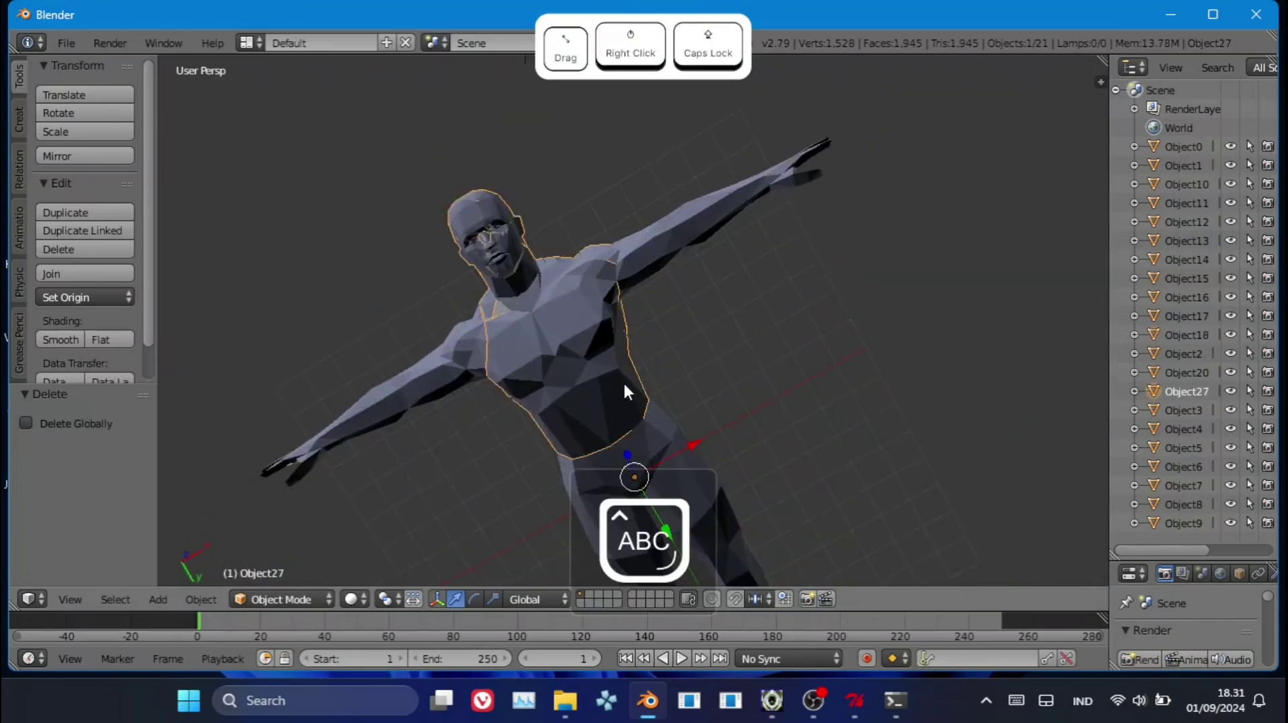
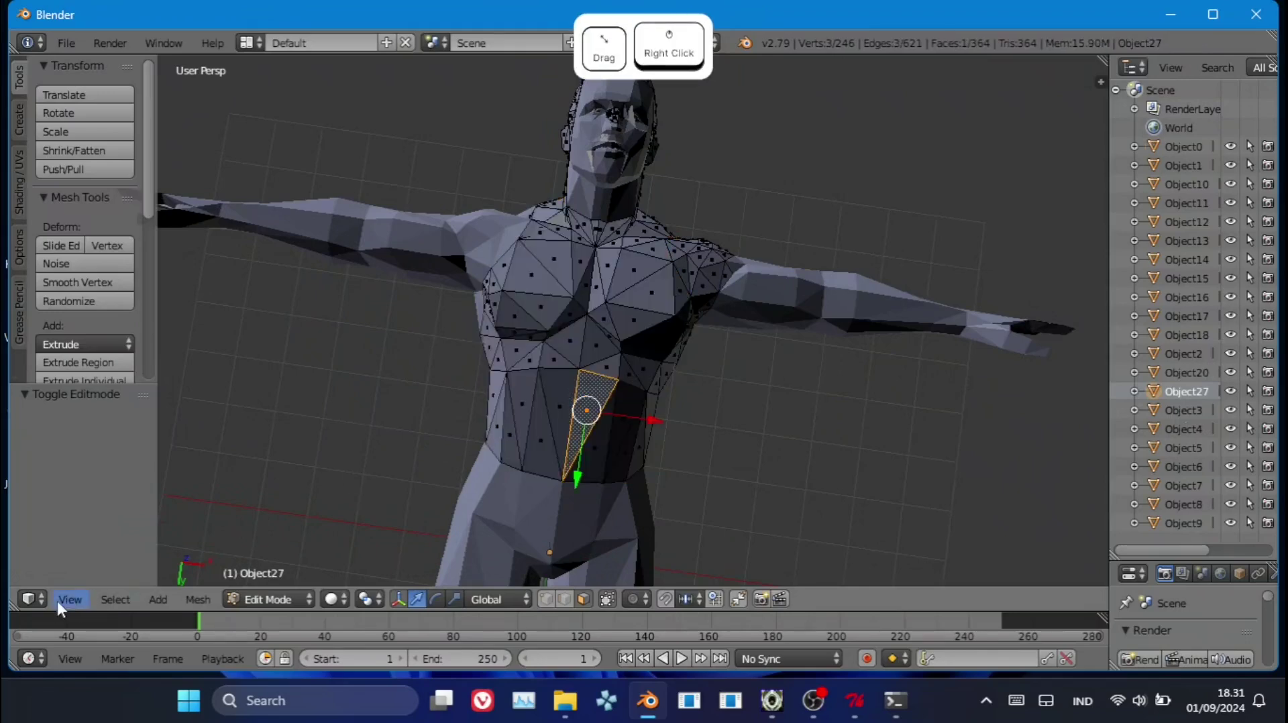
Edit the torso mesh with seam-delimited linked selection and scale a chest section by 1.852.
click(70, 598)
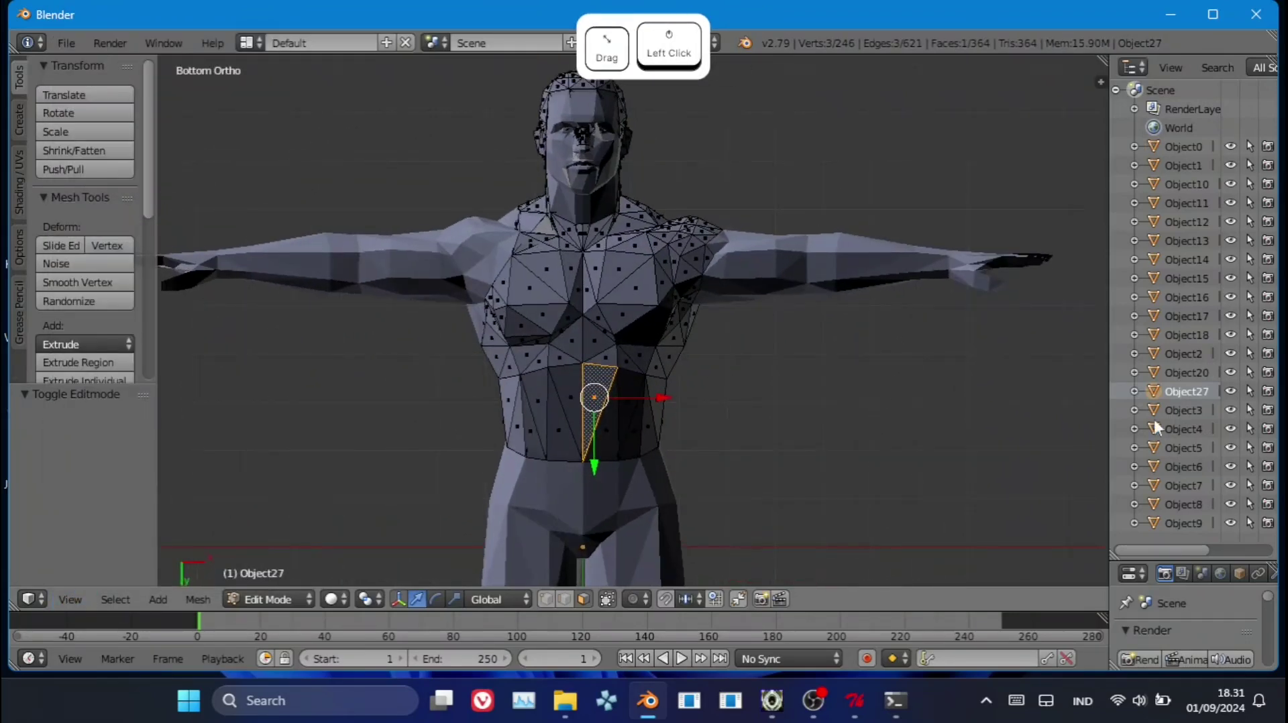
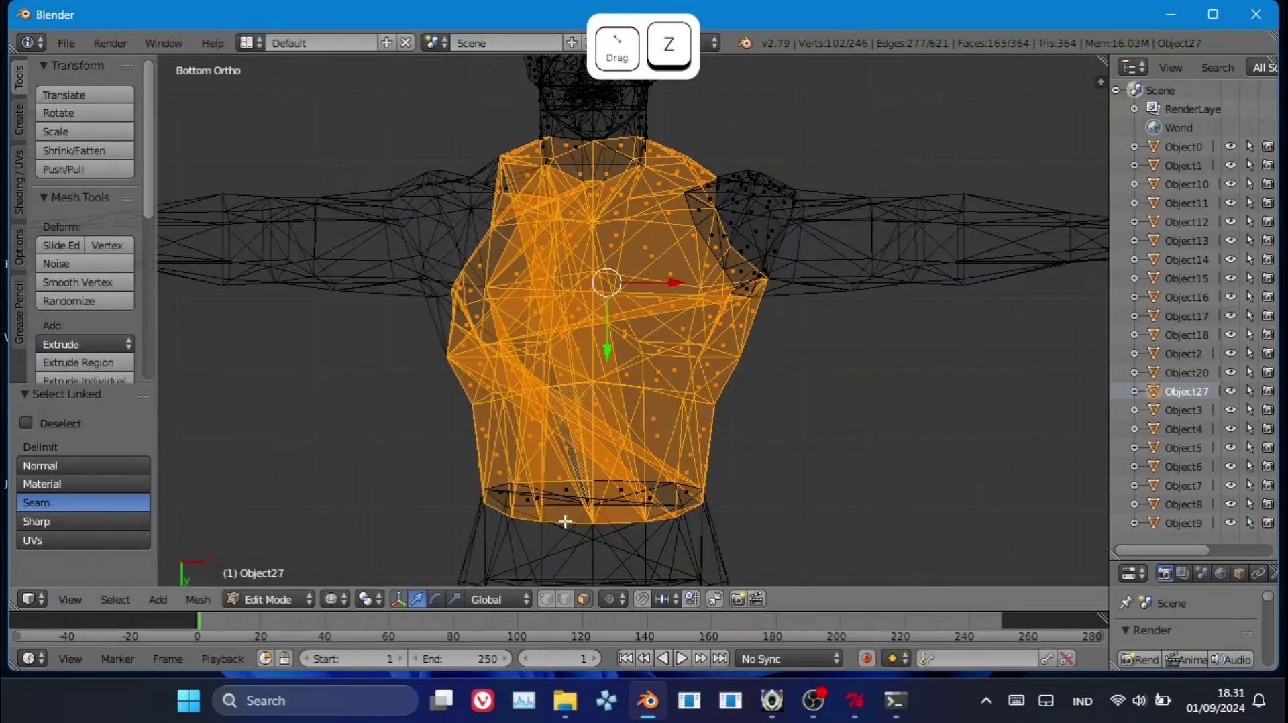
click(562, 602)
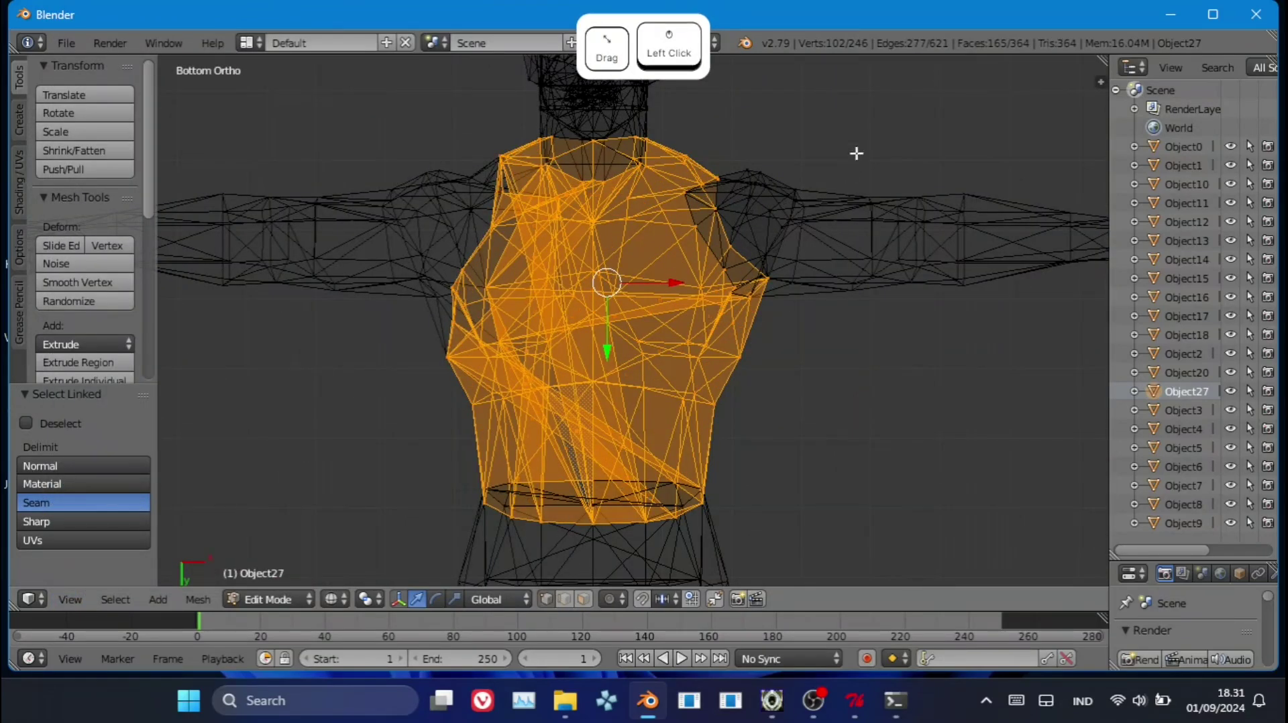
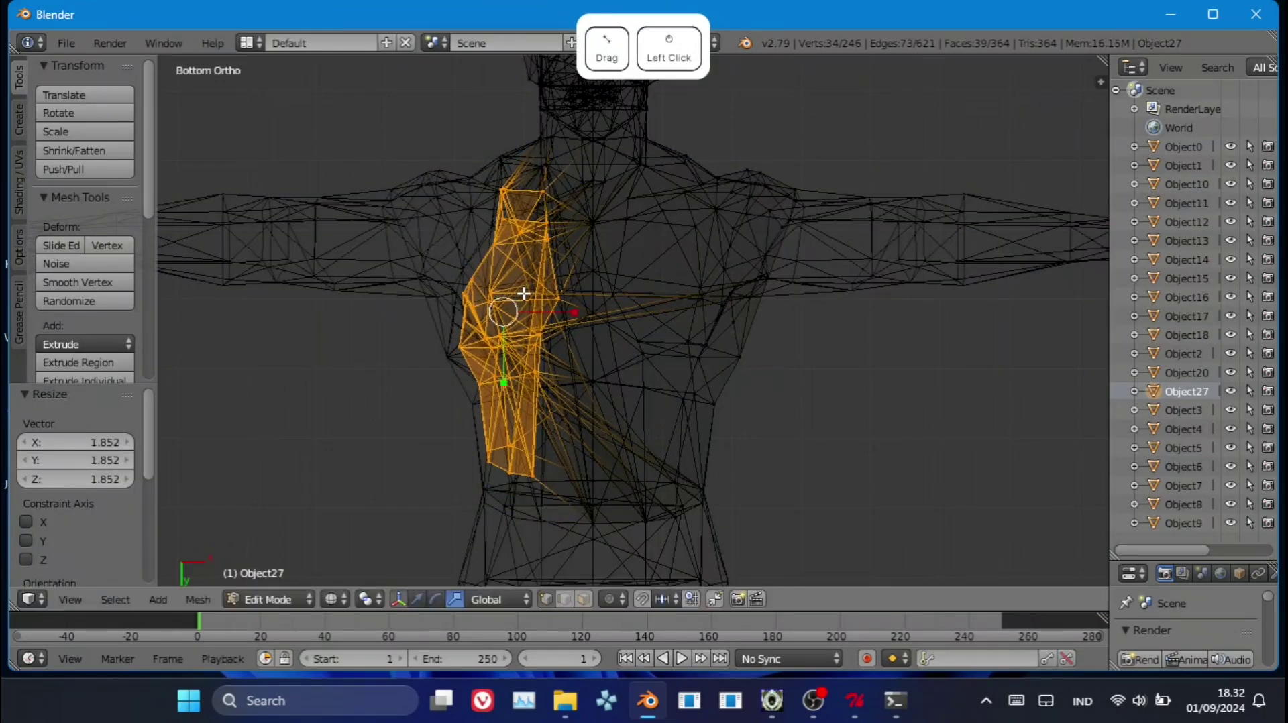
key(z)
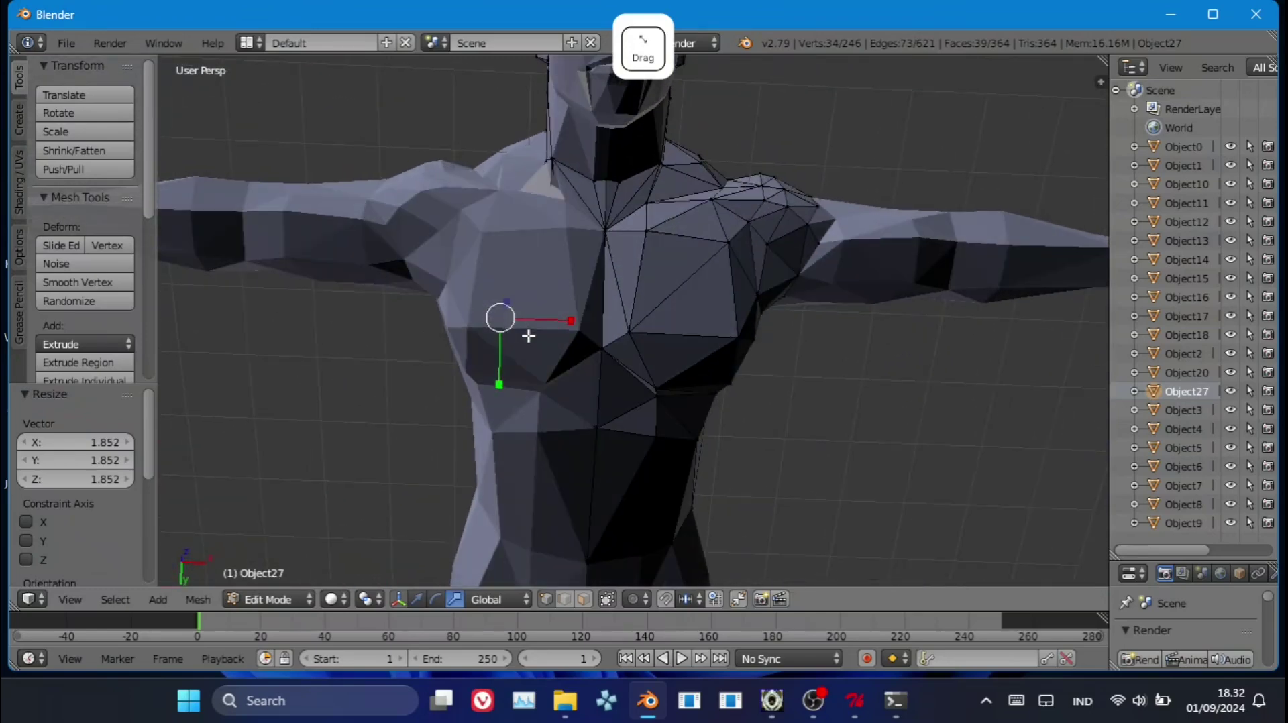
key(Tab)
Select the chest-and-shoulder faces in wireframe and separate them into their own object.
click(72, 607)
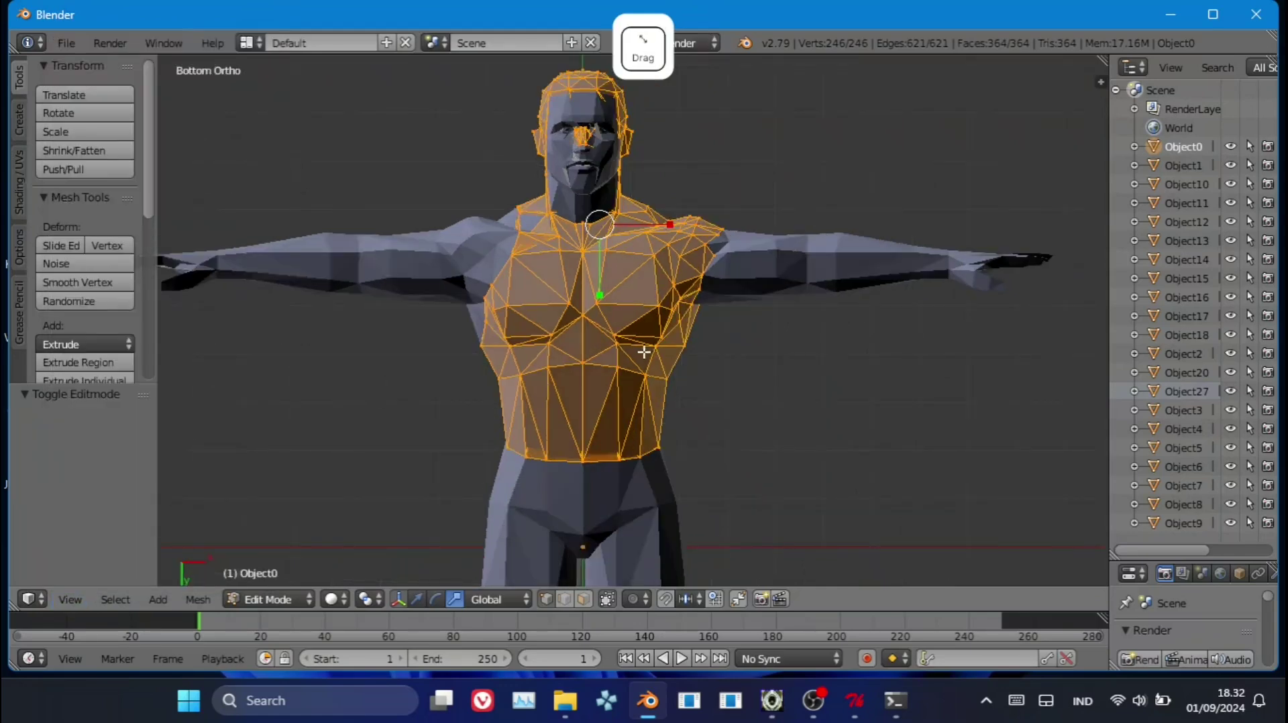
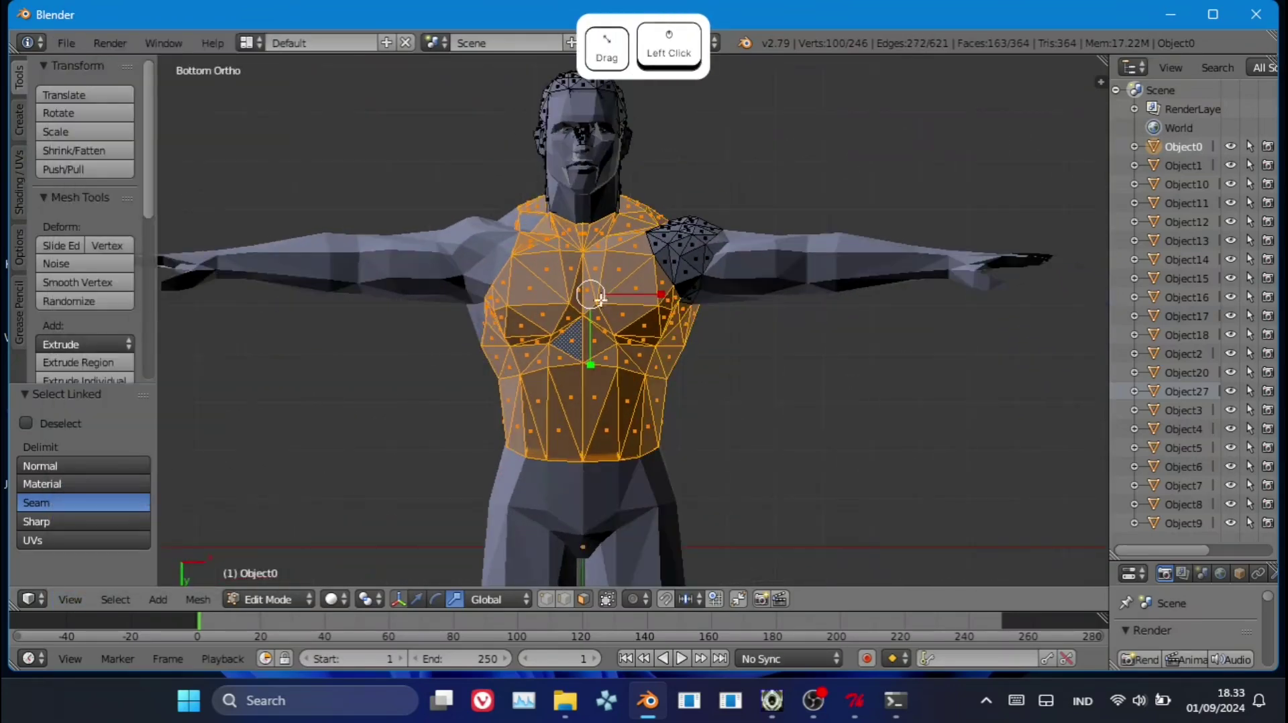
key(z)
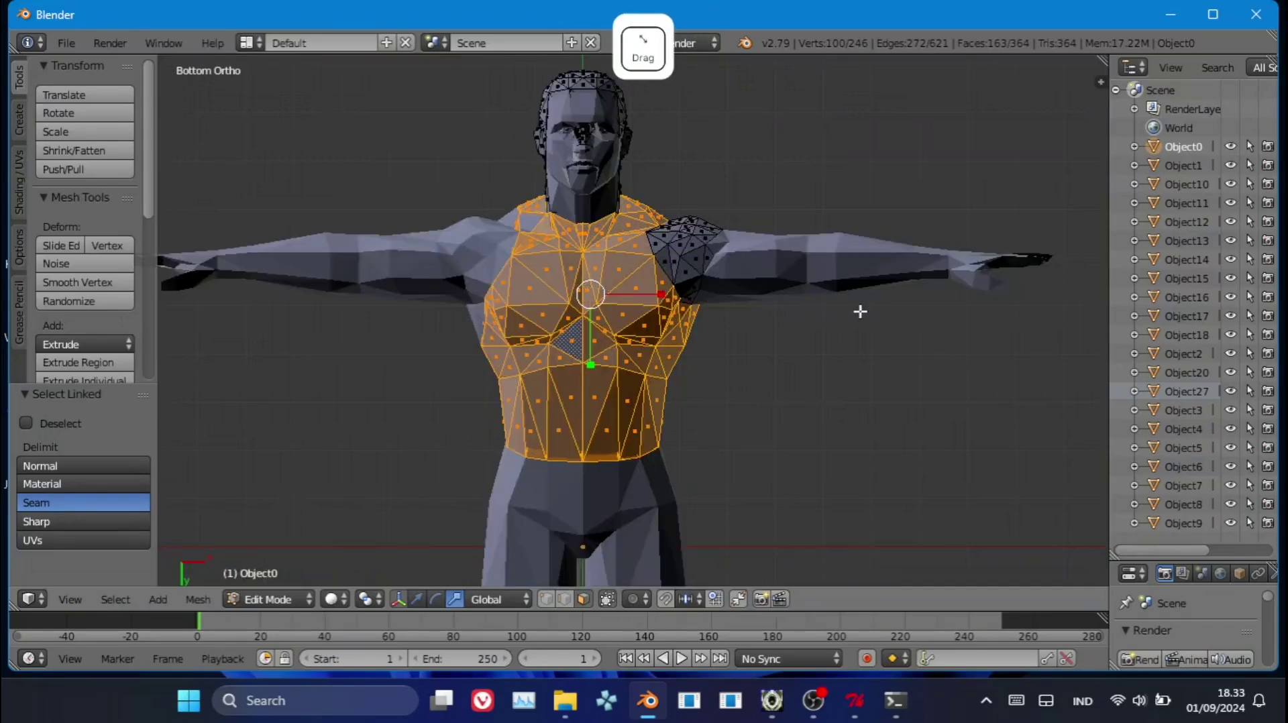
key(z)
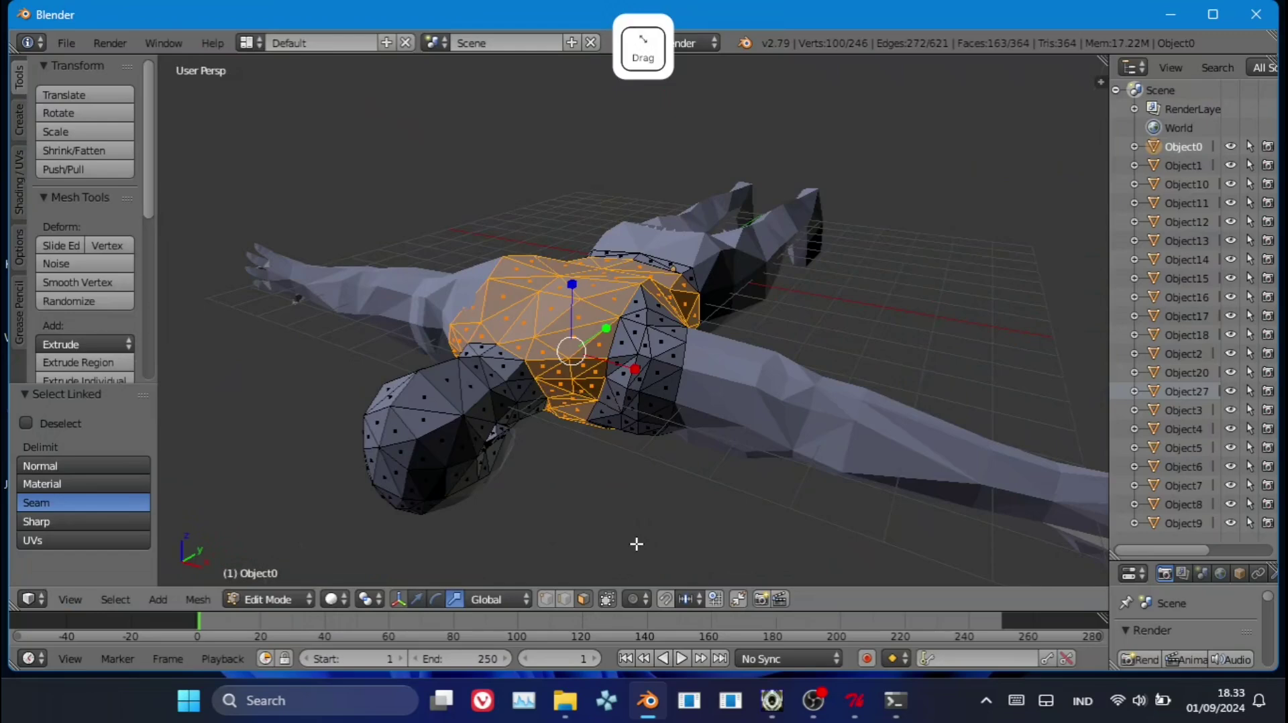
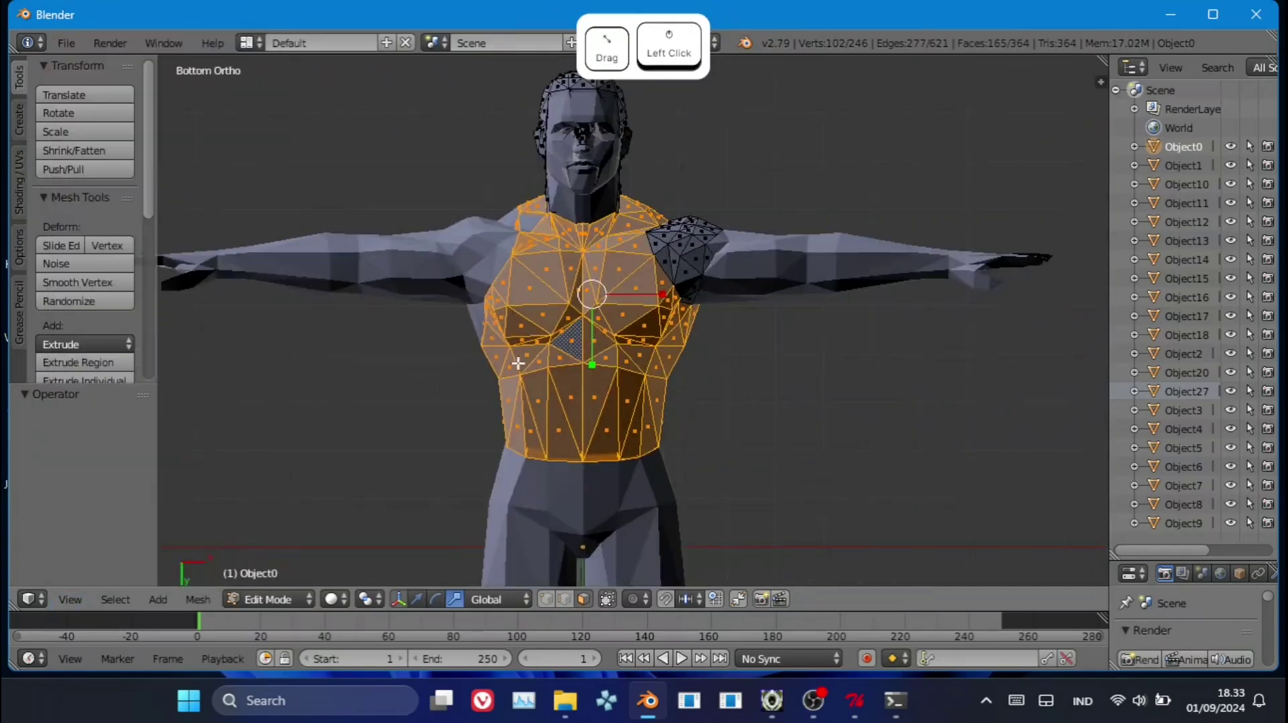
key(z)
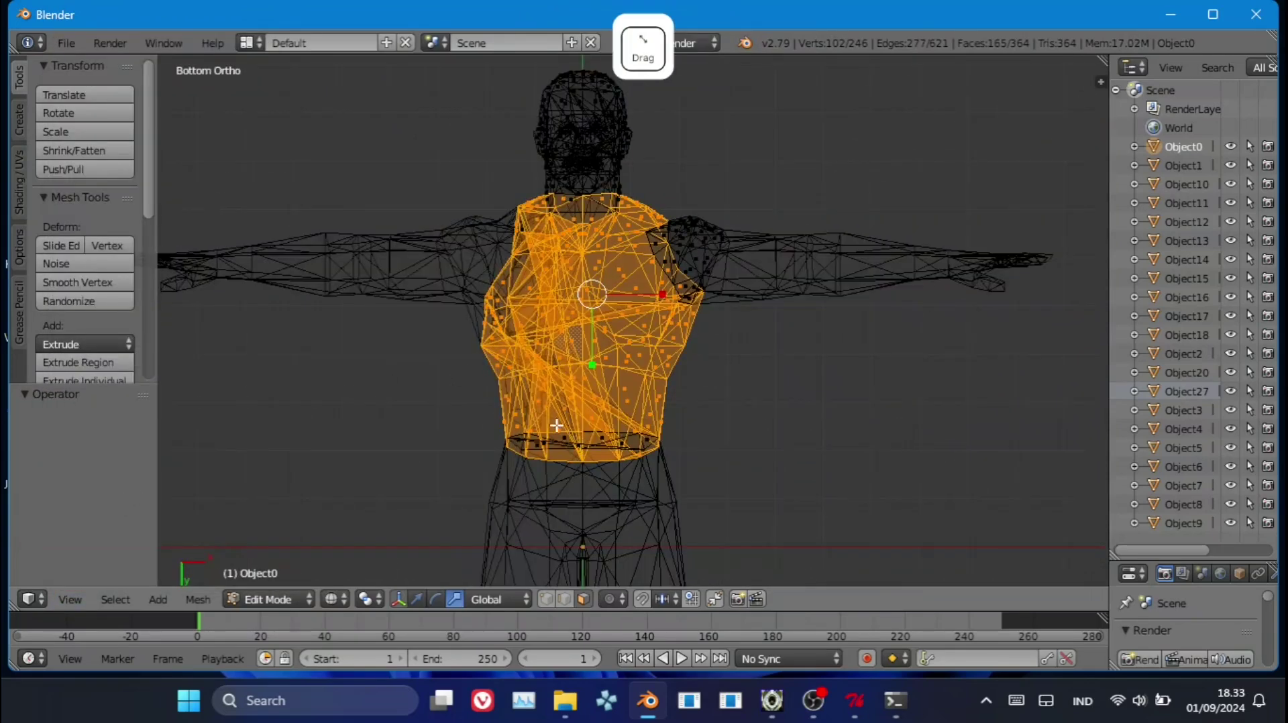
click(553, 603)
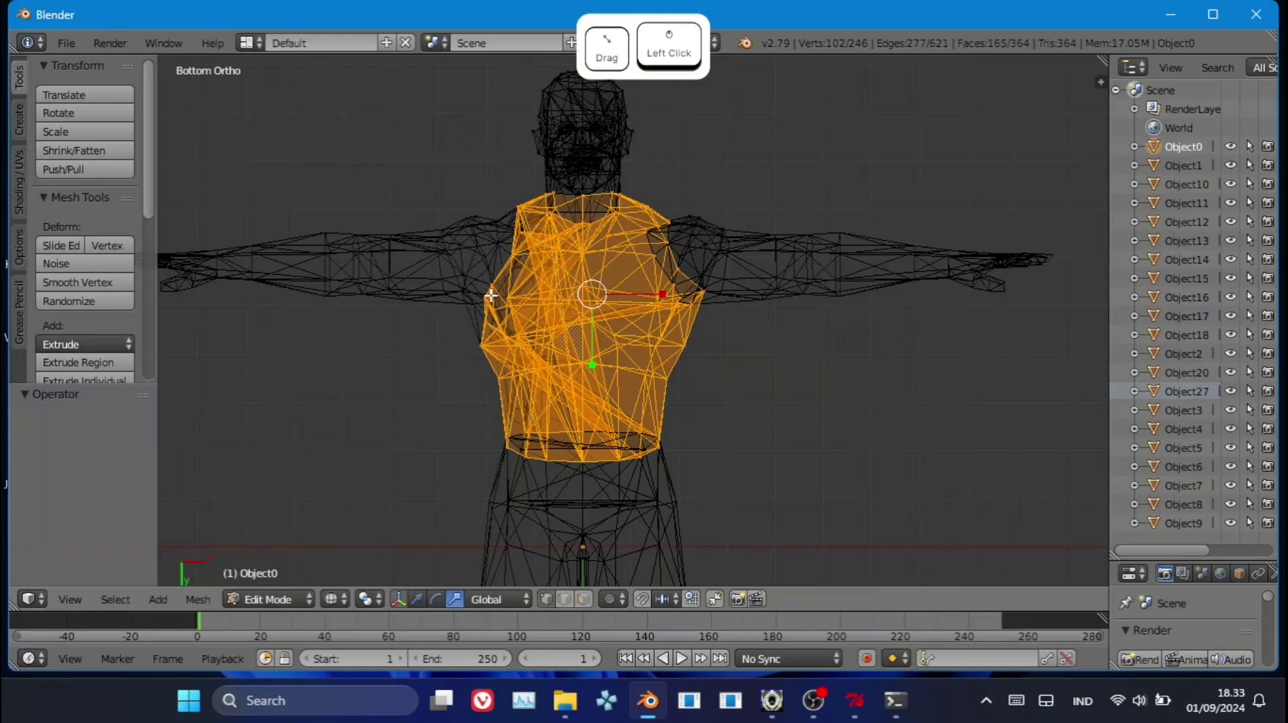
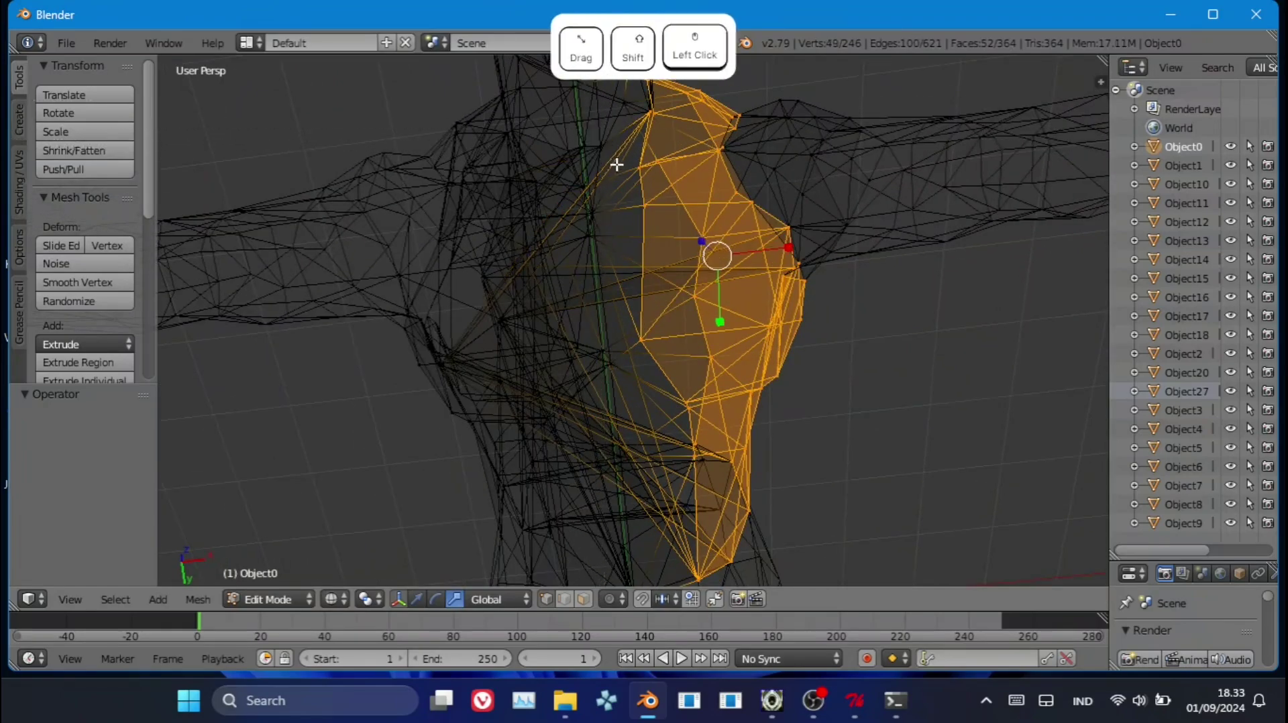
key(shift+b)
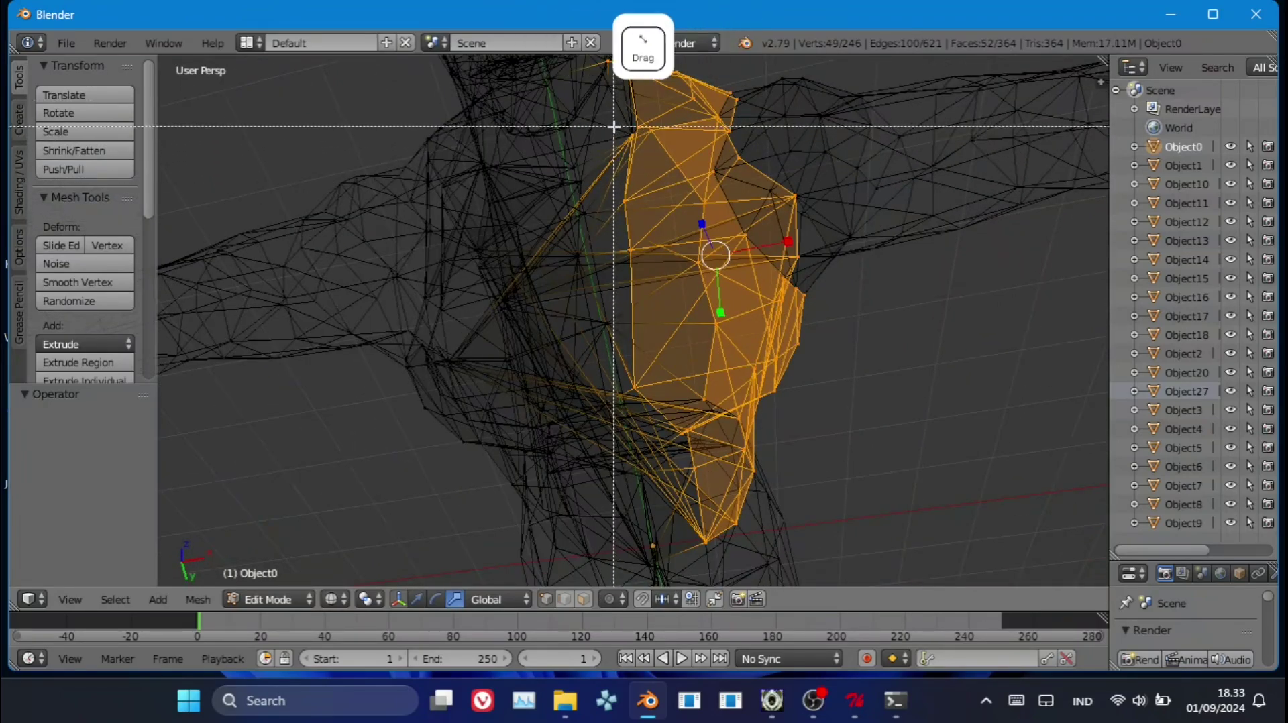
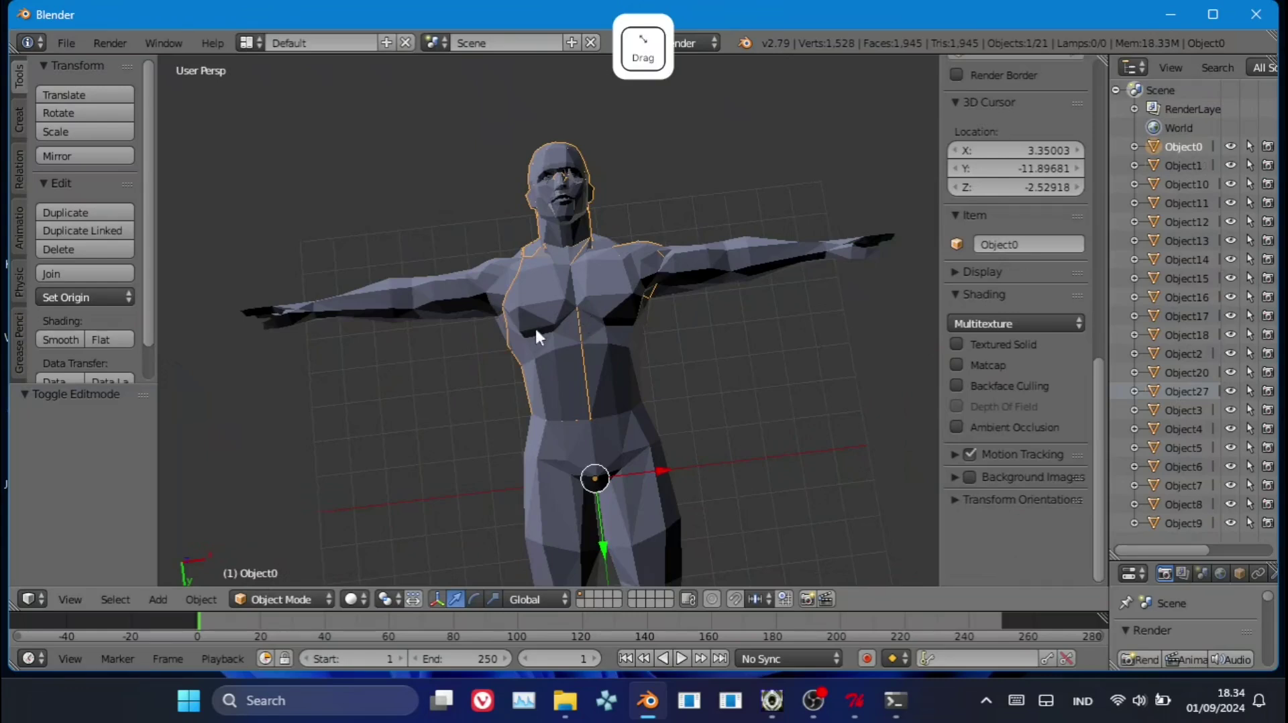
Export every scene object as its own OBJ file into the tutorial folder on the Desktop.
right_click(617, 313)
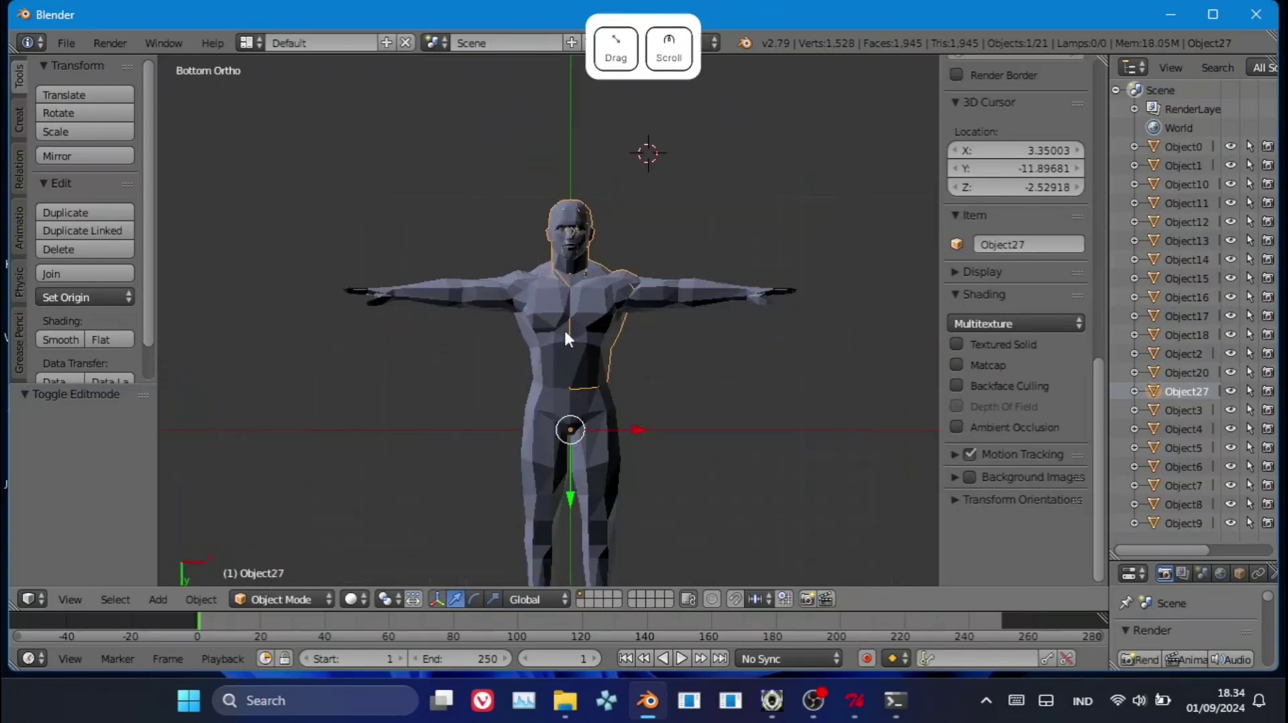
key(a)
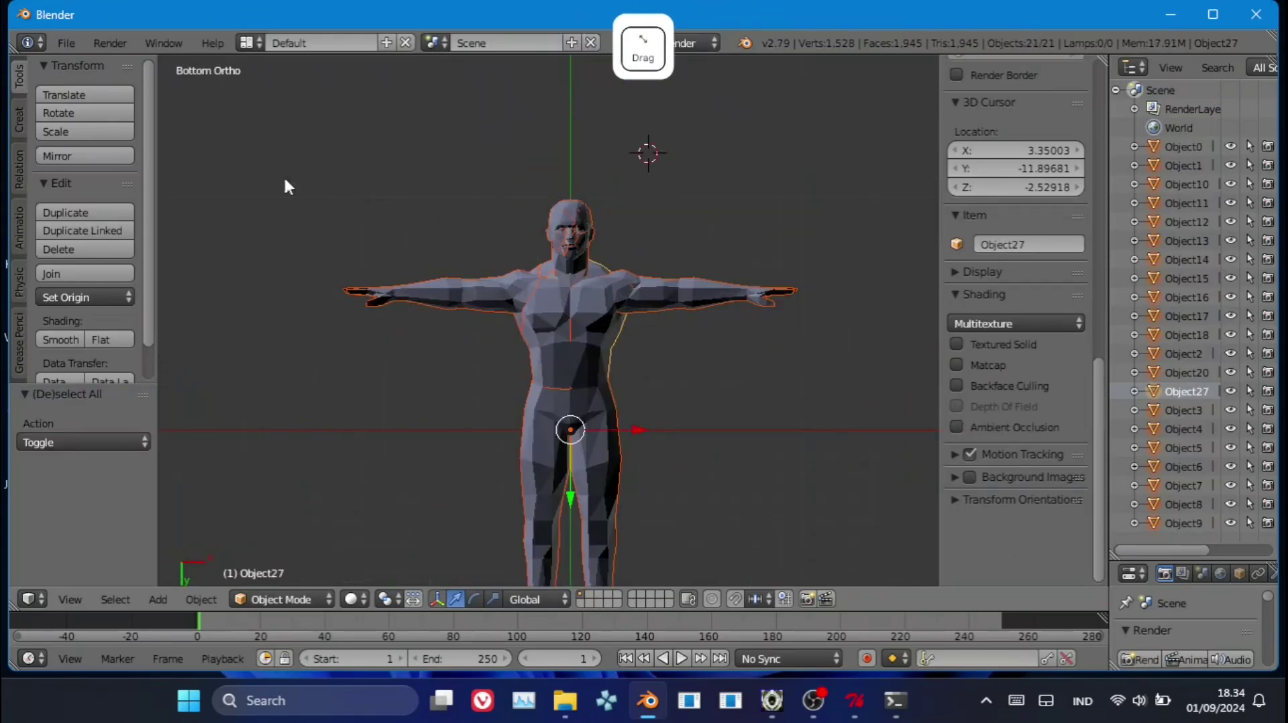
click(76, 52)
click(340, 591)
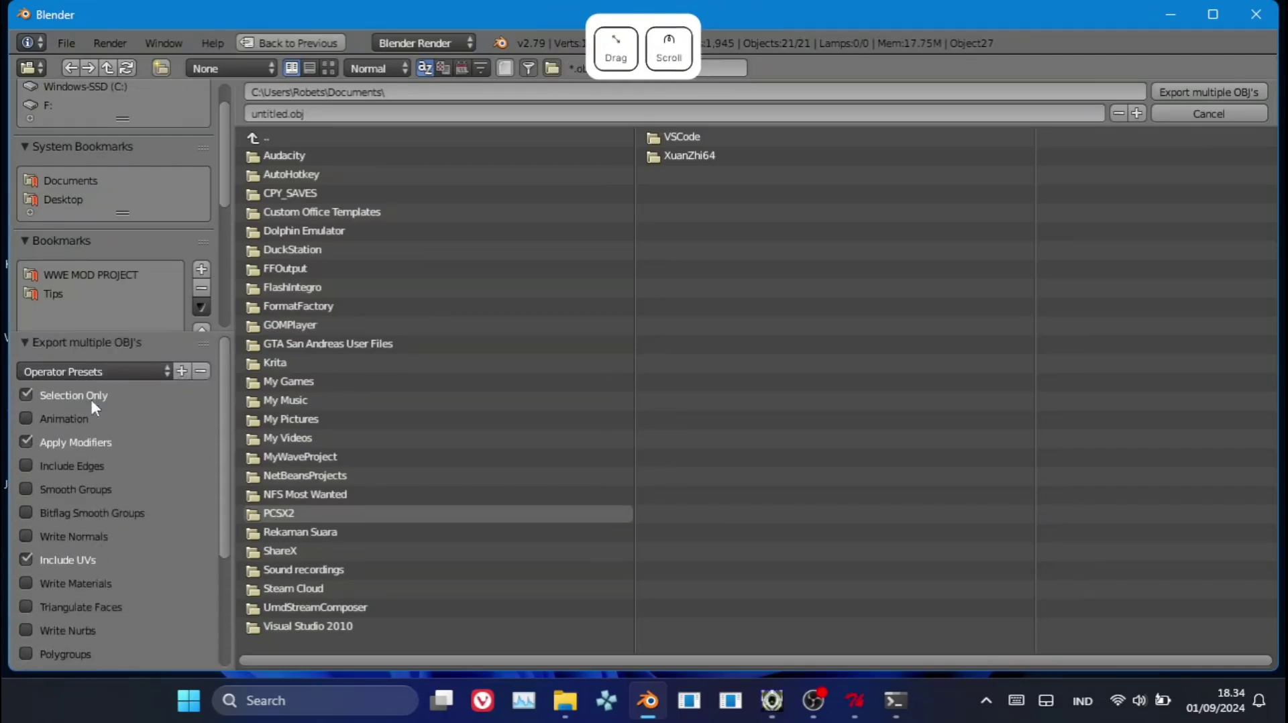
click(335, 297)
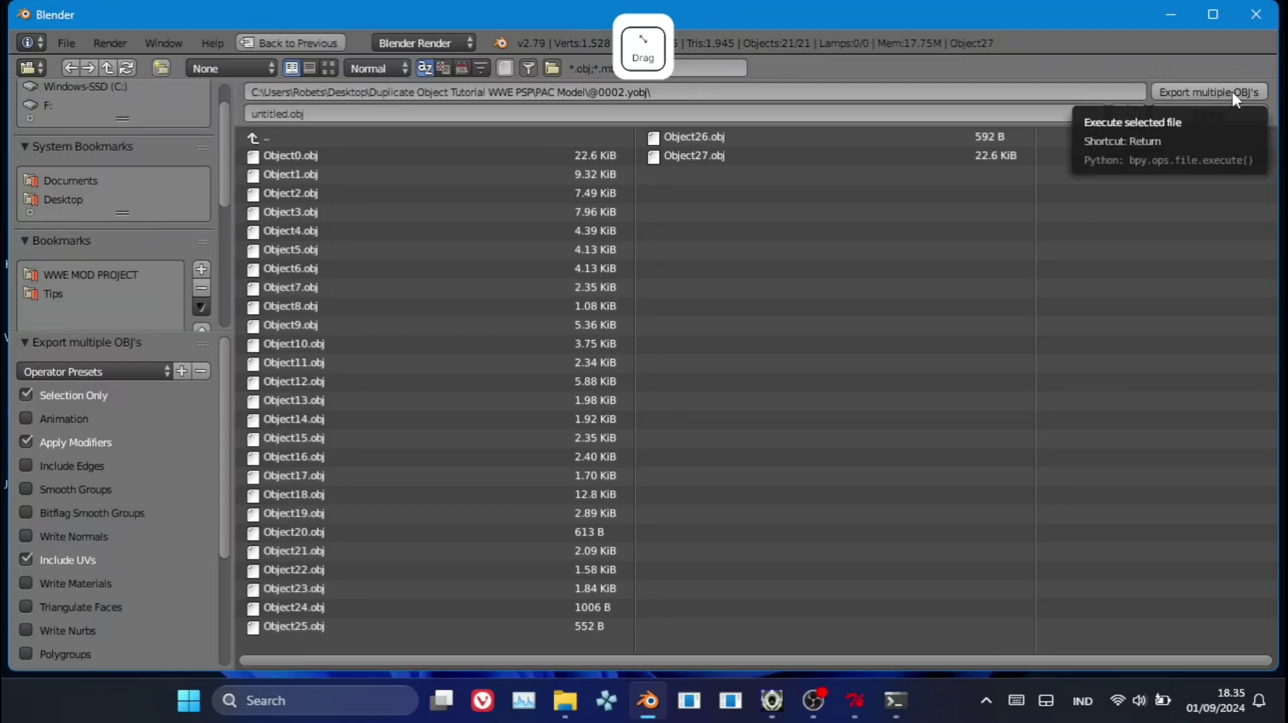
click(1236, 97)
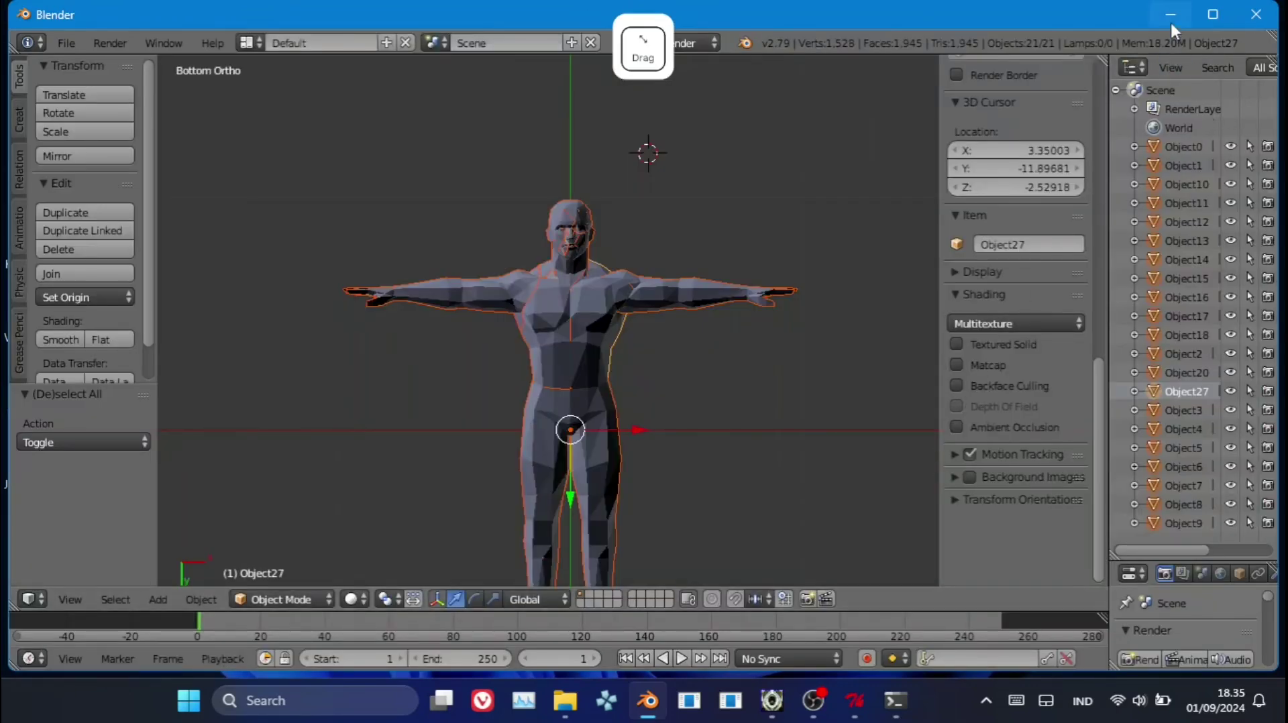
Open 0002.yobj from the PAC Model folder in YOBJ File Tool as a PSP YOBJ model.
click(1176, 29)
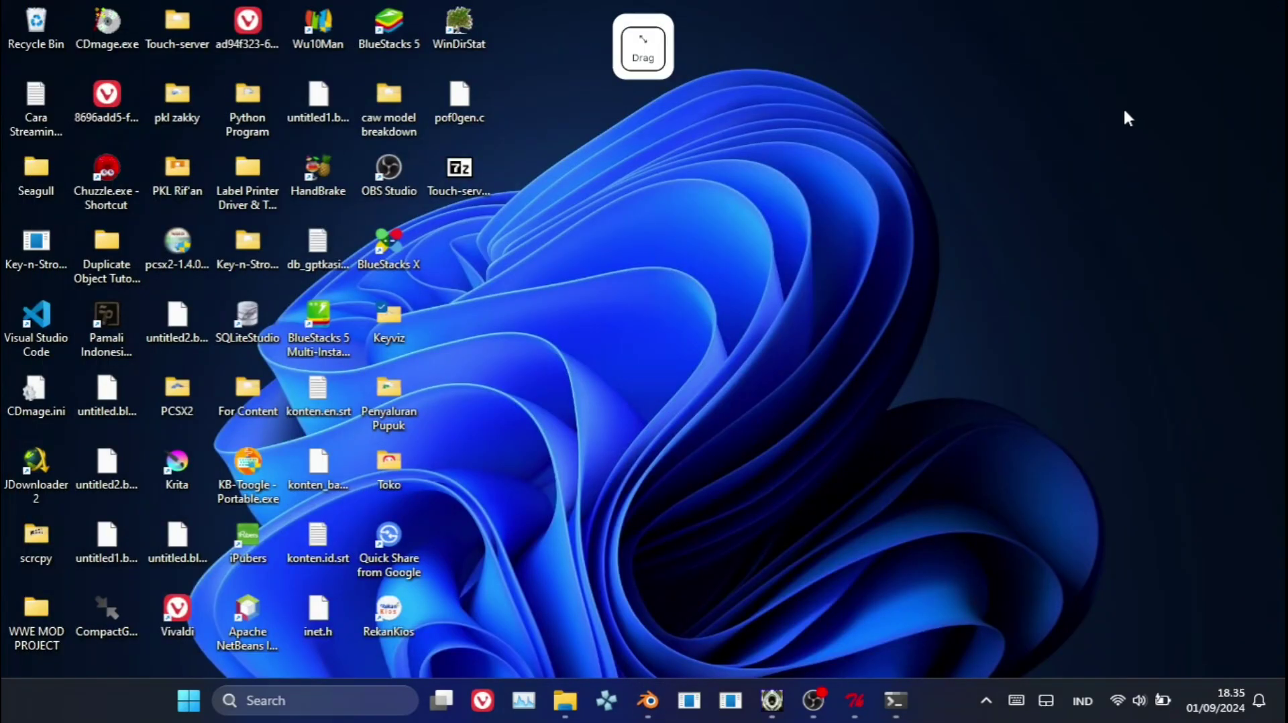
key(`)
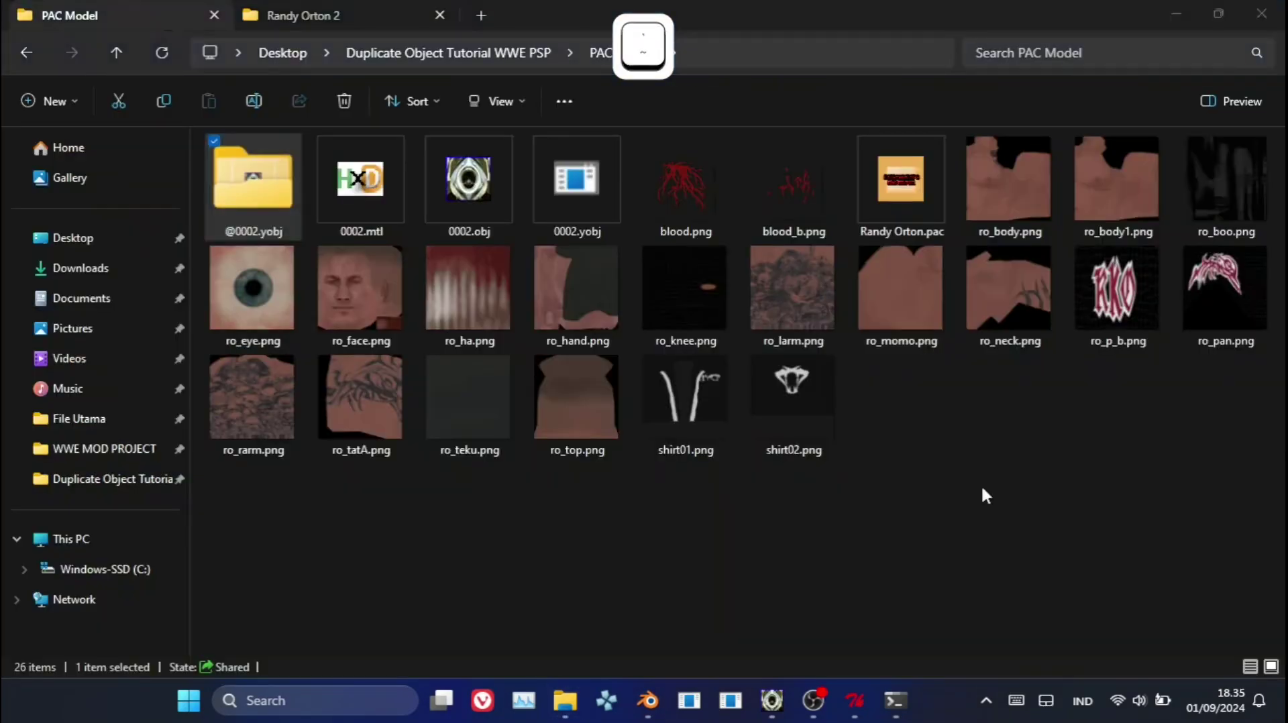
click(598, 190)
click(598, 190)
click(342, 235)
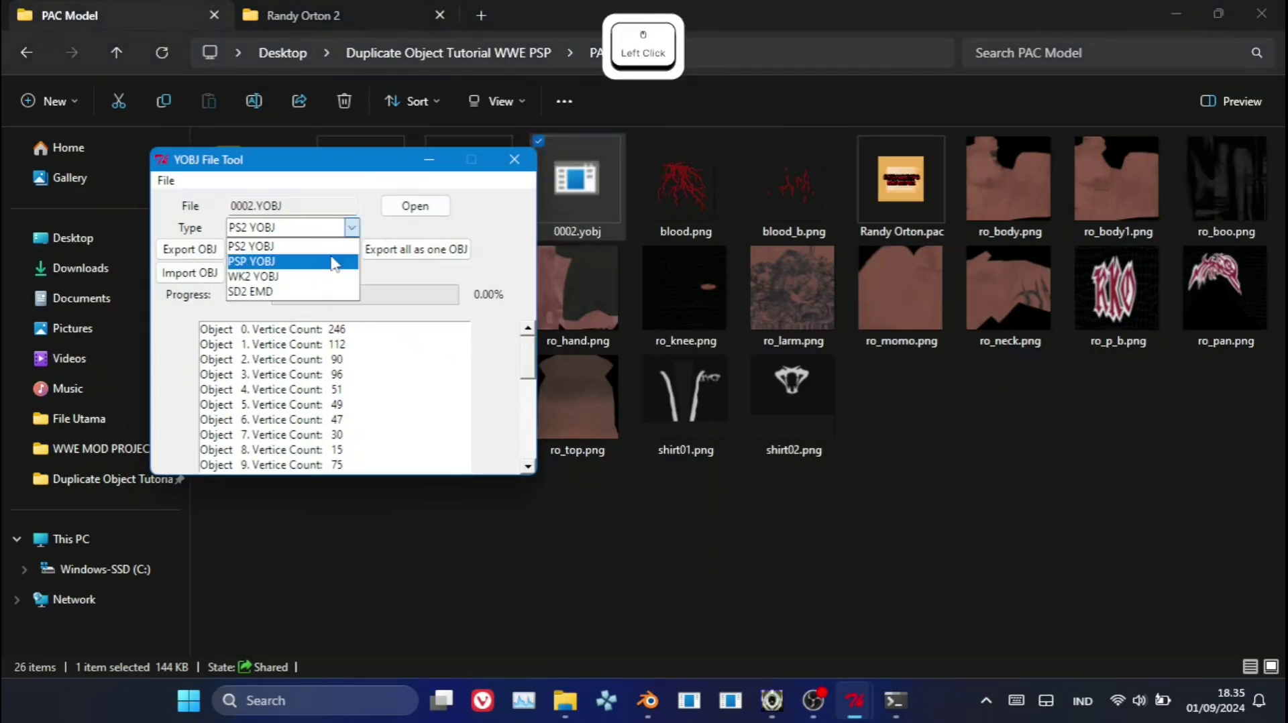
click(455, 347)
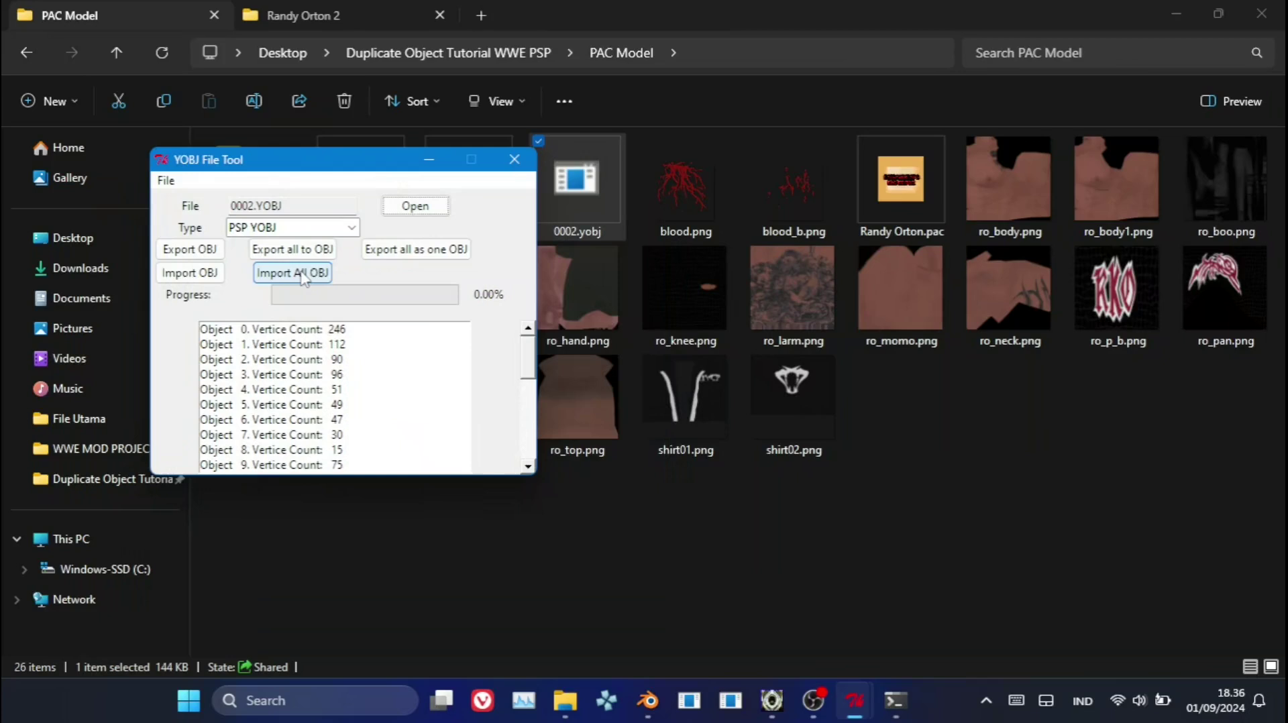
click(310, 279)
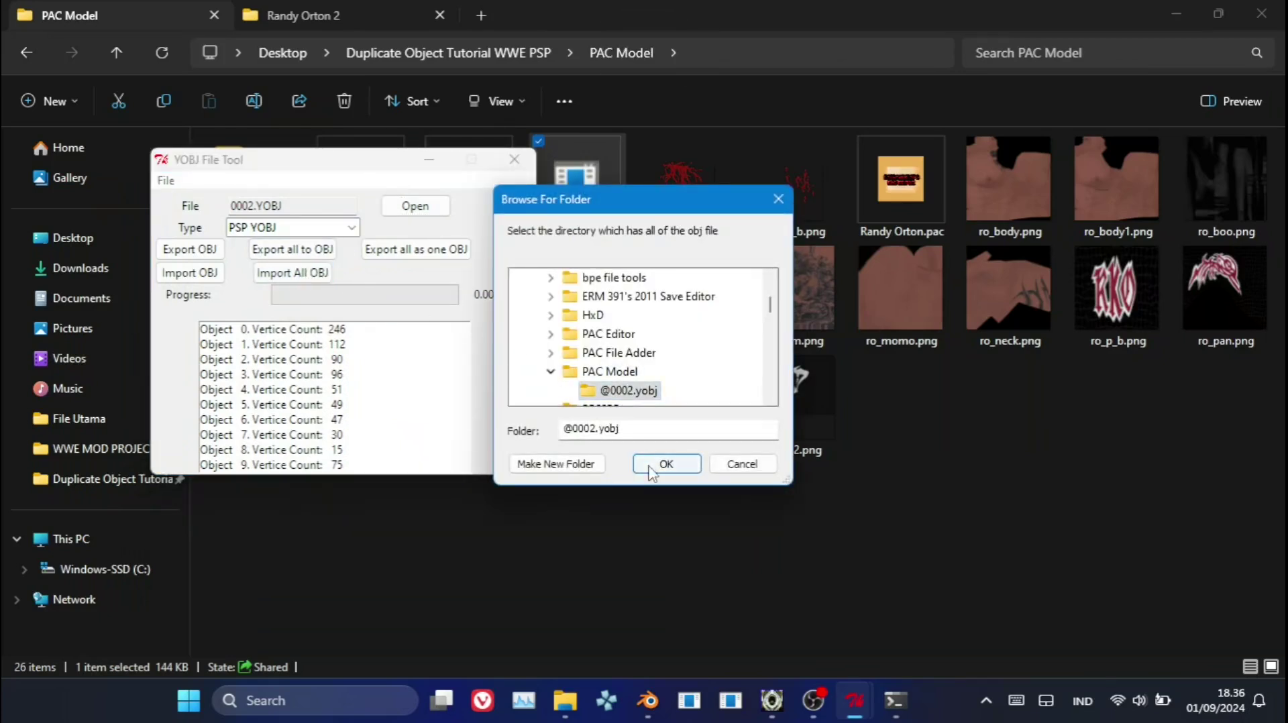
click(664, 476)
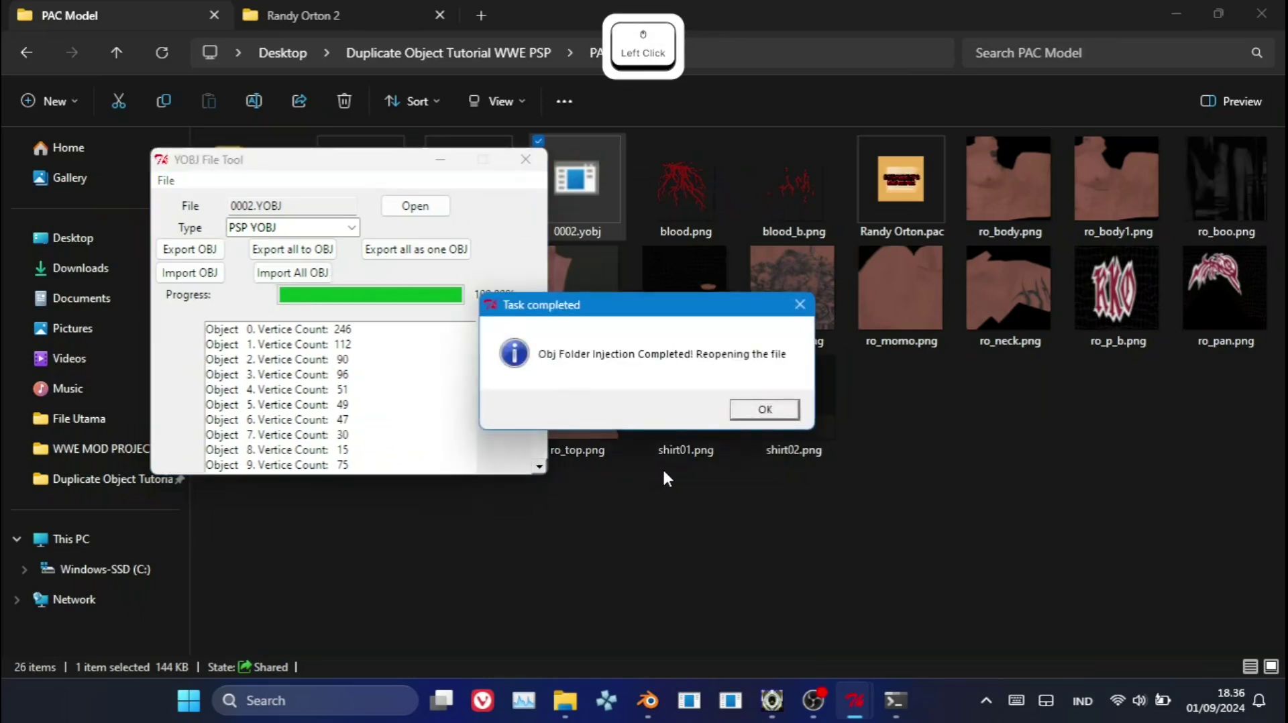
click(767, 409)
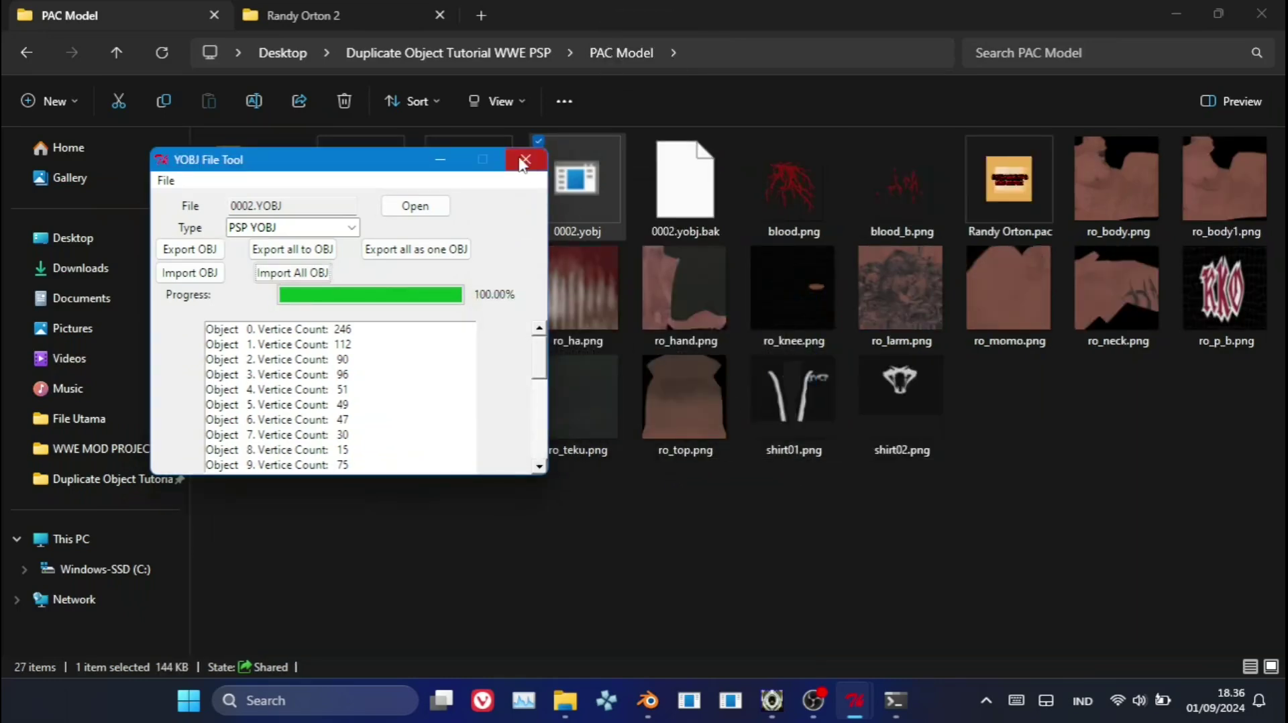
click(524, 161)
Launch the unmirror tool, set the system to PSP and load 0002.yobj.
click(381, 589)
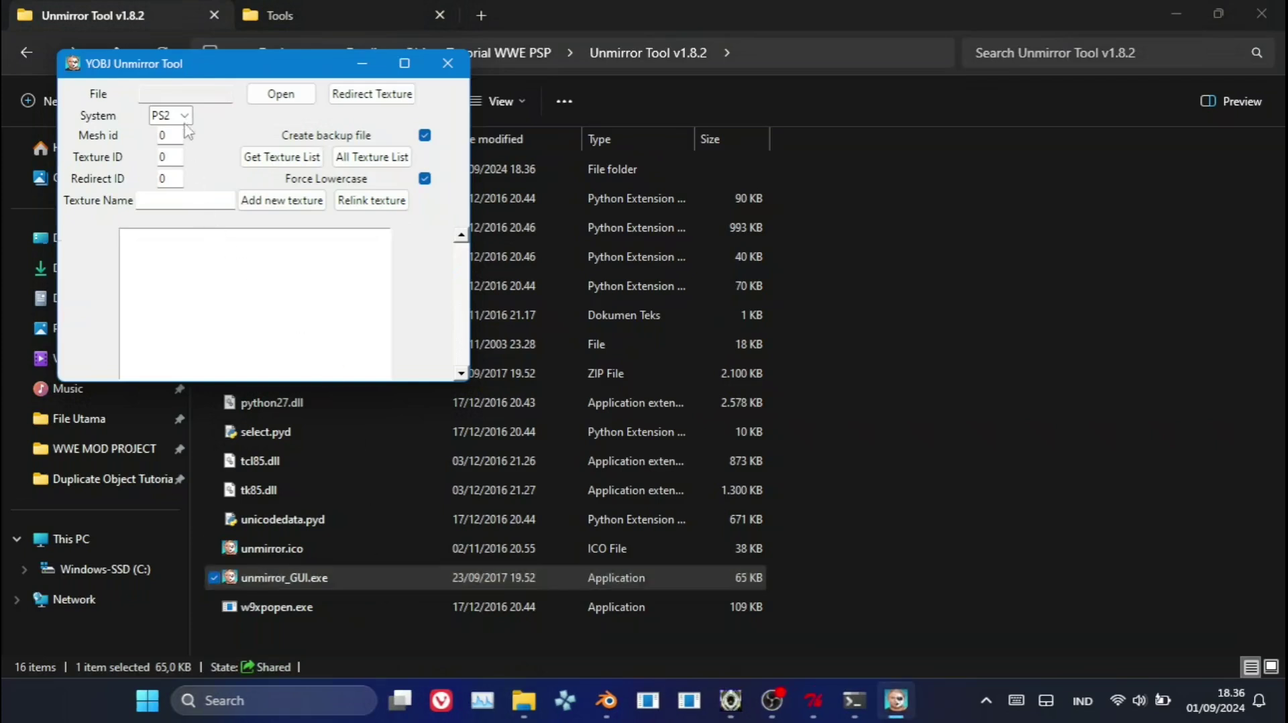
click(187, 123)
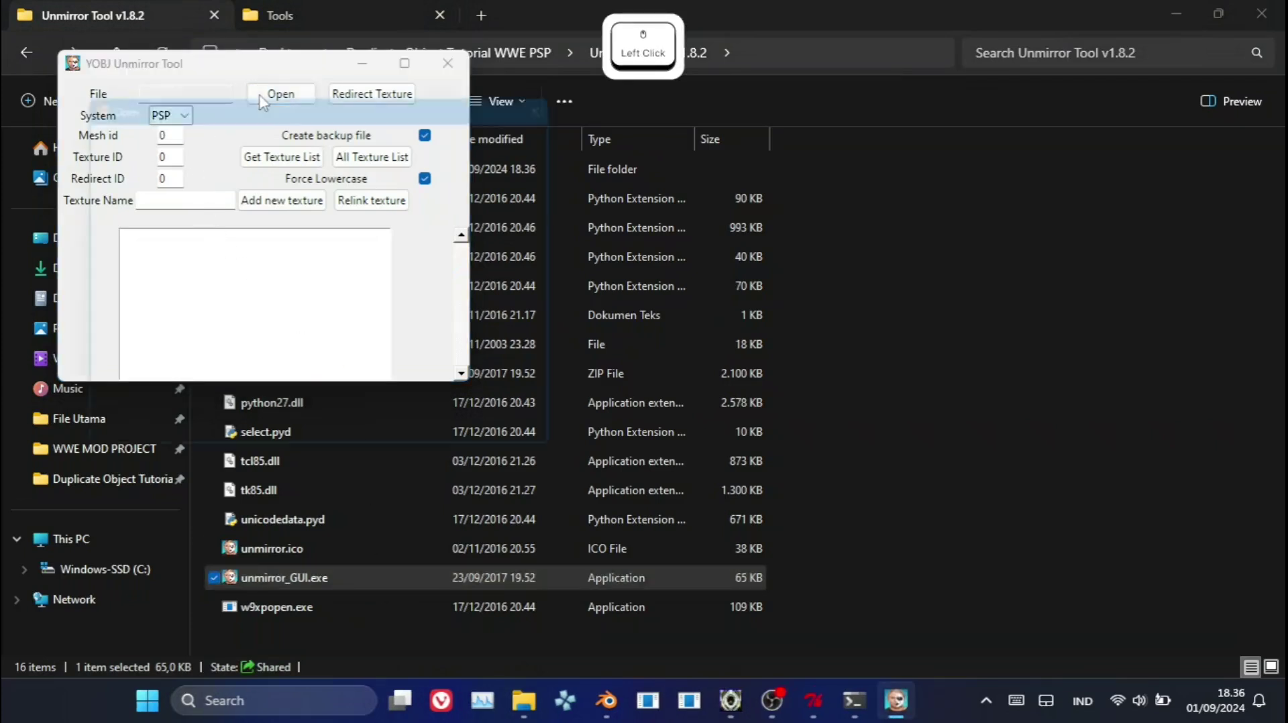
click(452, 132)
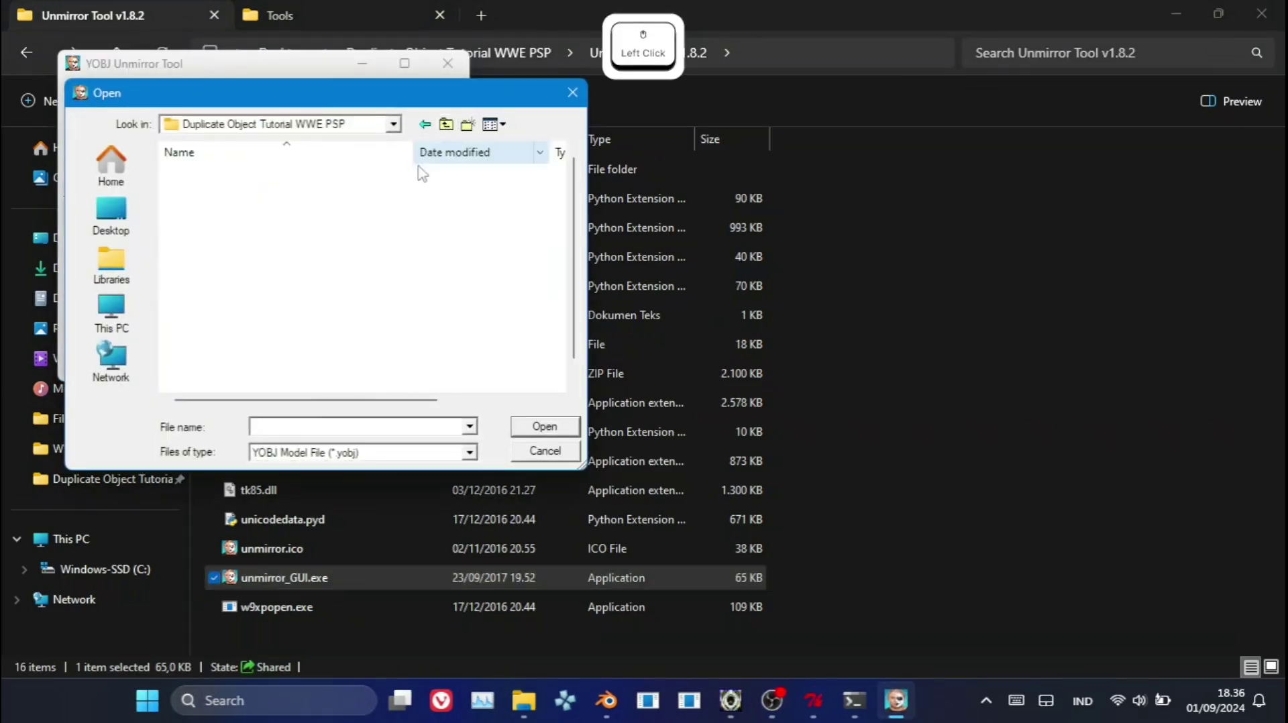
click(295, 305)
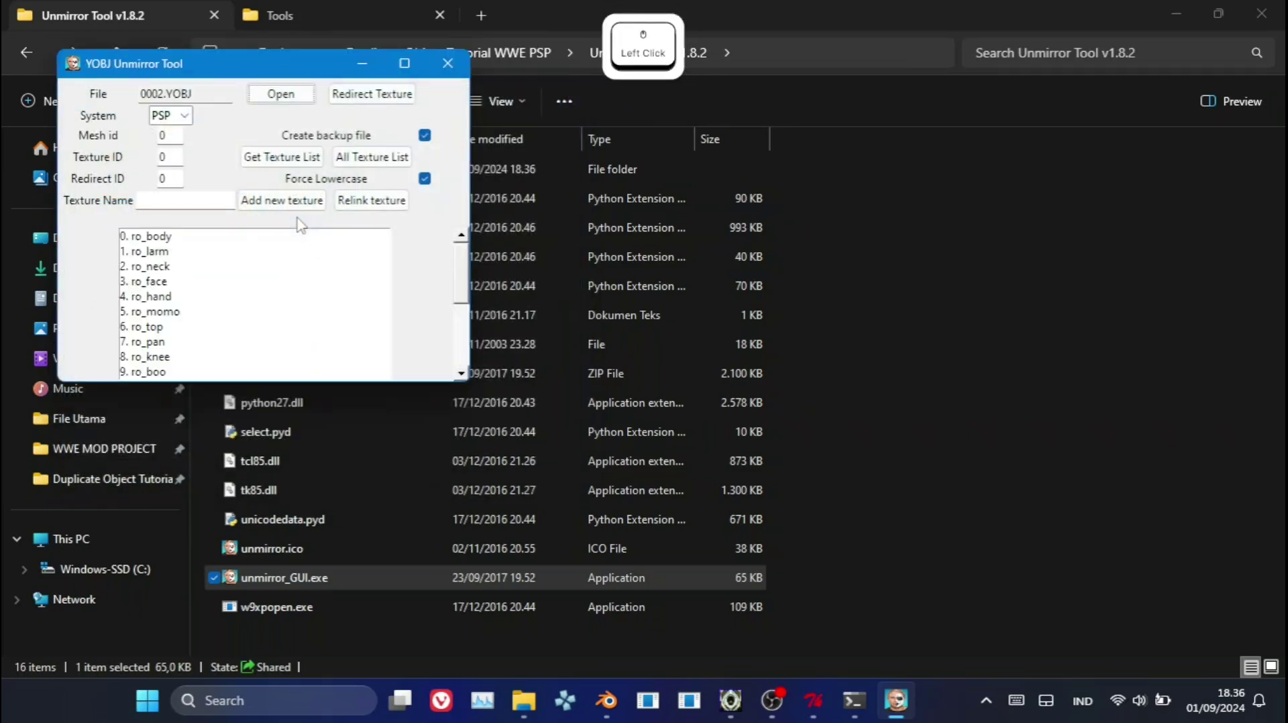
Back in Blender, check the object number of the split-off torso piece.
click(606, 707)
right_click(1196, 383)
click(1154, 299)
key(ctrl+z)
key(ctrl+z)
click(1205, 406)
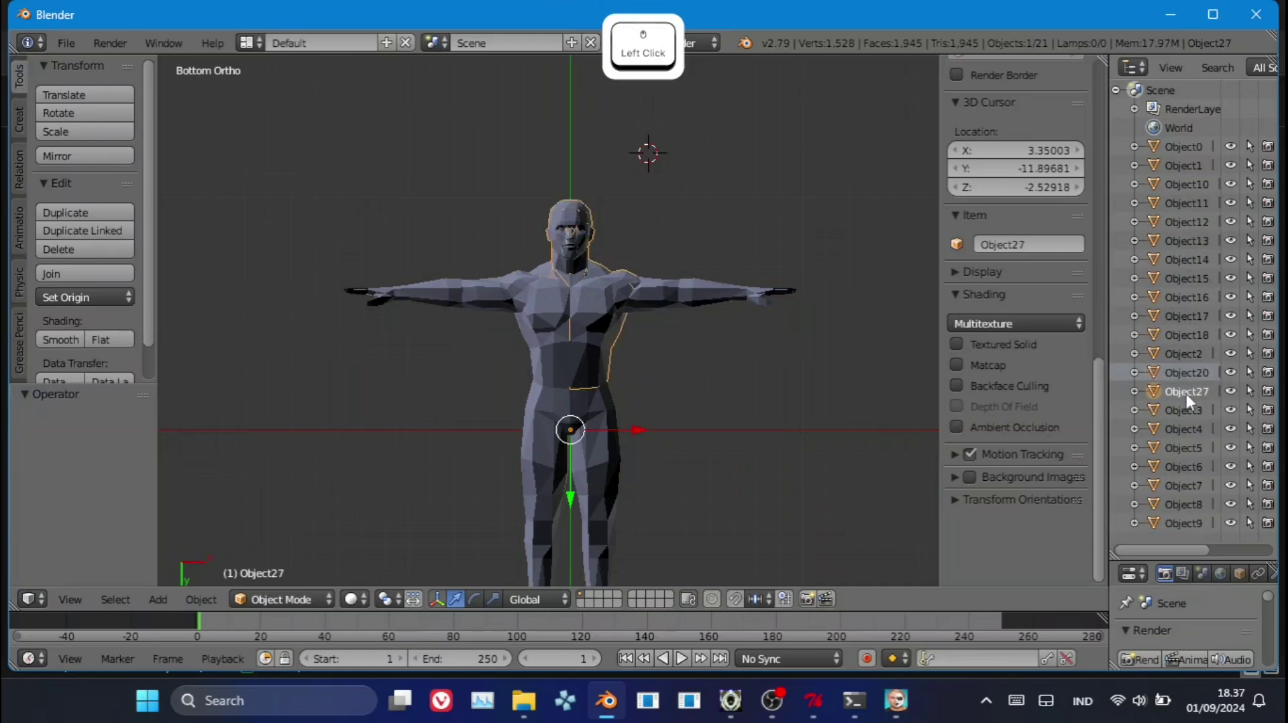
Relink the texture table for mesh 27 and add ro_body1 as a new texture, then list the textures.
key(alt+Tab)
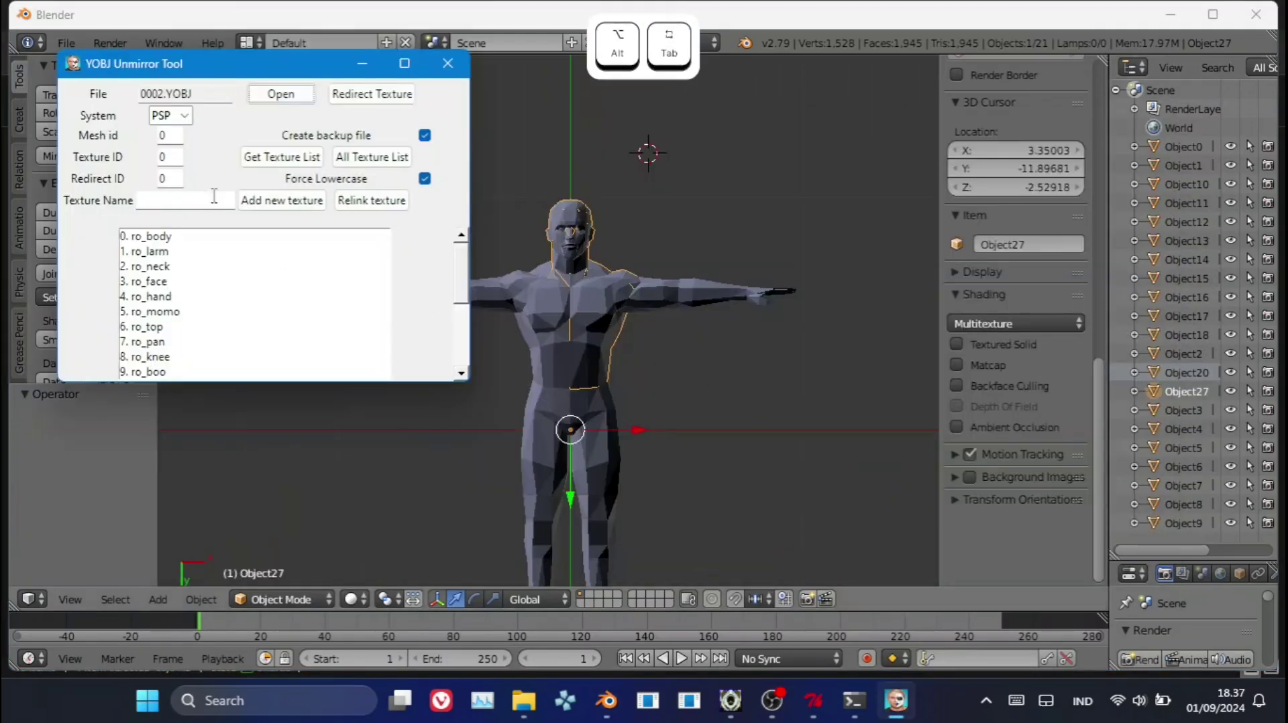
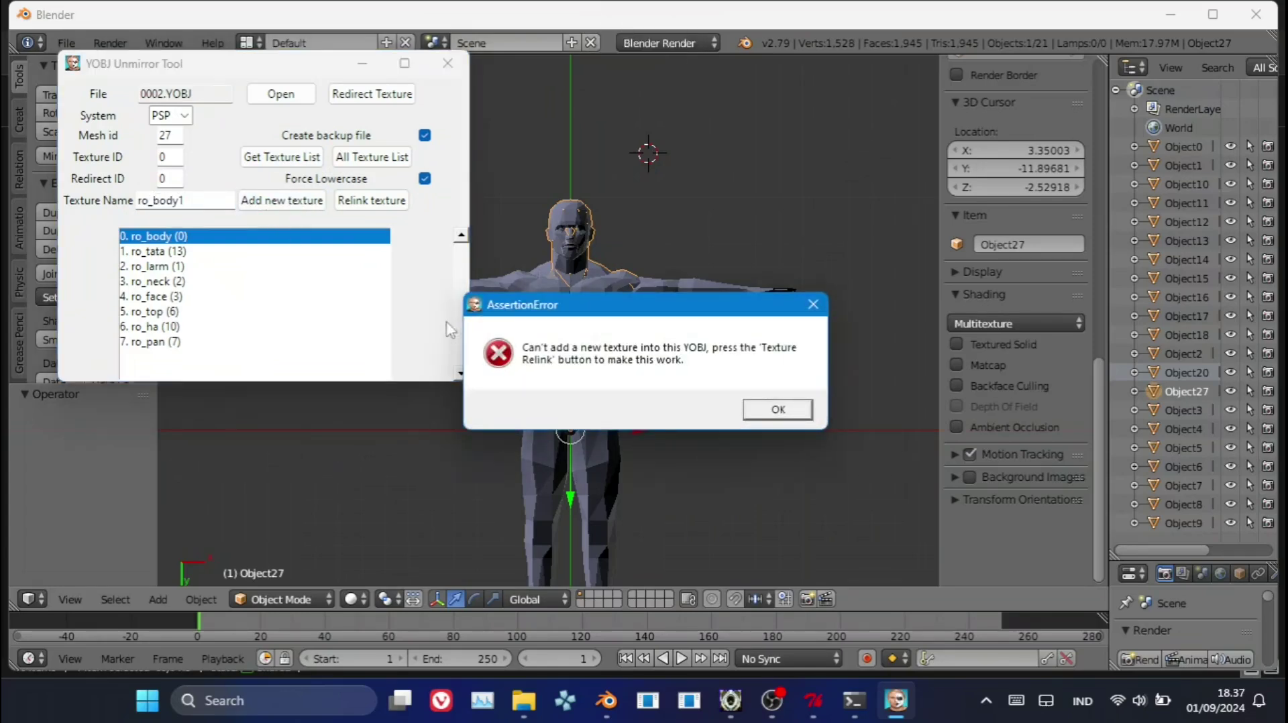
click(789, 418)
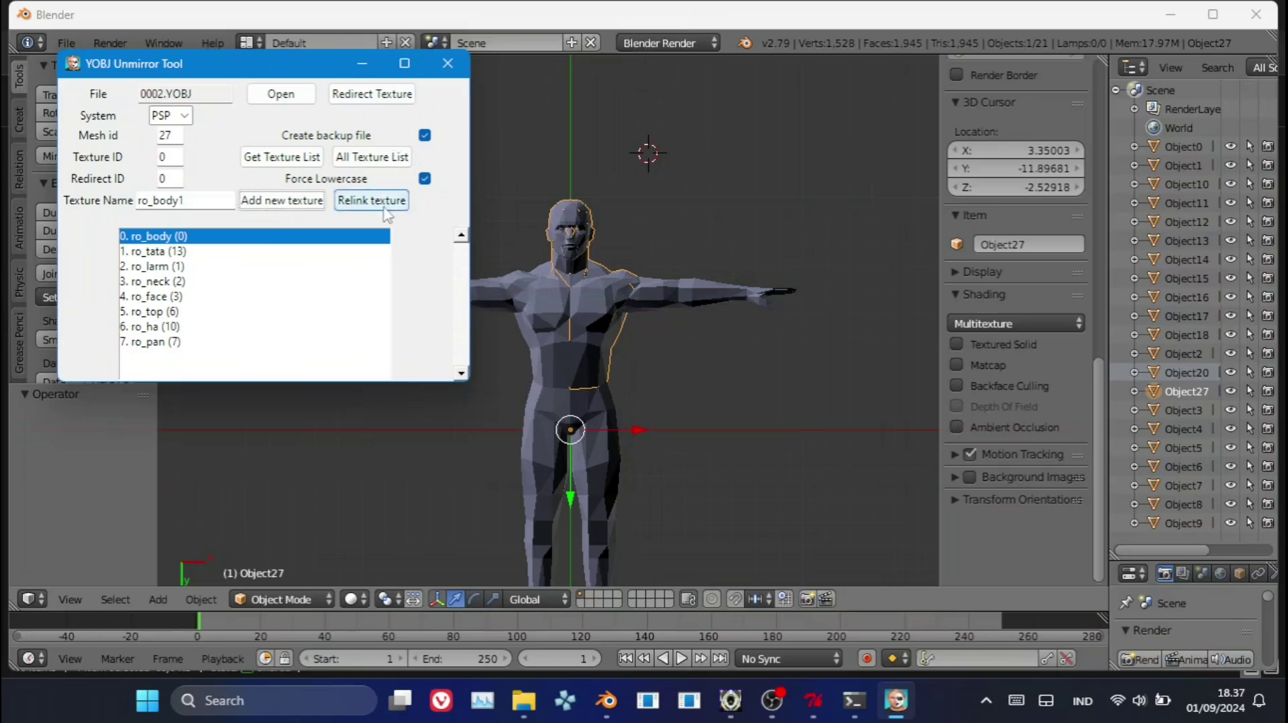
click(389, 212)
click(751, 419)
click(284, 211)
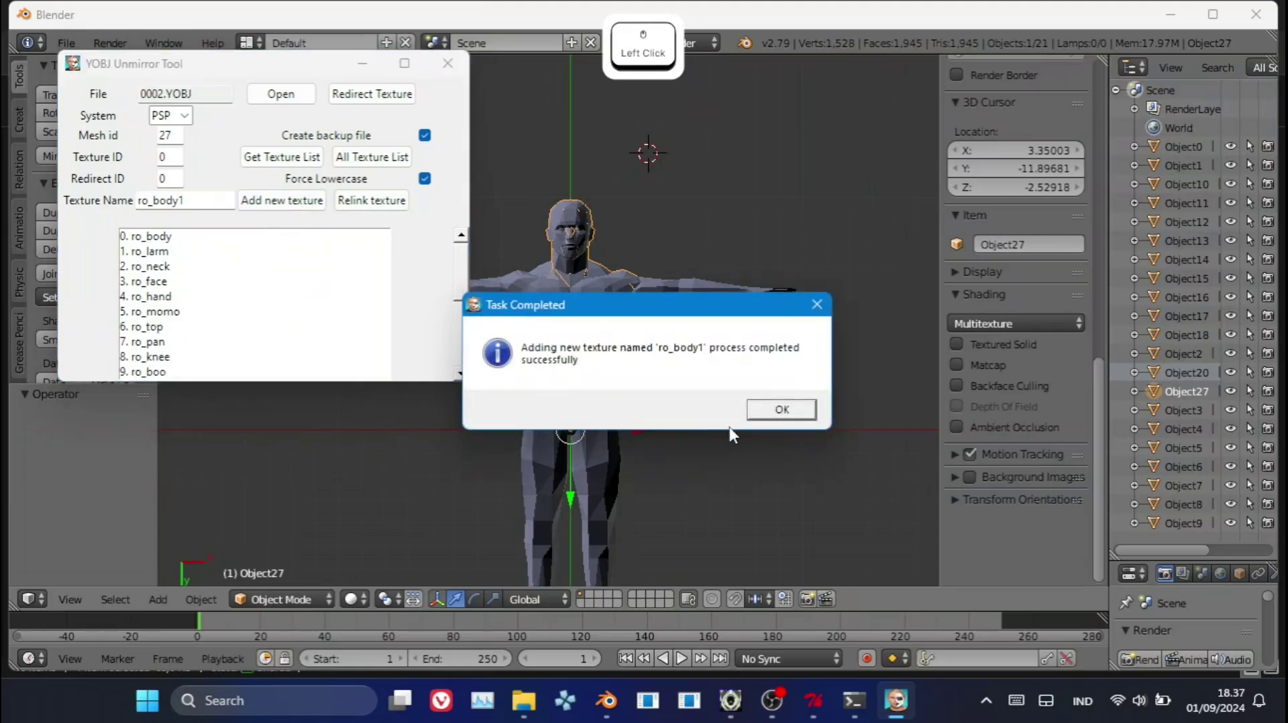
click(782, 418)
click(187, 378)
click(283, 166)
click(348, 167)
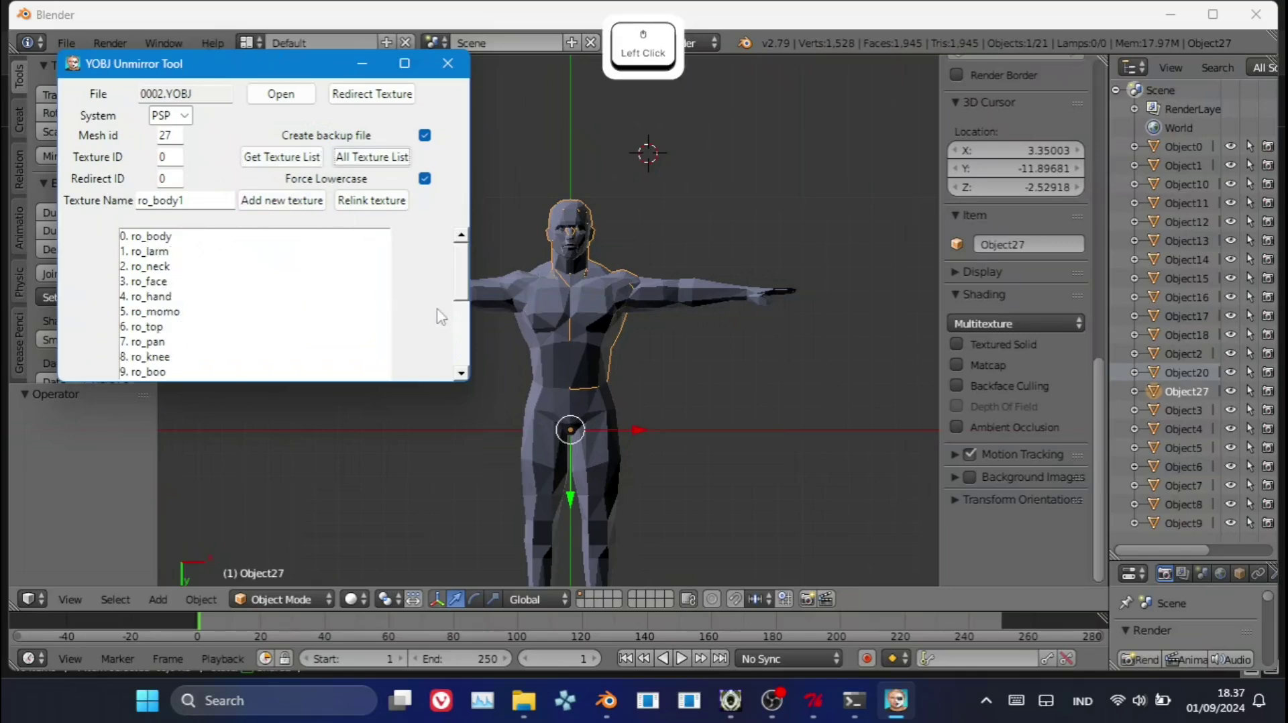
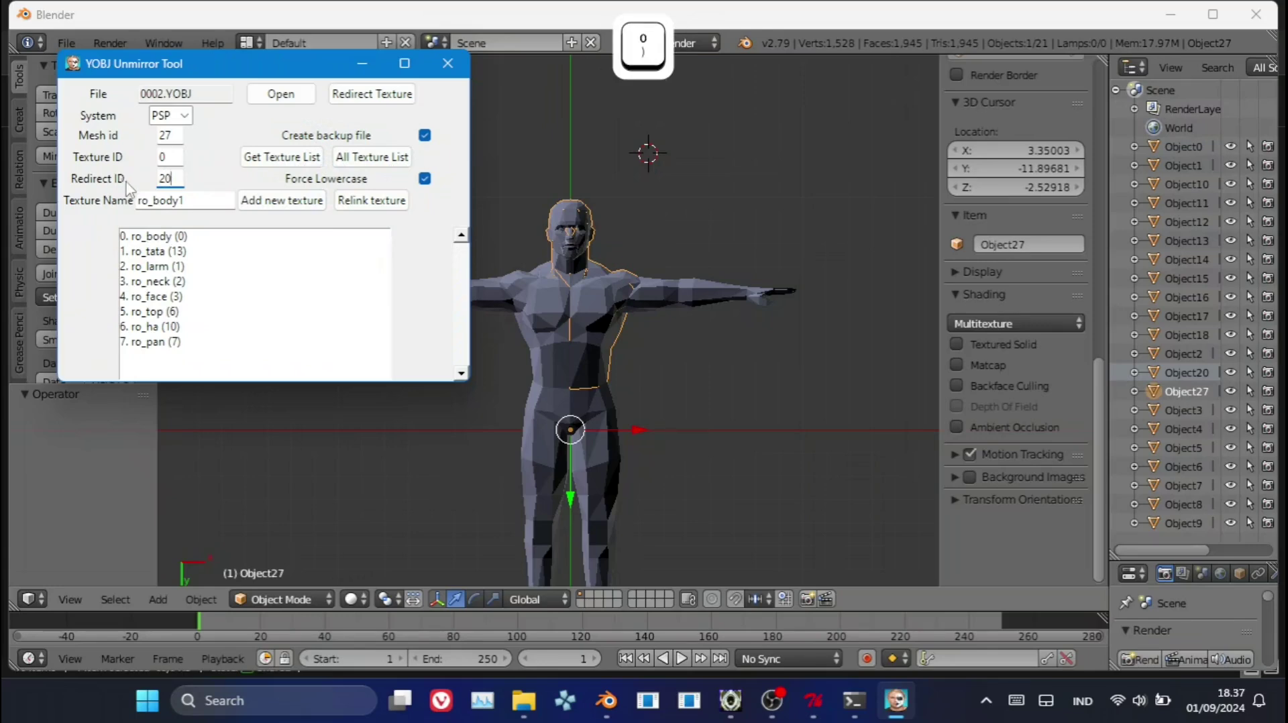
Redirect mesh 27's body texture to ro_body1 (ID 20), then export the whole model as one OBJ.
click(387, 107)
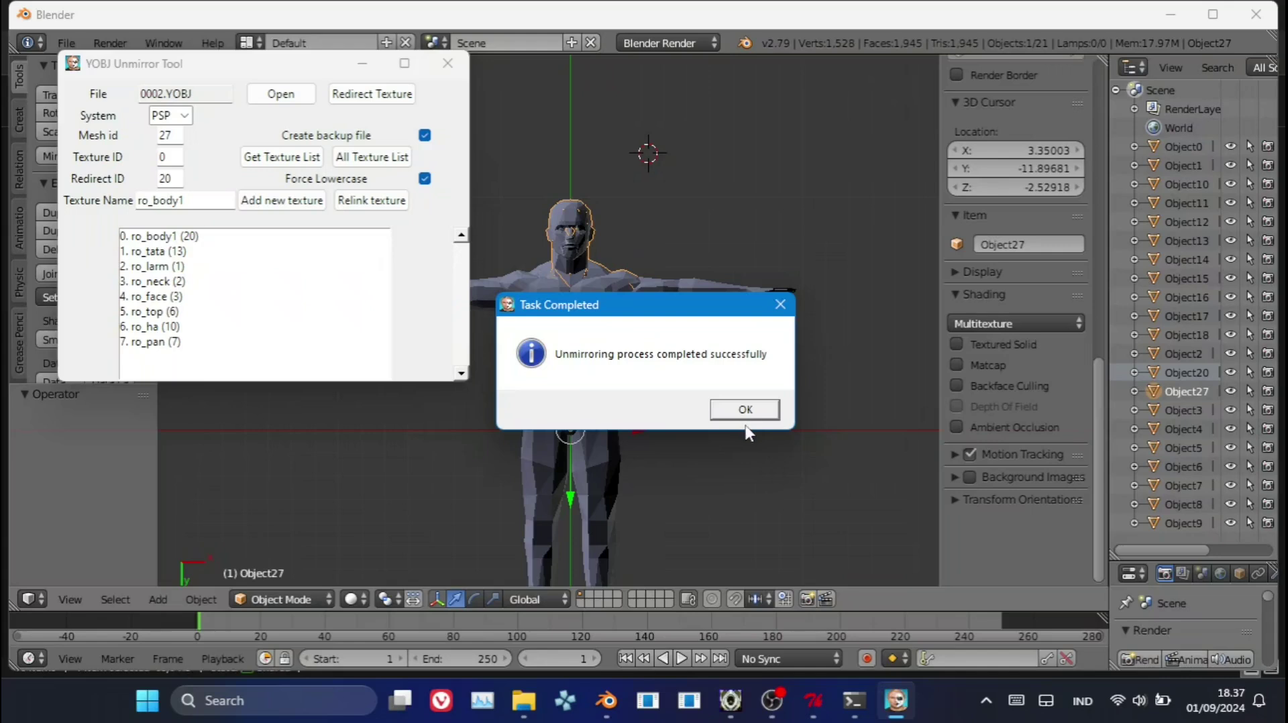
click(752, 414)
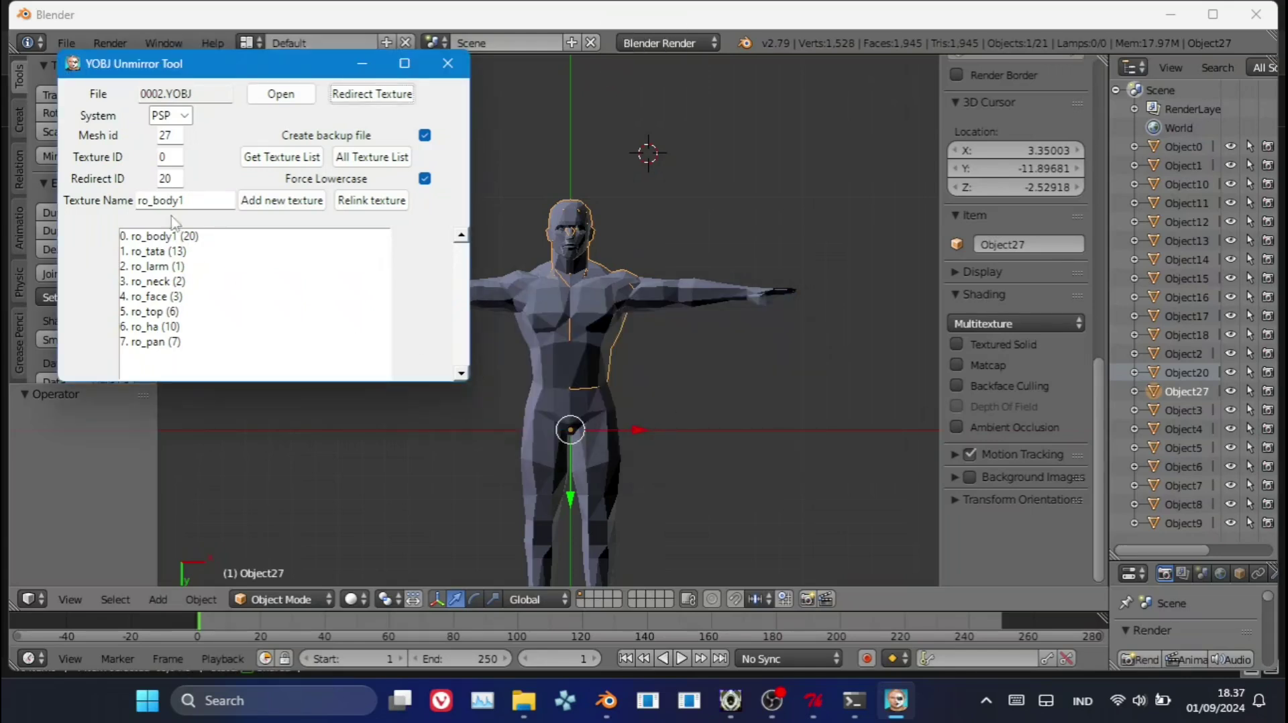
click(169, 240)
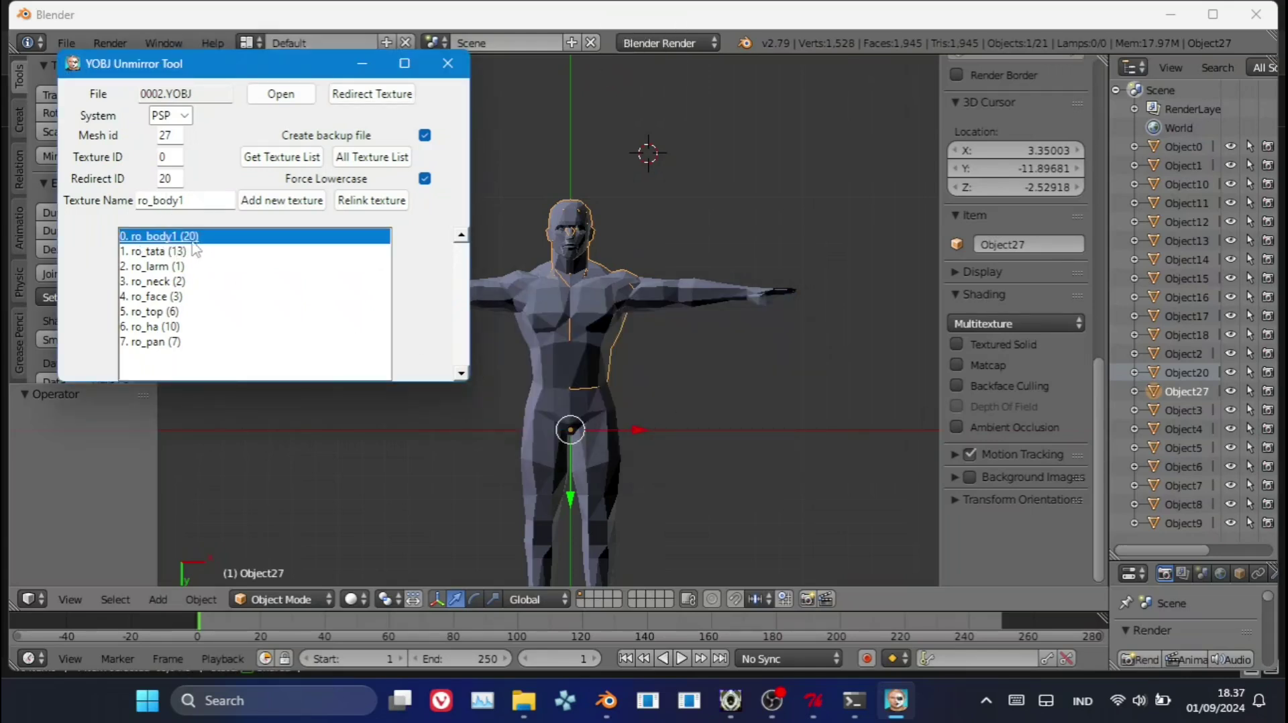
click(270, 217)
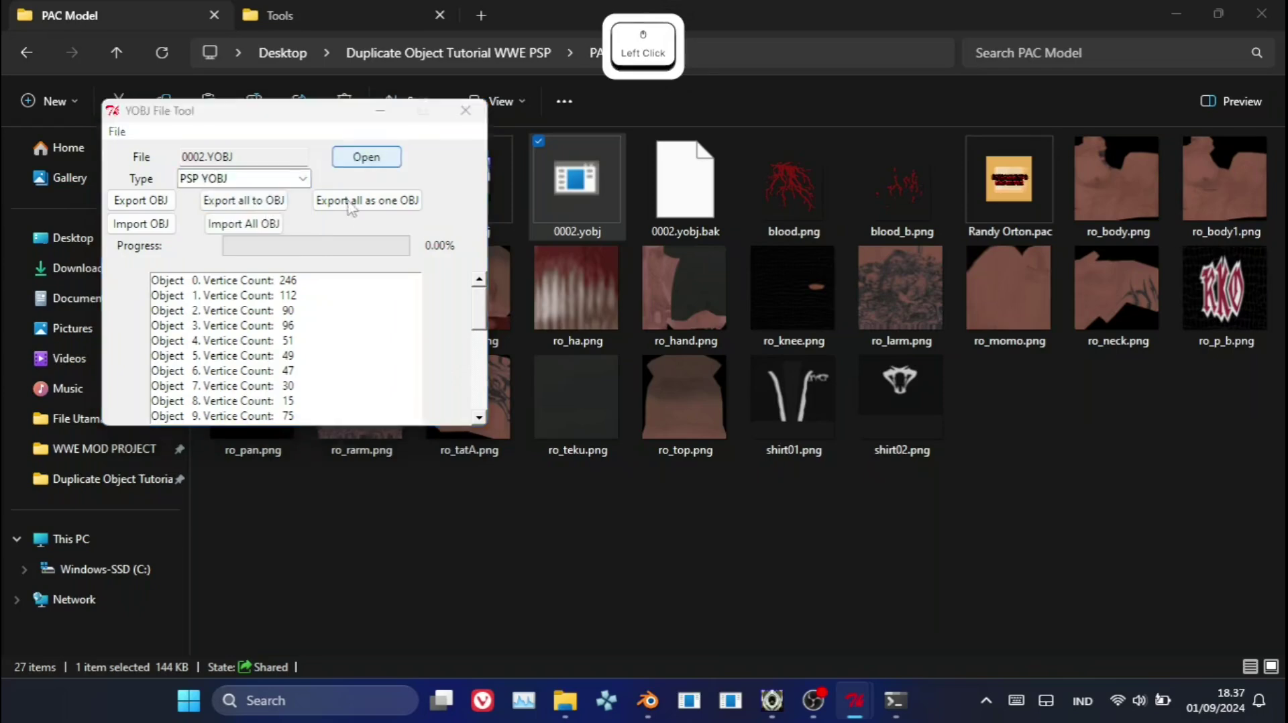
click(346, 291)
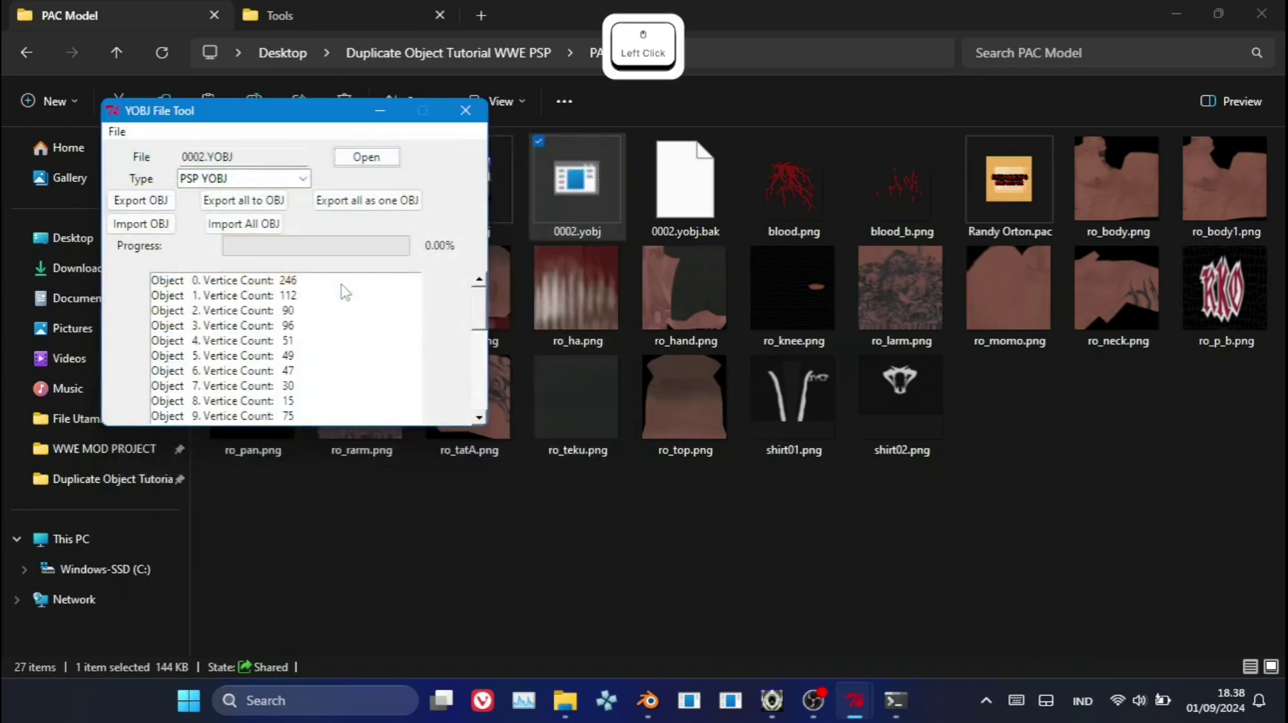
click(352, 218)
Save the model as 0002.obj and inspect its upper-body and abdomen textures in Noesis.
click(585, 490)
click(721, 422)
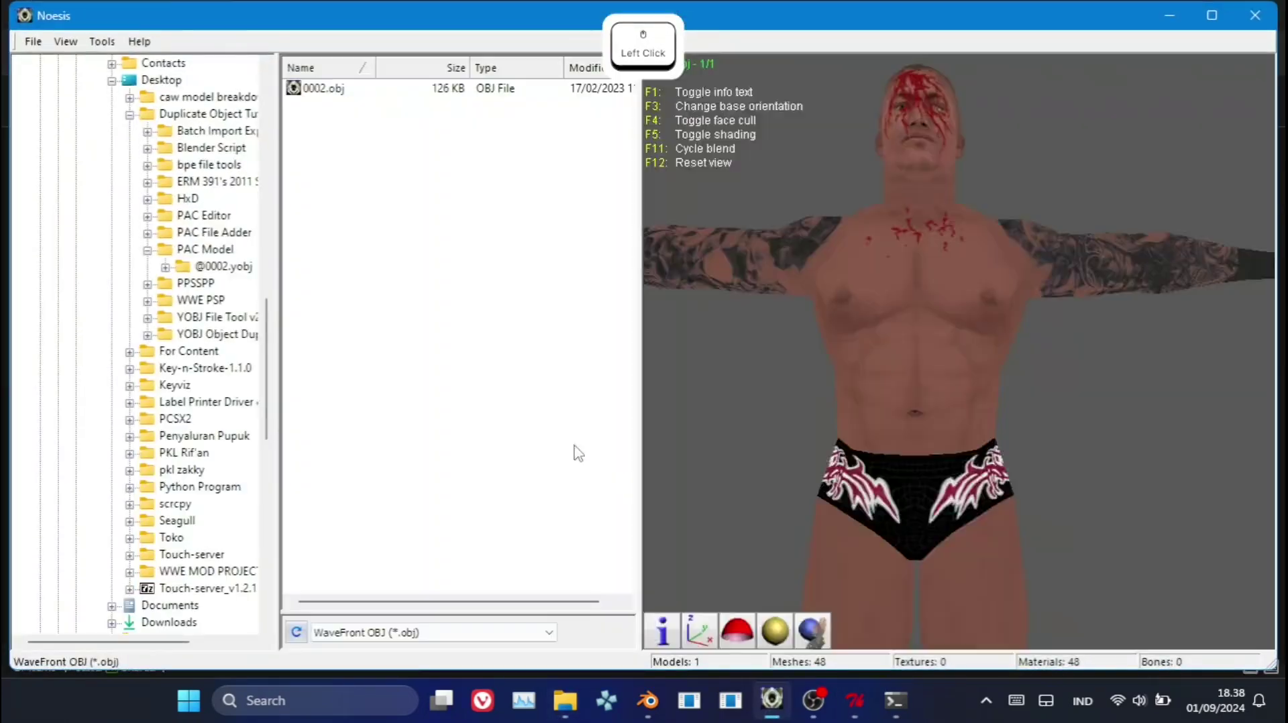
click(328, 93)
click(738, 652)
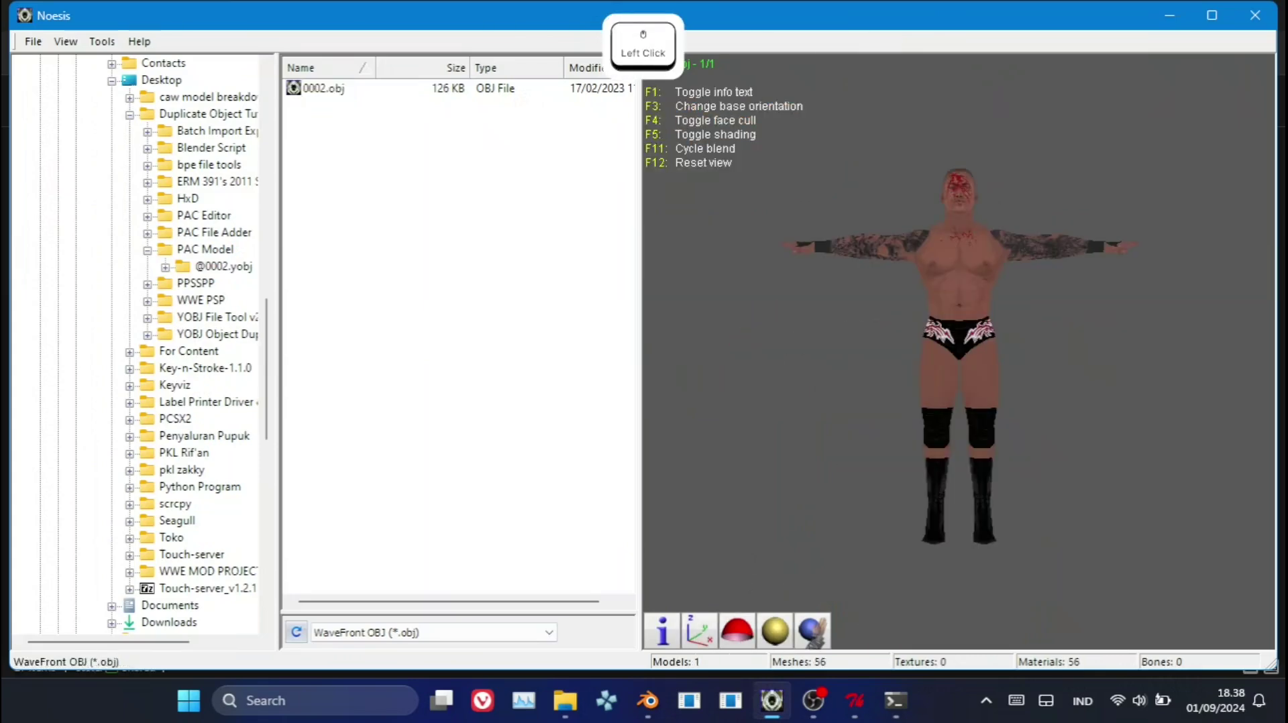
right_click(963, 356)
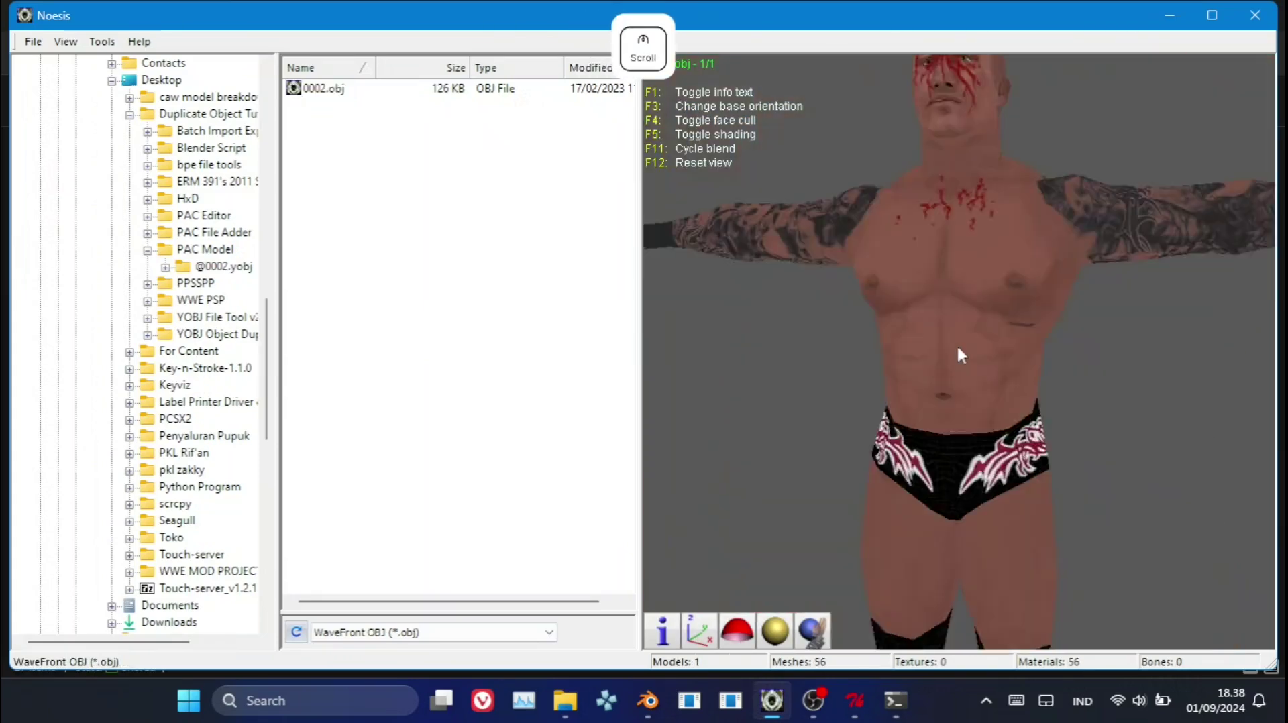
click(961, 348)
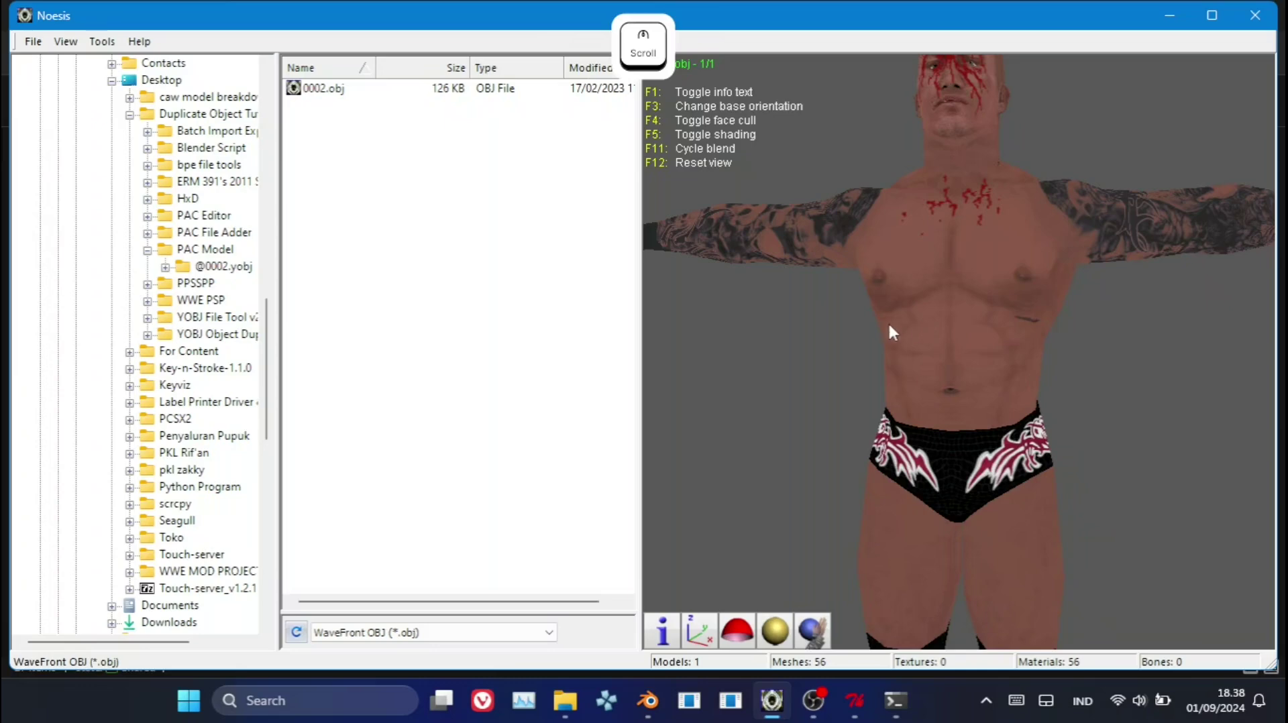
click(1052, 329)
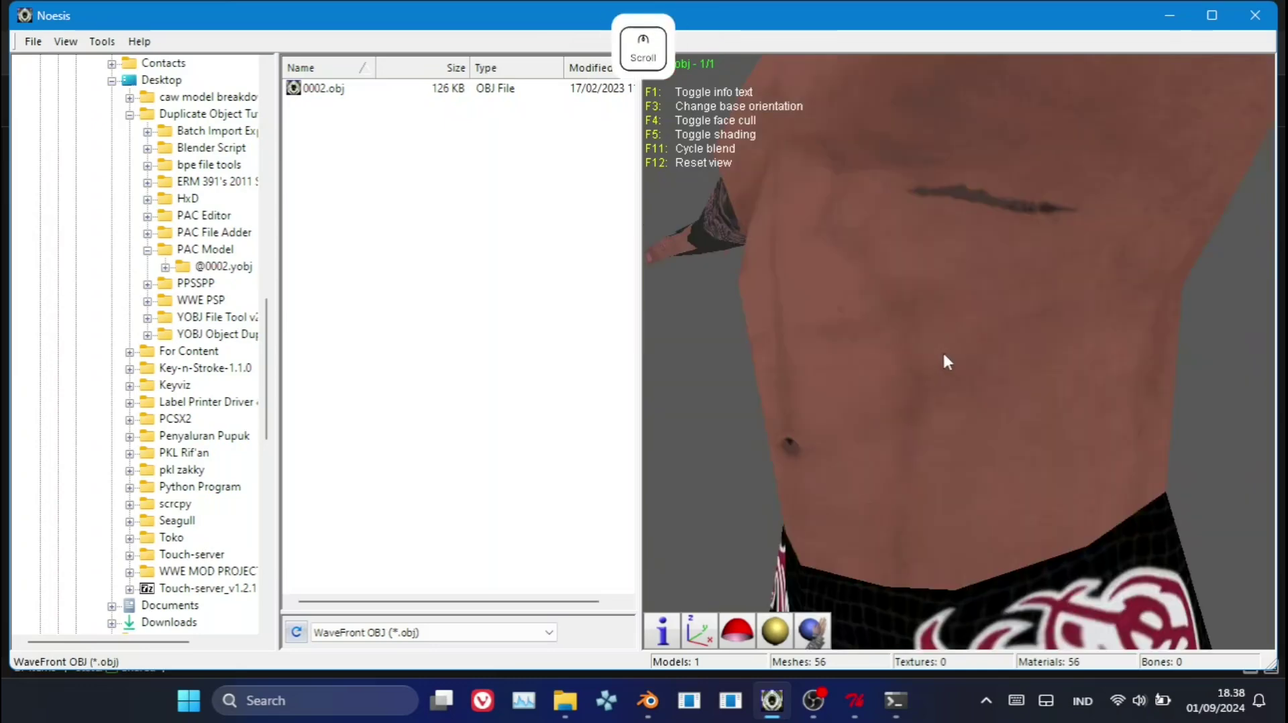
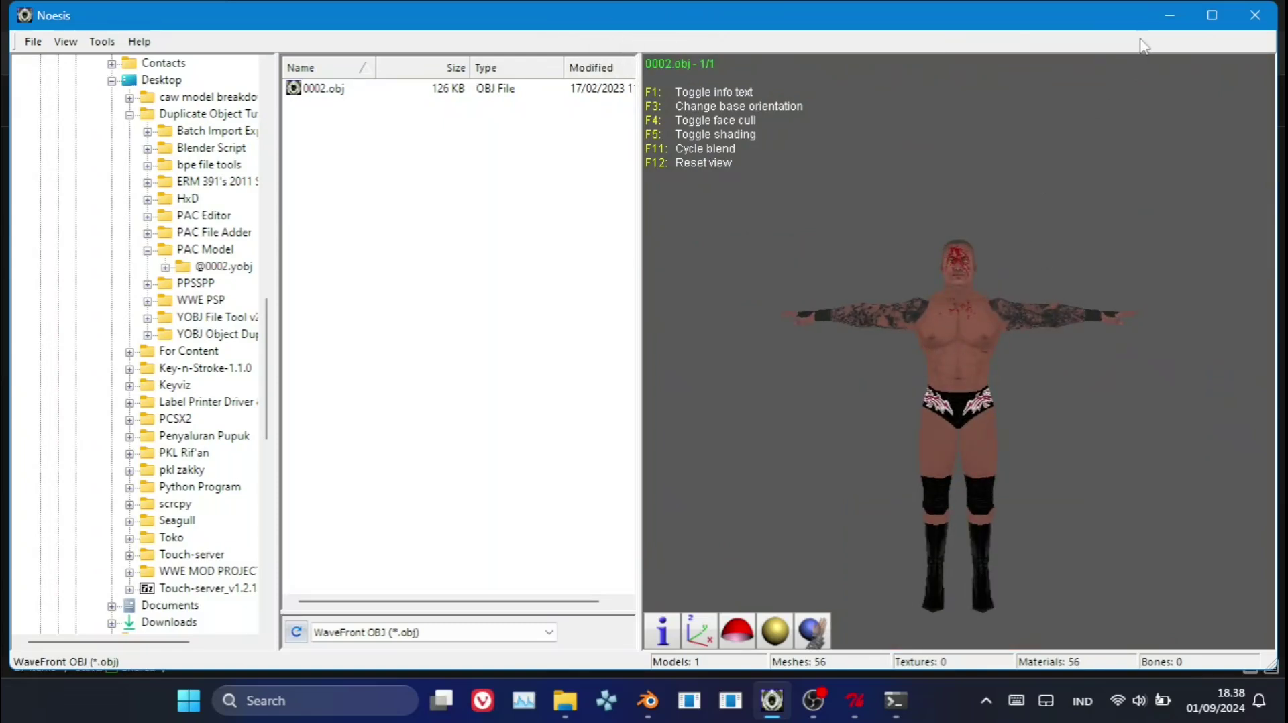
Select and copy the 17 ro_ texture PNGs in the texture folder.
click(1156, 30)
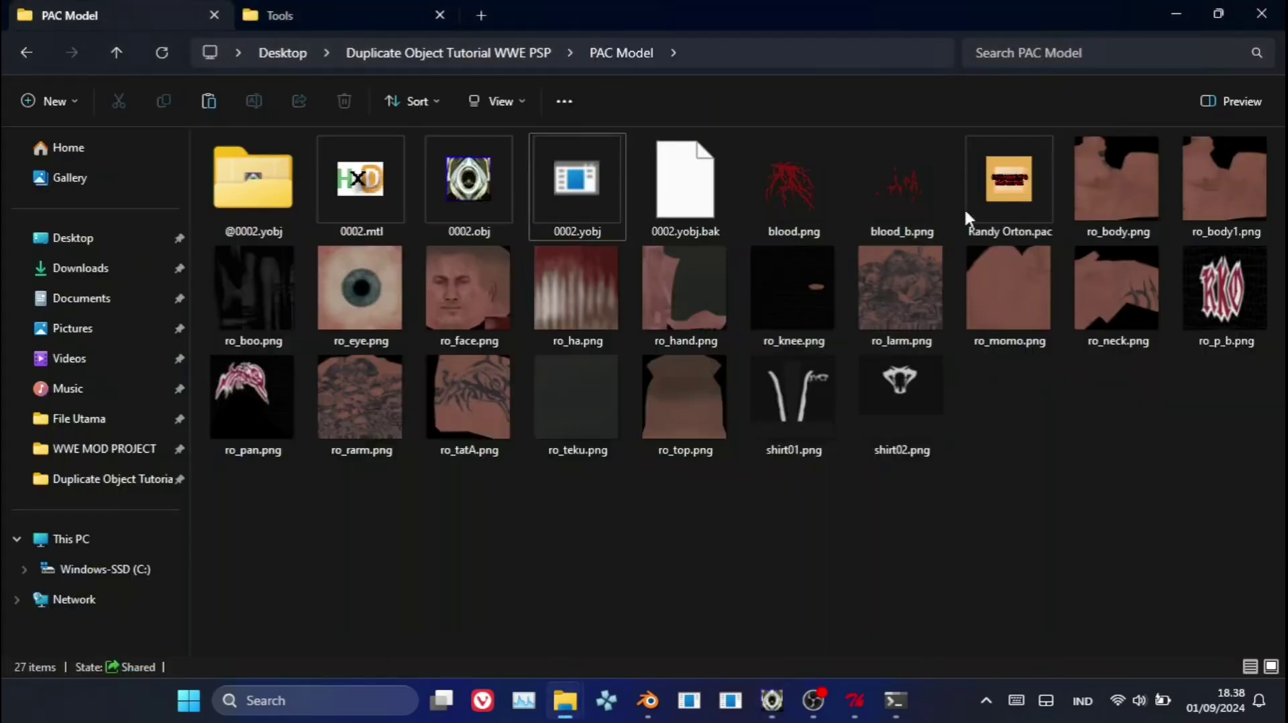
click(1136, 225)
click(873, 435)
click(899, 439)
click(801, 433)
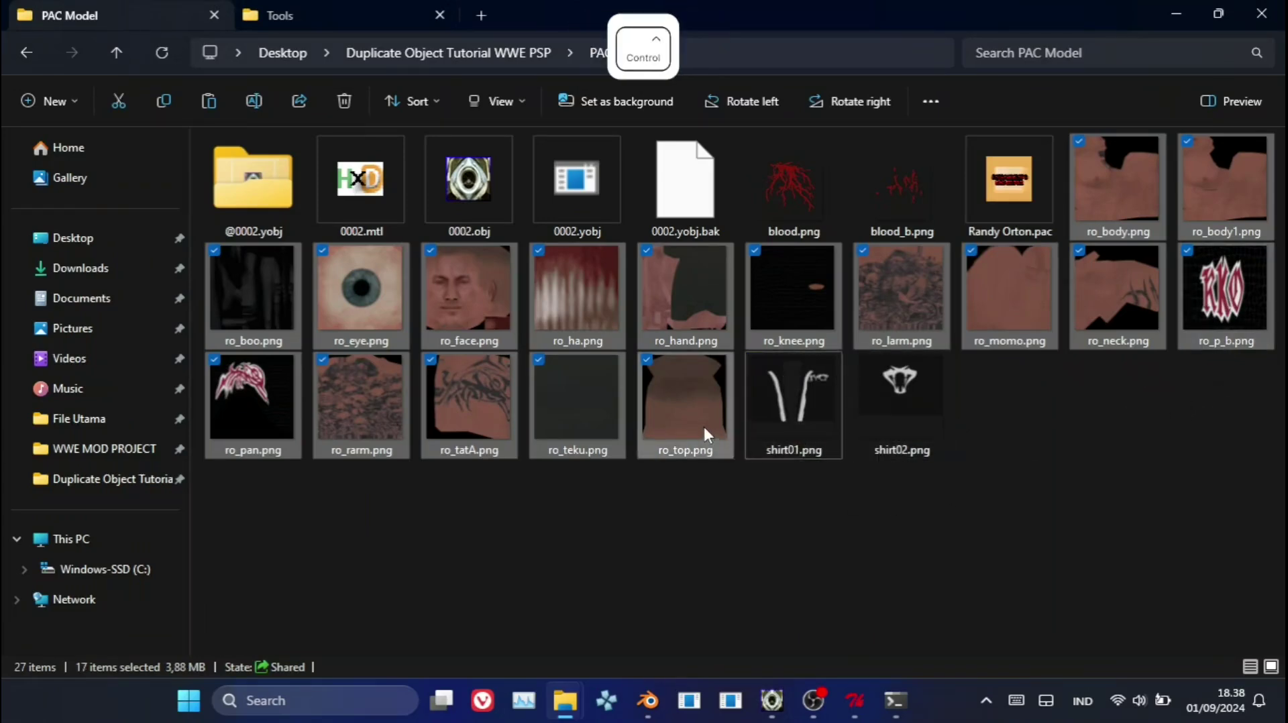
key(ctrl+c)
Create a new folder named '0009 new' for the copied textures.
key(ctrl+shift+n)
key(ctrl+0)
key(9)
key(space)
key(n)
key(e)
key(w)
key(Return)
Resize all 17 ro_ textures to 64x64 px in Caesium and run the compression.
click(1176, 166)
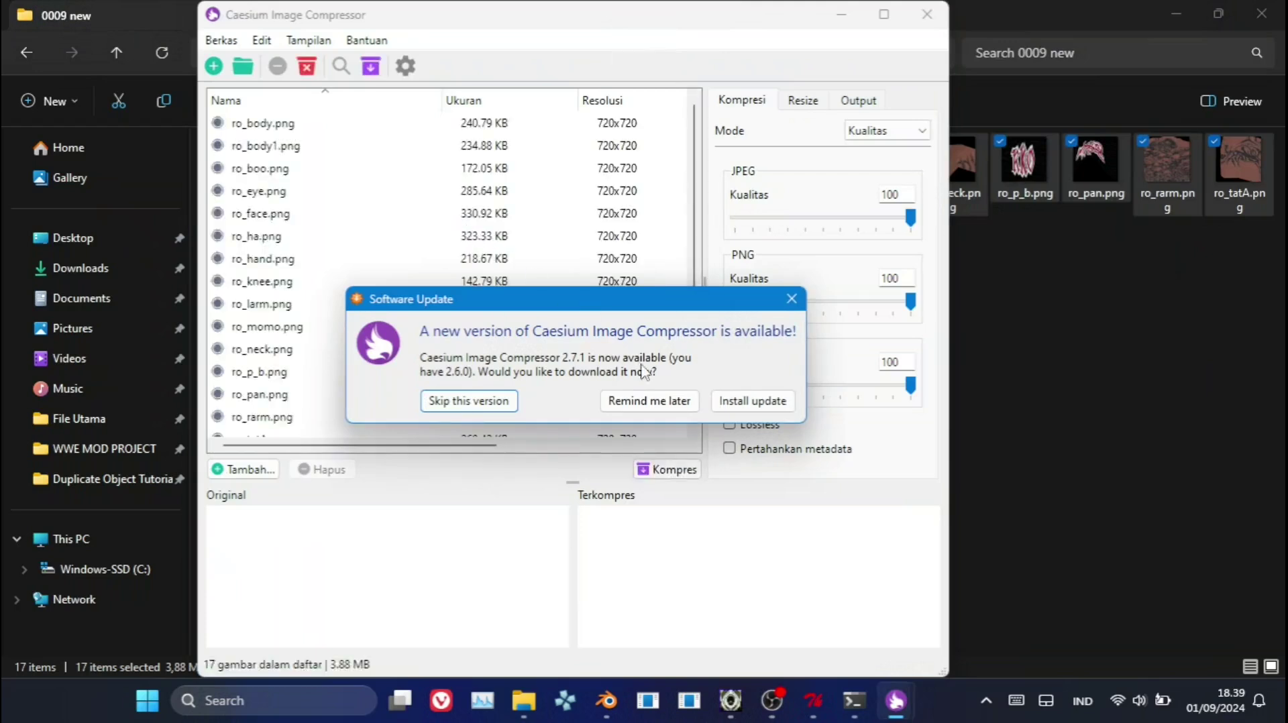
click(670, 410)
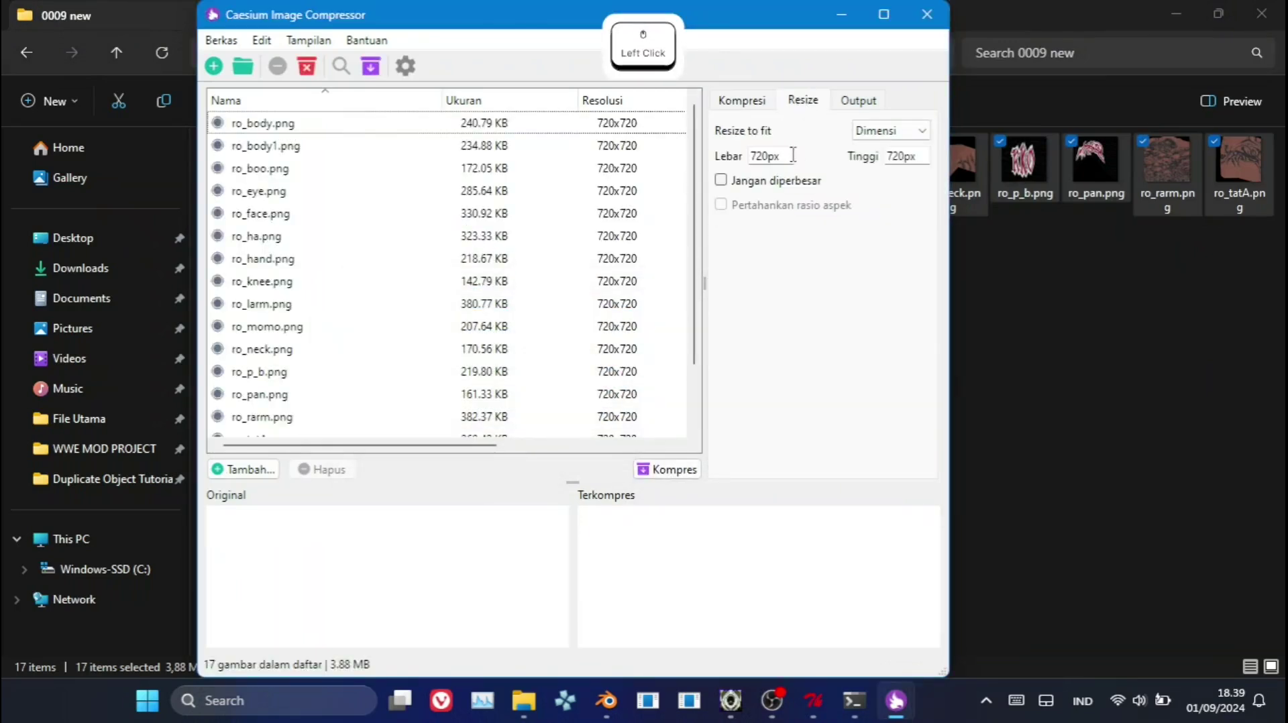
key(6)
key(4)
key(Tab)
key(6)
key(4)
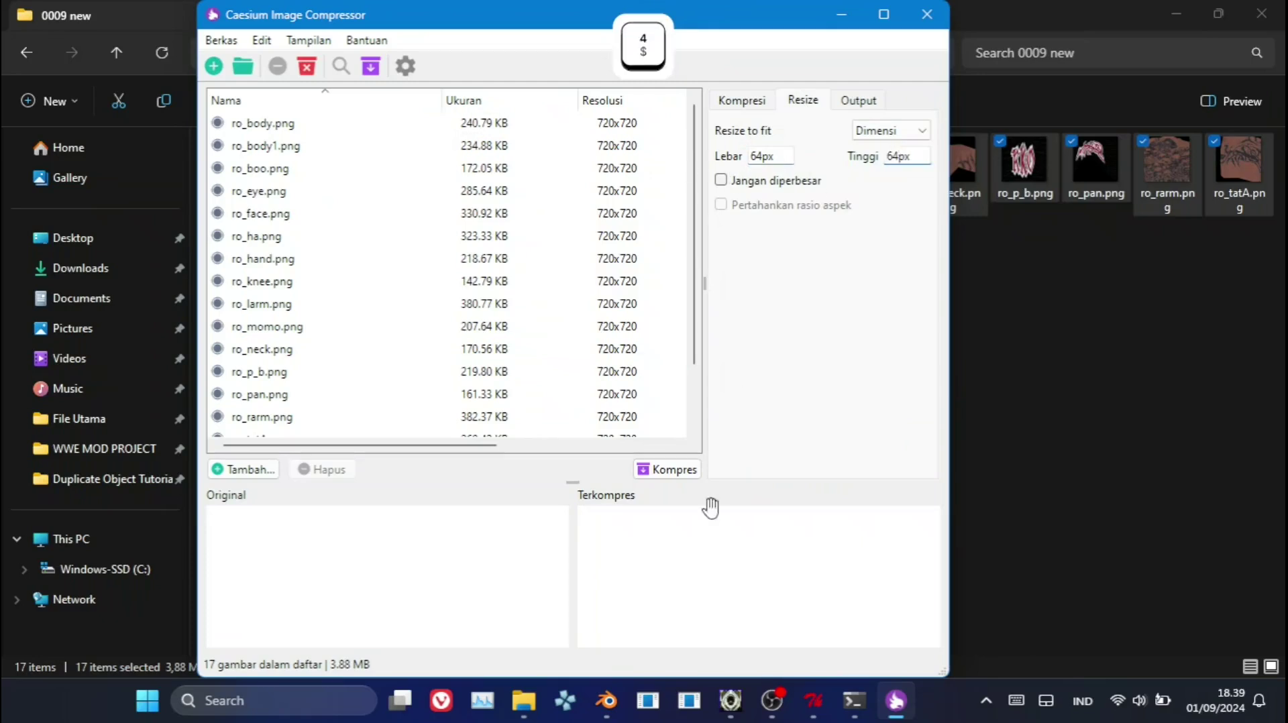
click(676, 481)
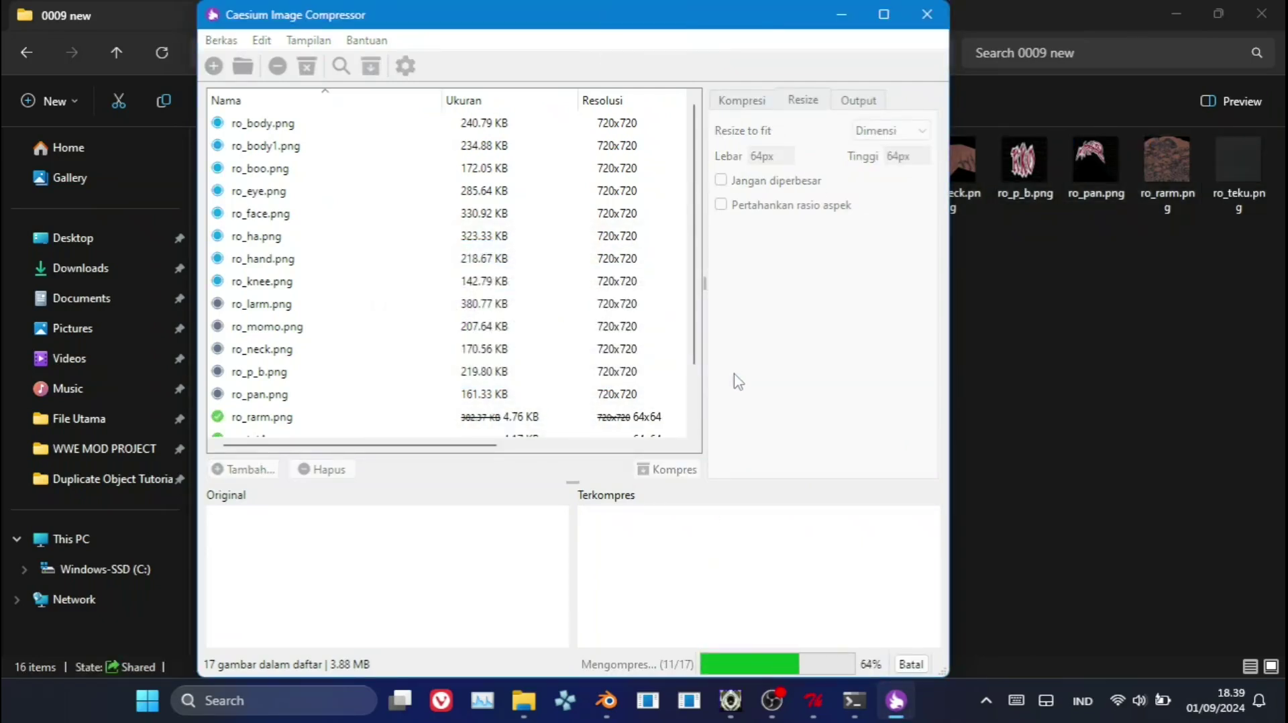
click(741, 379)
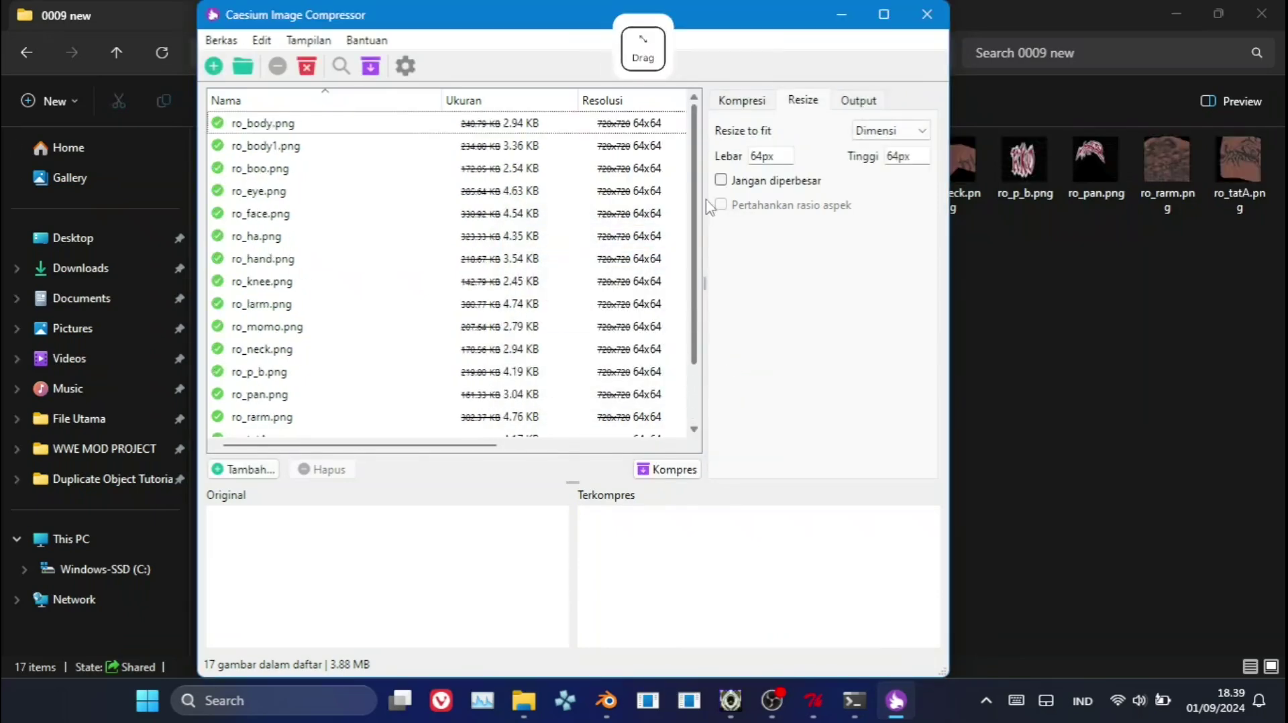
Copy blood.png and blood_b.png from PAC Model into the 0009 new folder.
click(938, 40)
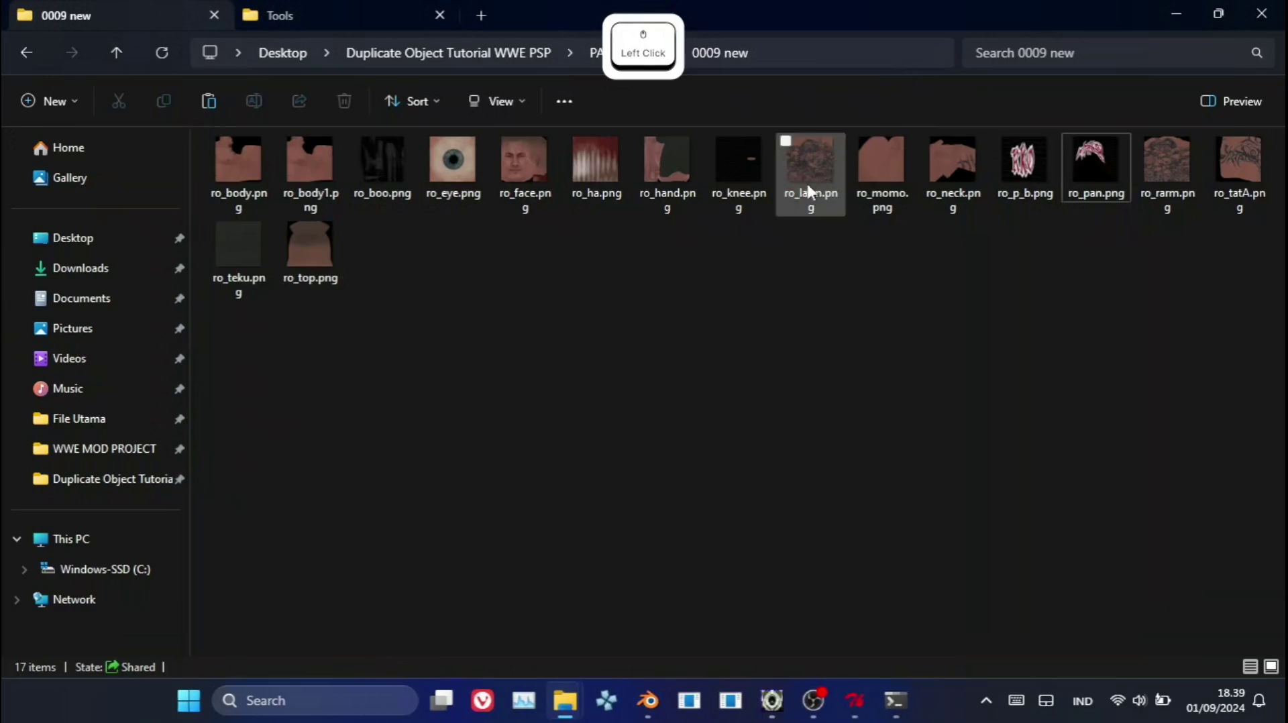
click(650, 51)
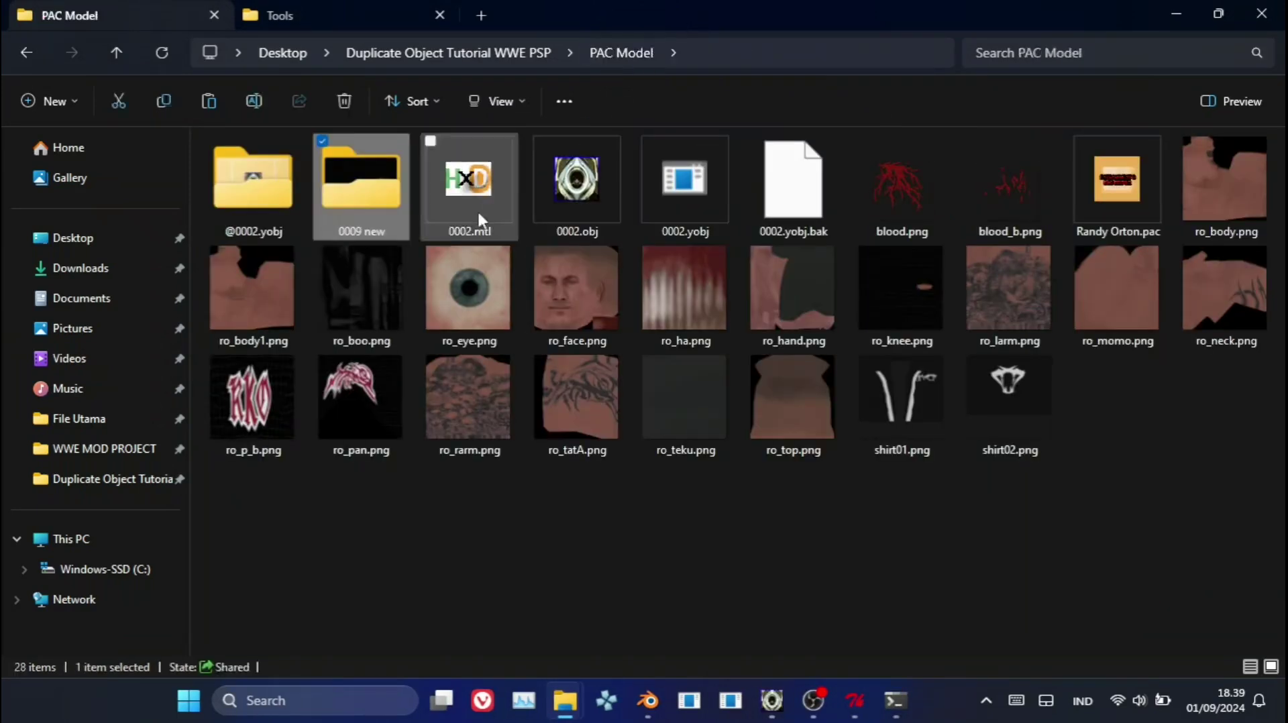
click(395, 228)
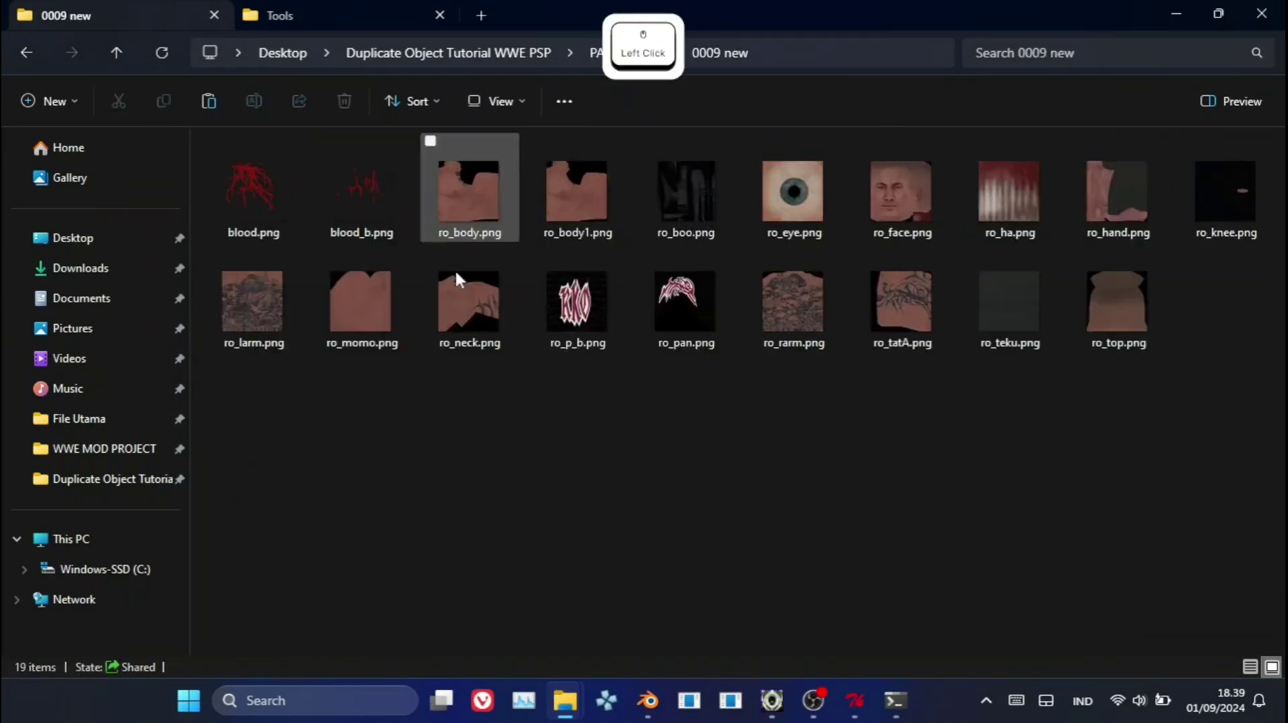
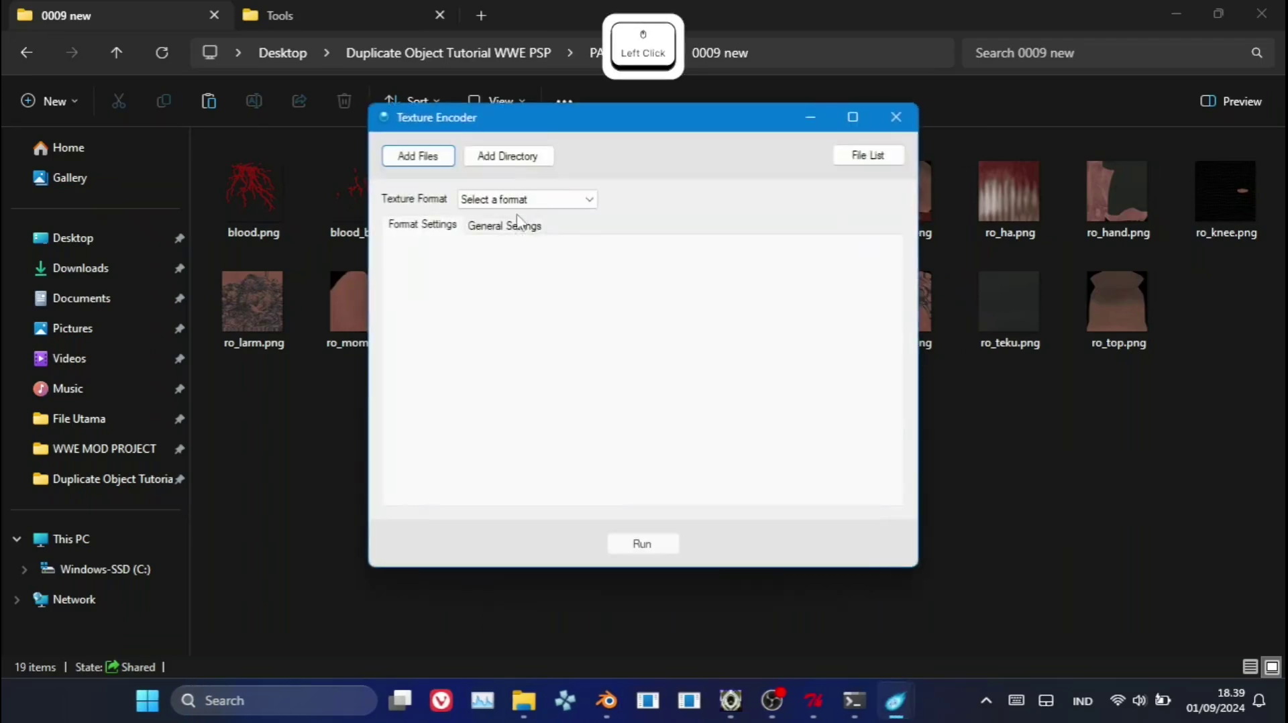
Choose GIM texture and palette formats and add the 0009 new directory for encoding.
click(526, 206)
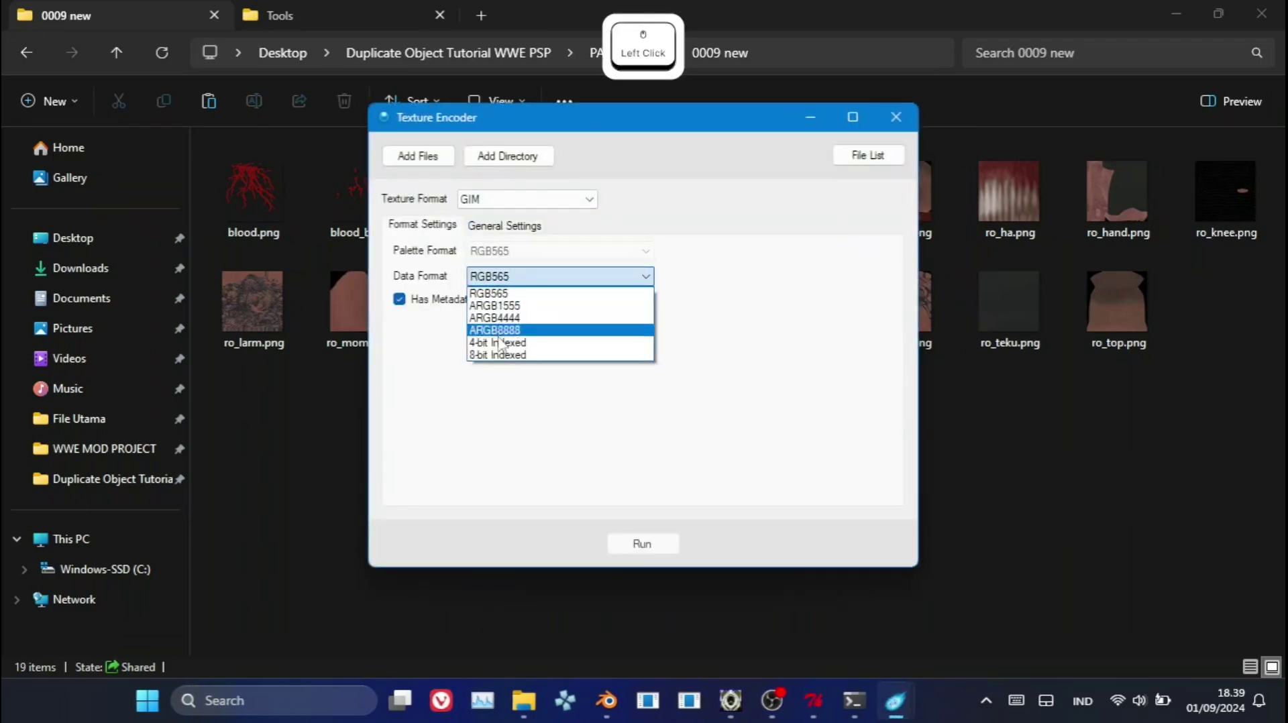
click(507, 347)
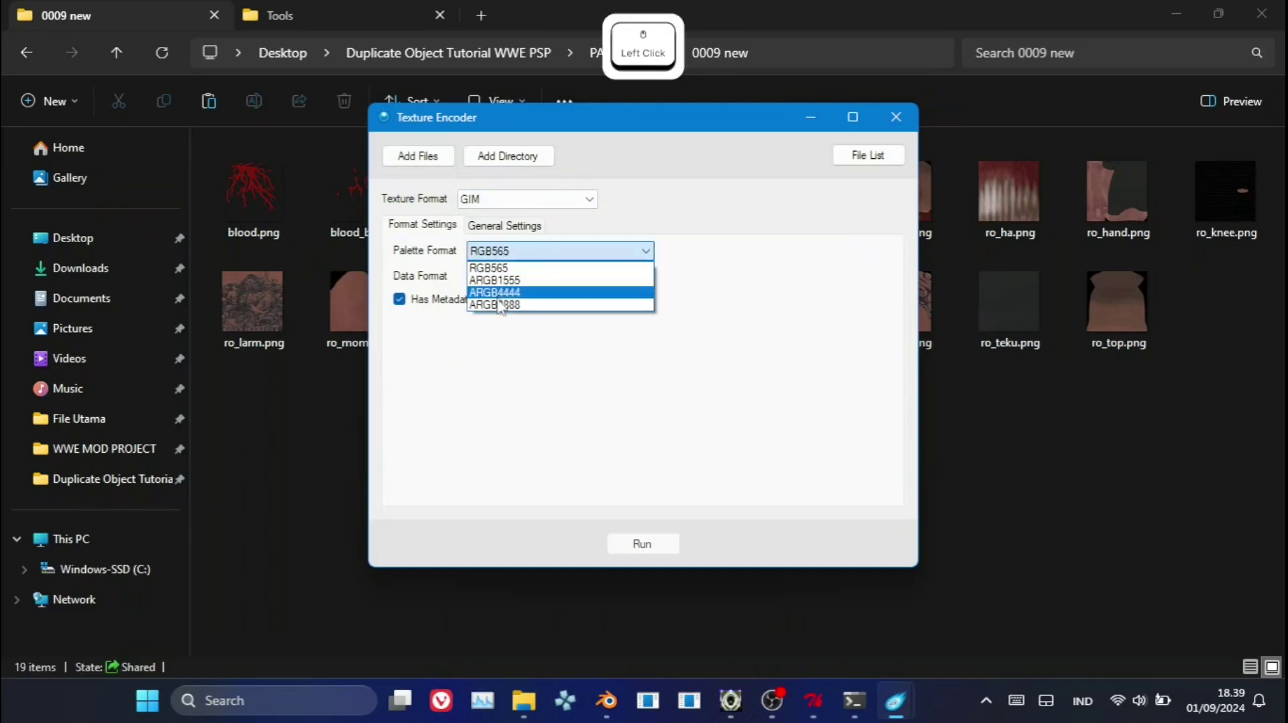
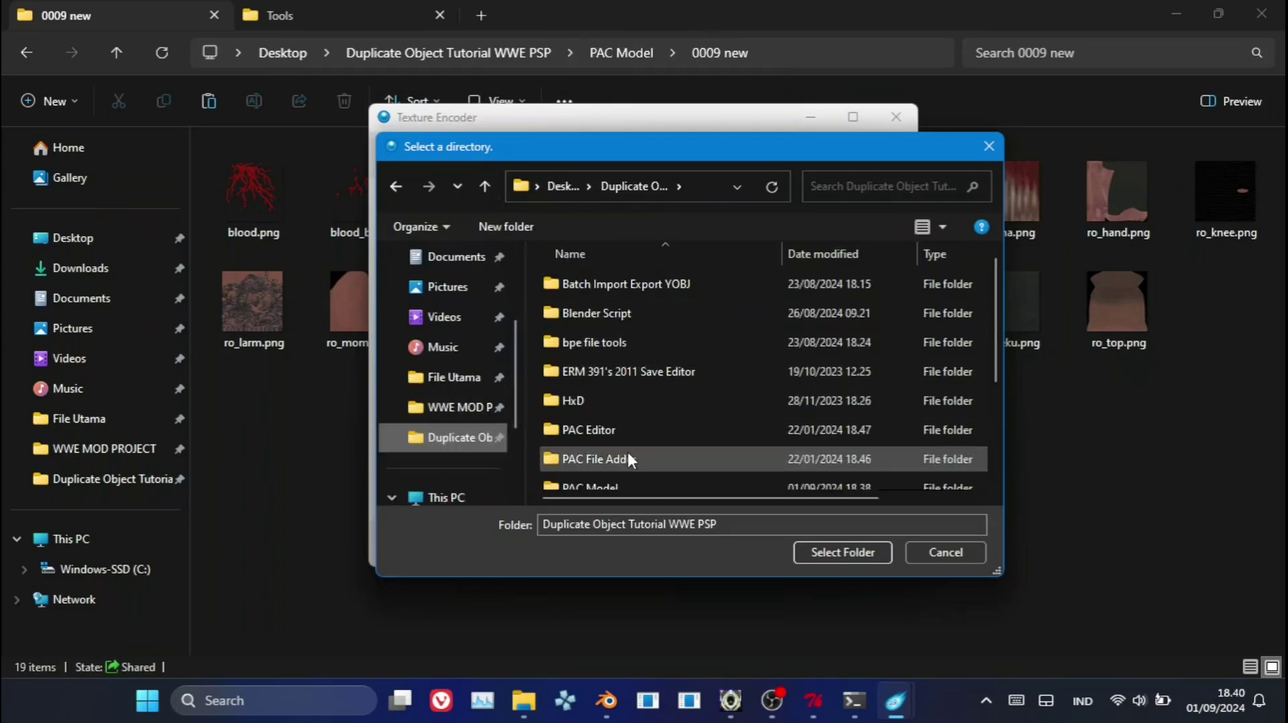
click(631, 425)
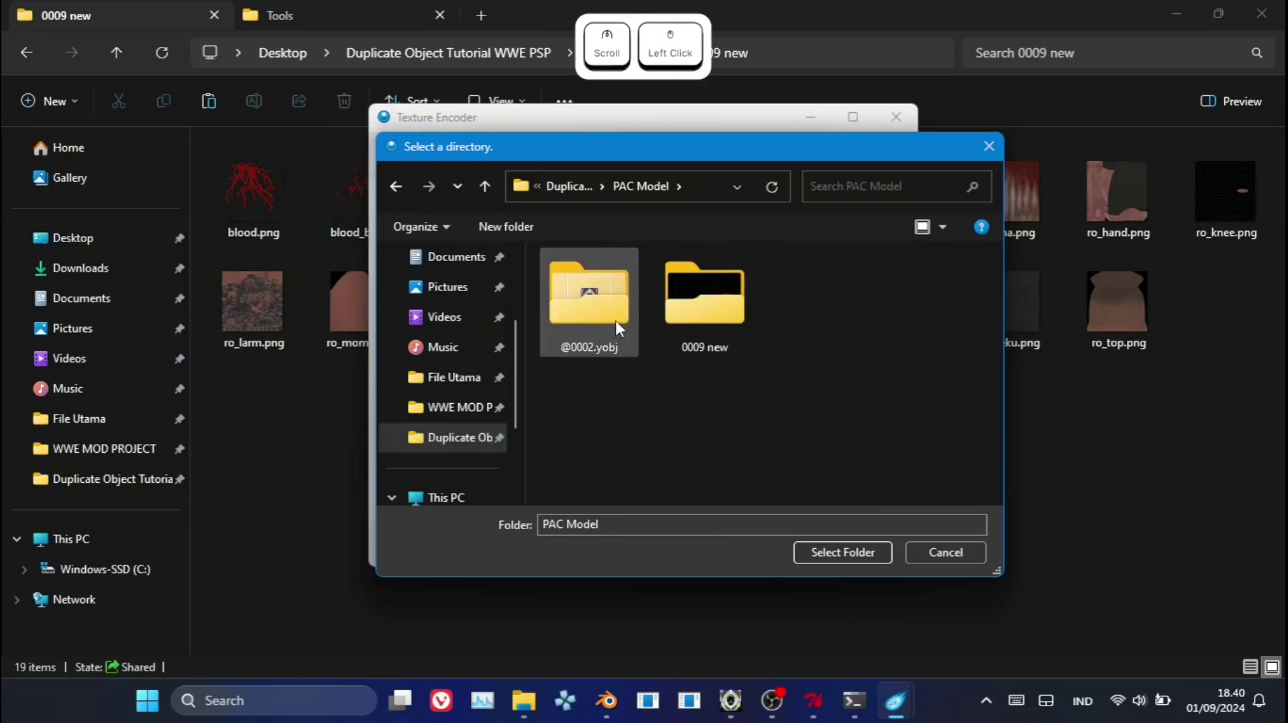
click(608, 326)
click(566, 199)
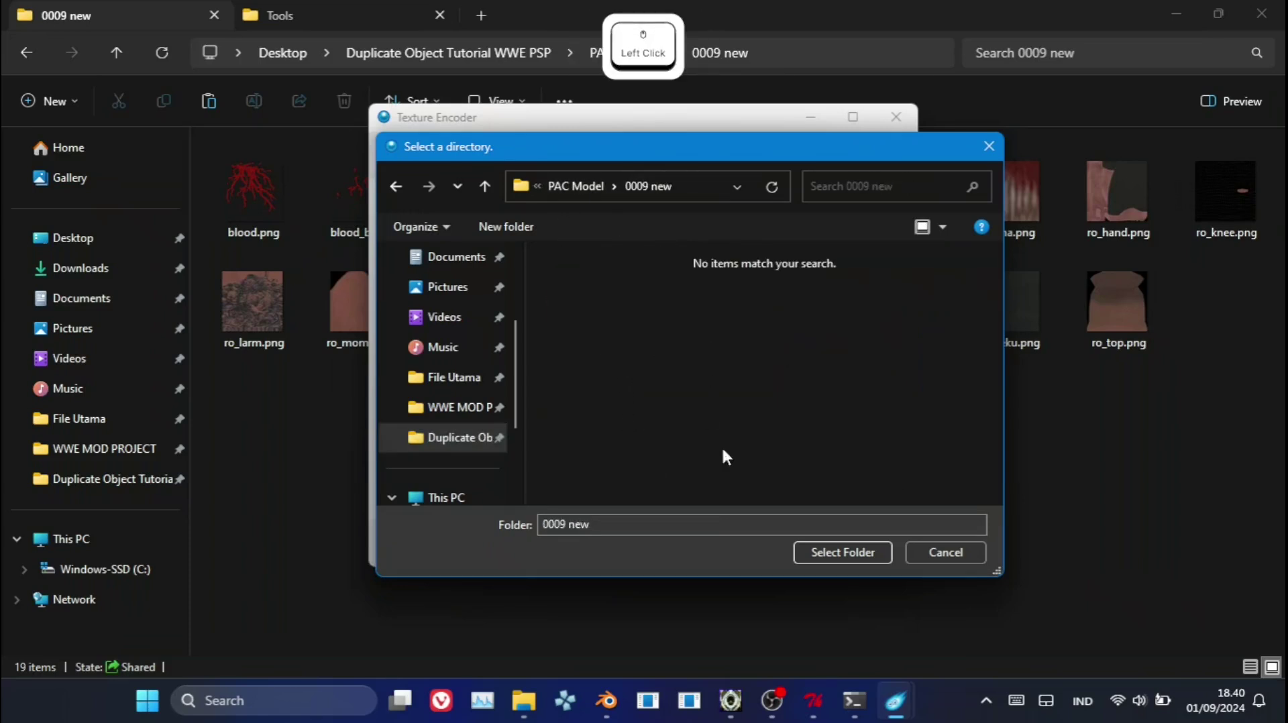
click(852, 562)
Encode the 19 textures to GIM and view the resulting Encoded Textures folder.
click(707, 405)
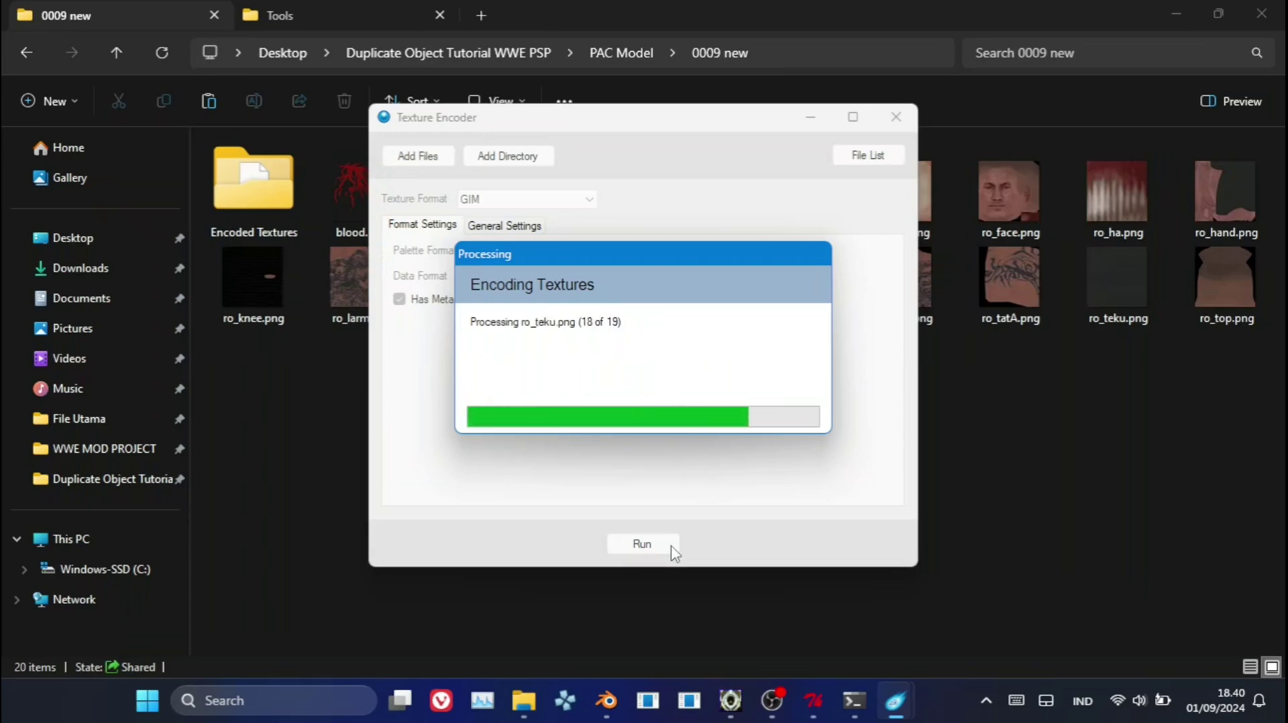
click(277, 193)
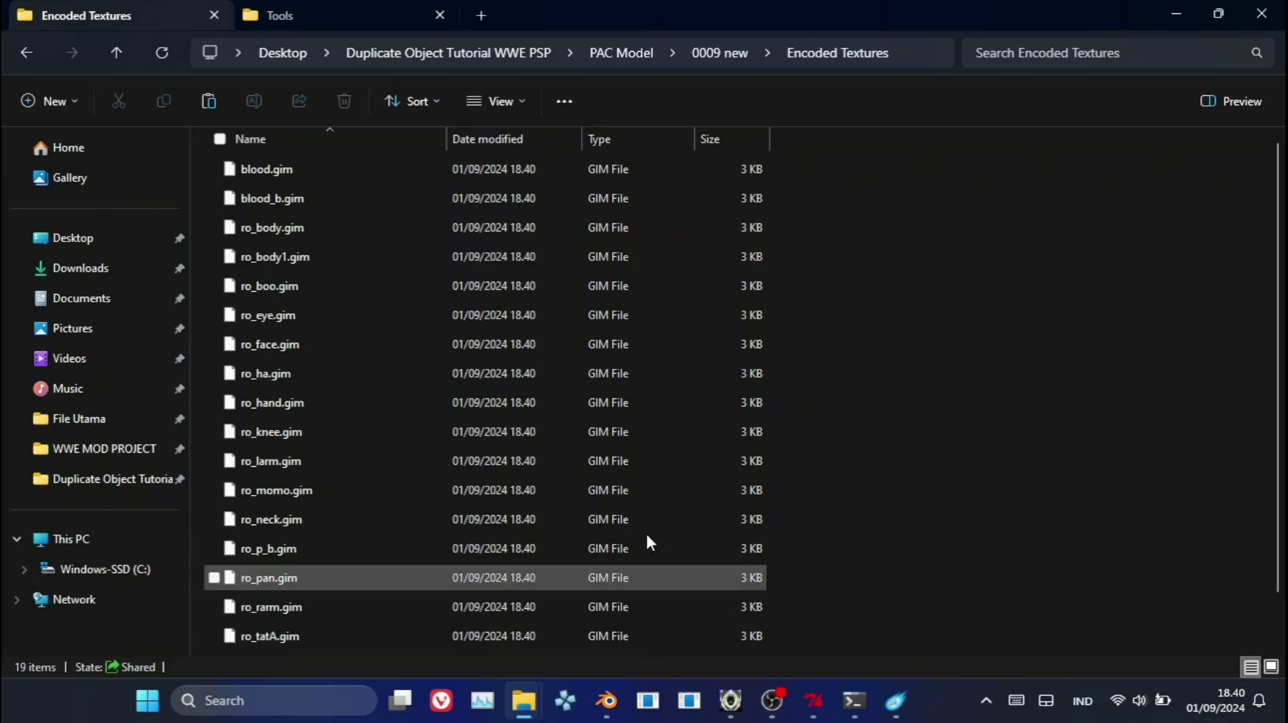
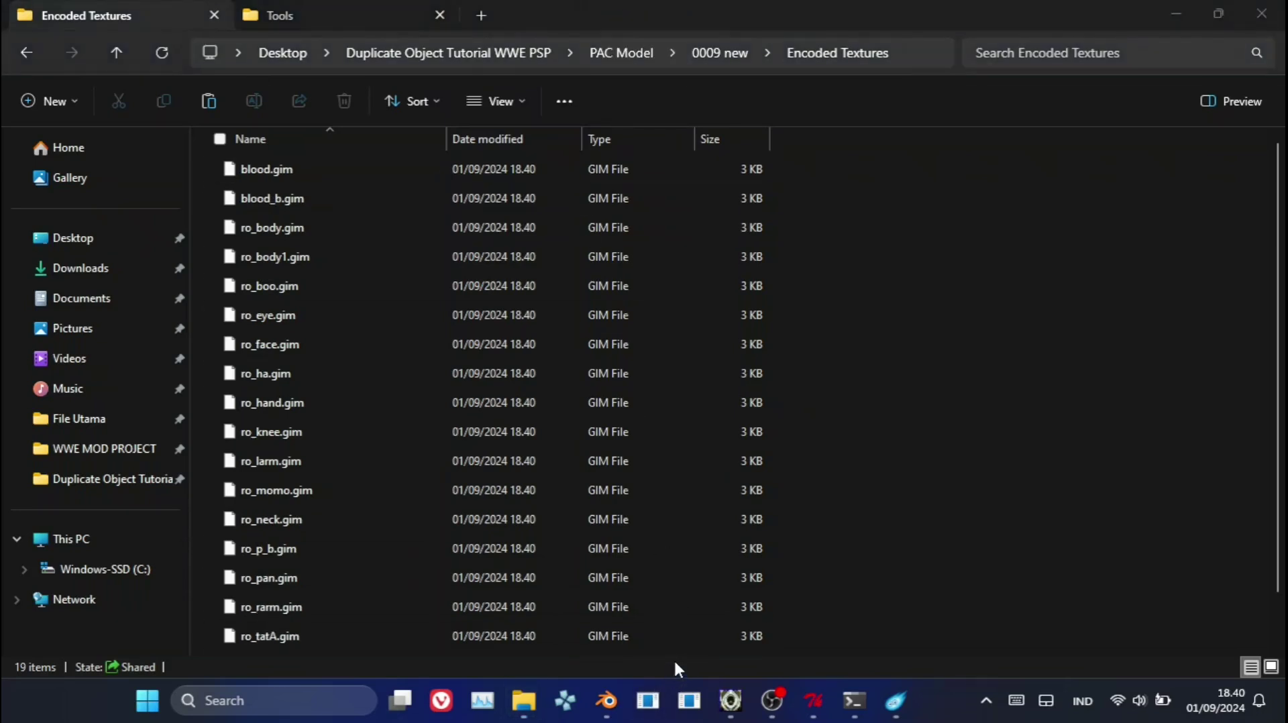
Load all encoded GIM textures into X-PacKer's Create Texture Archive.
click(37, 43)
click(143, 80)
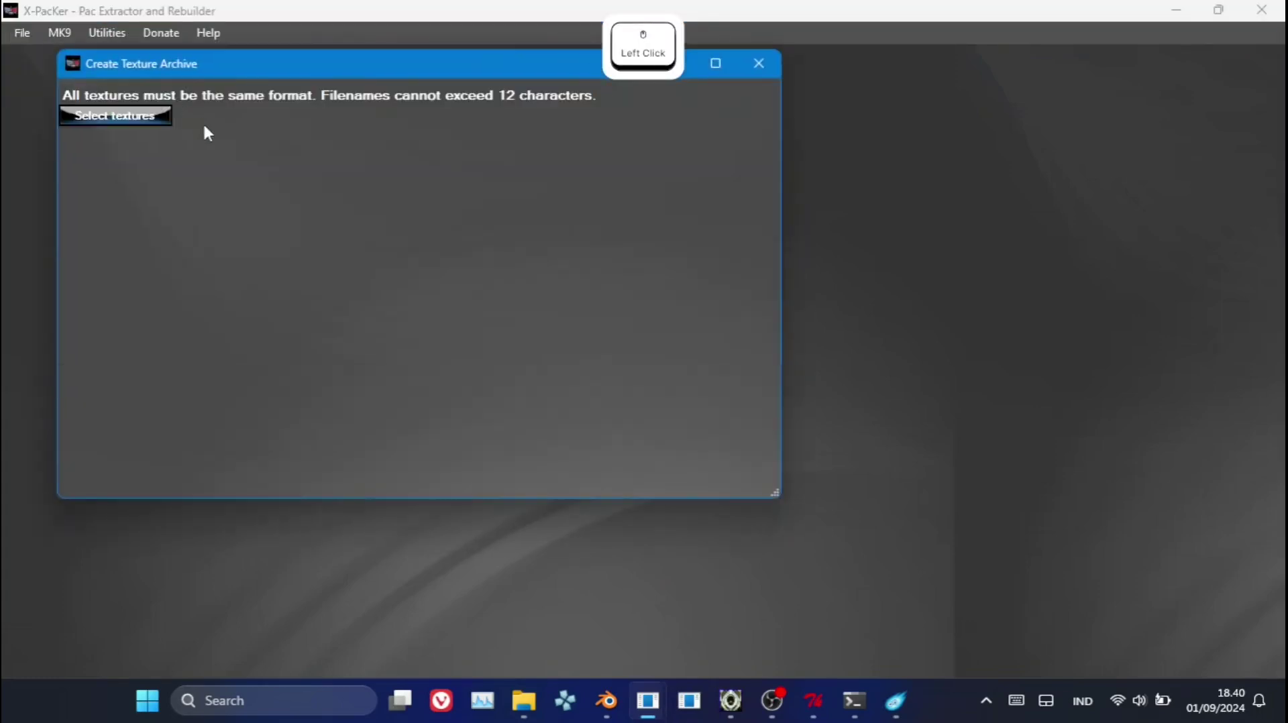
click(144, 115)
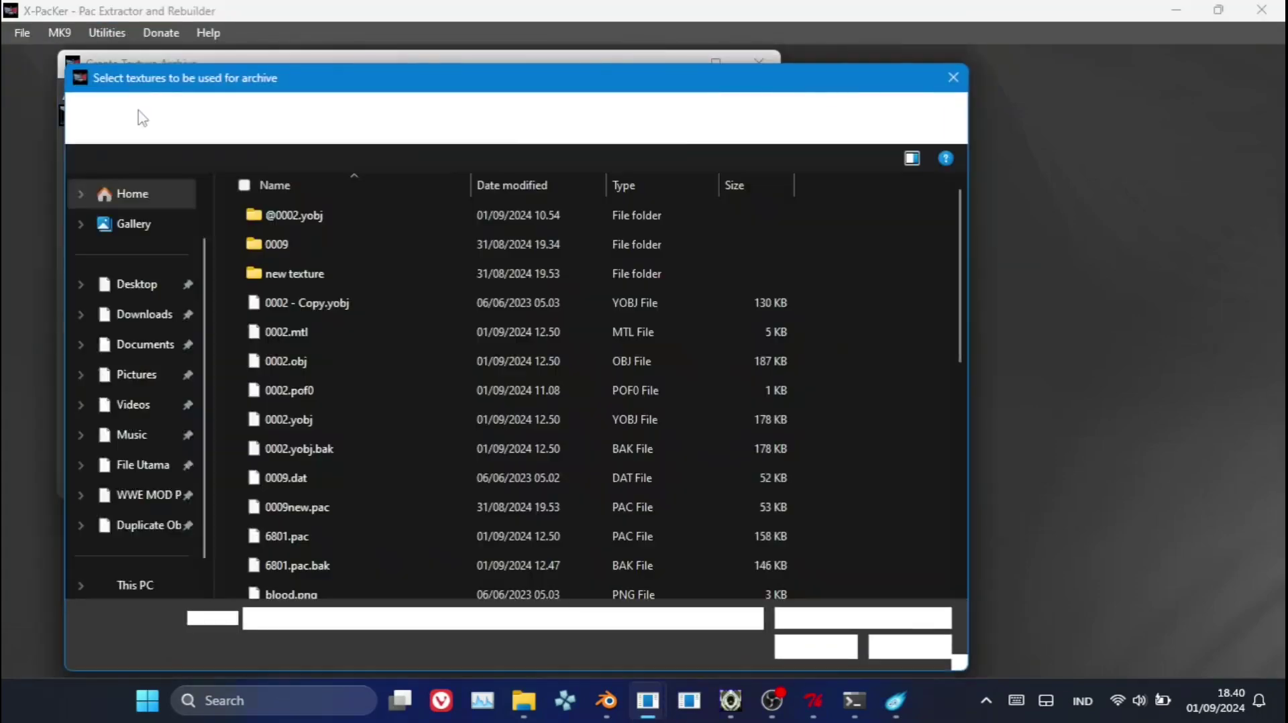
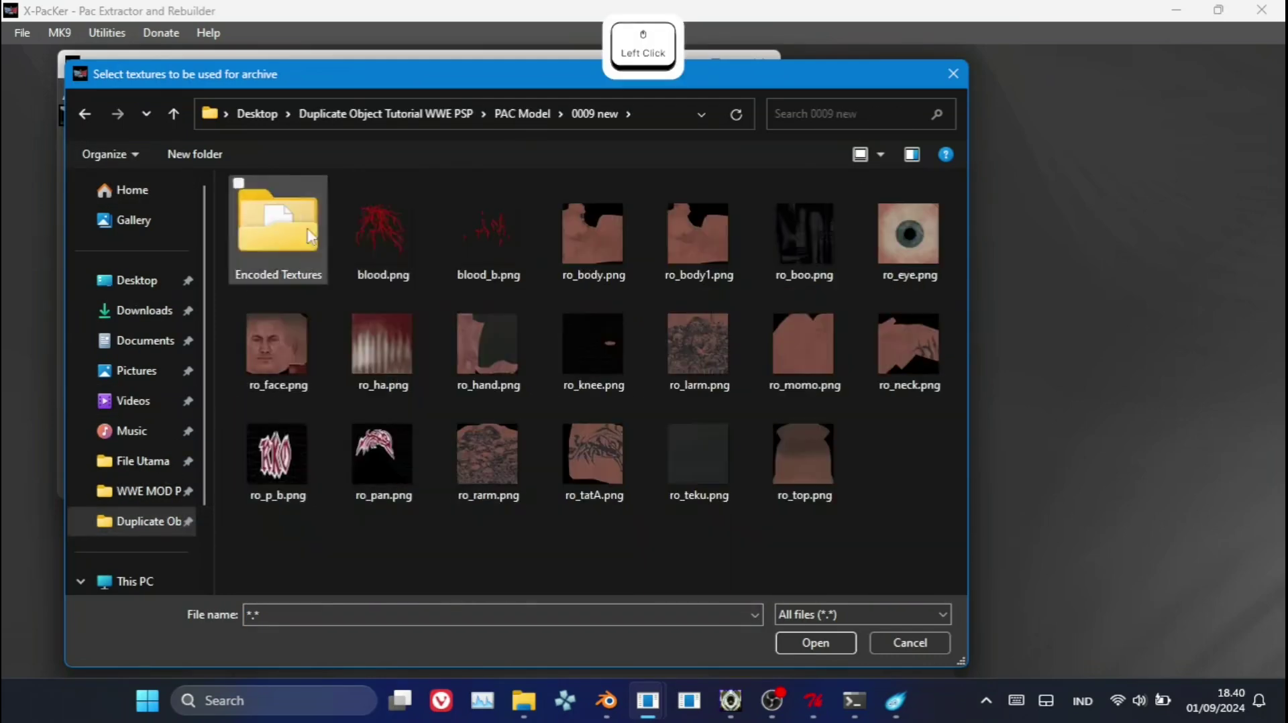
click(285, 224)
key(ctrl+a)
click(823, 656)
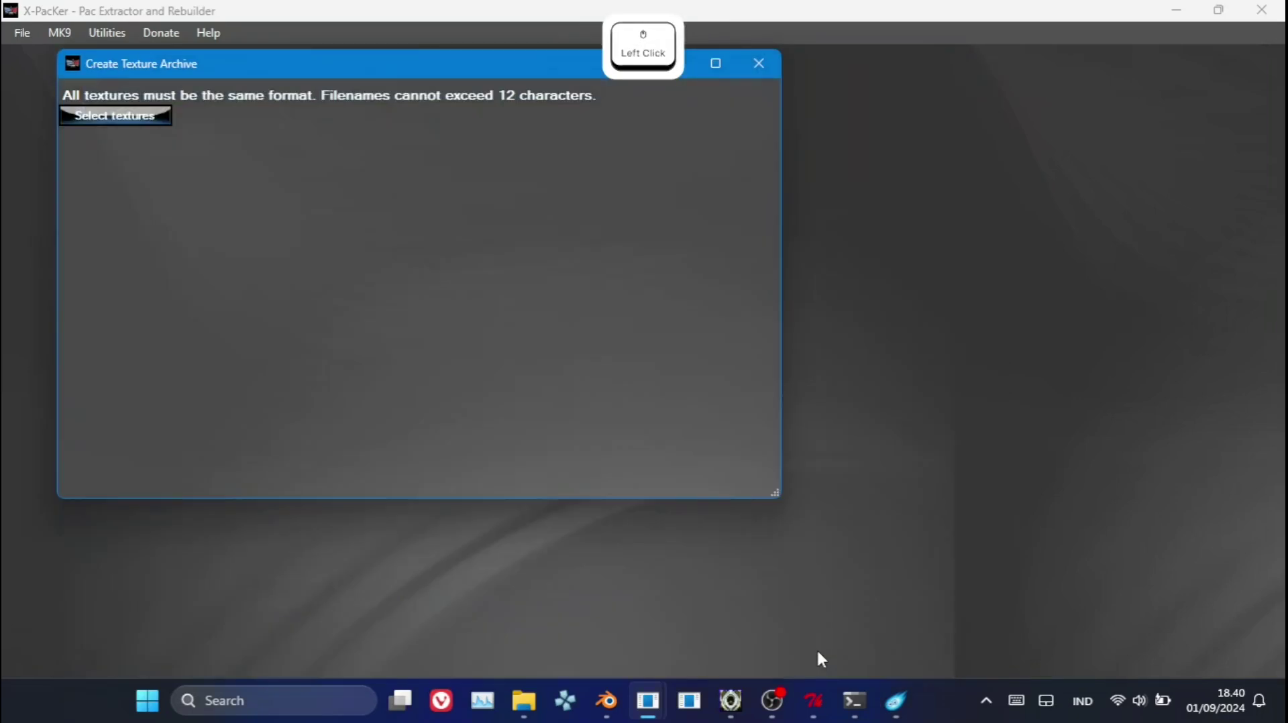
Save the texture archive as 0009 new.pac in the PAC Model folder.
click(393, 124)
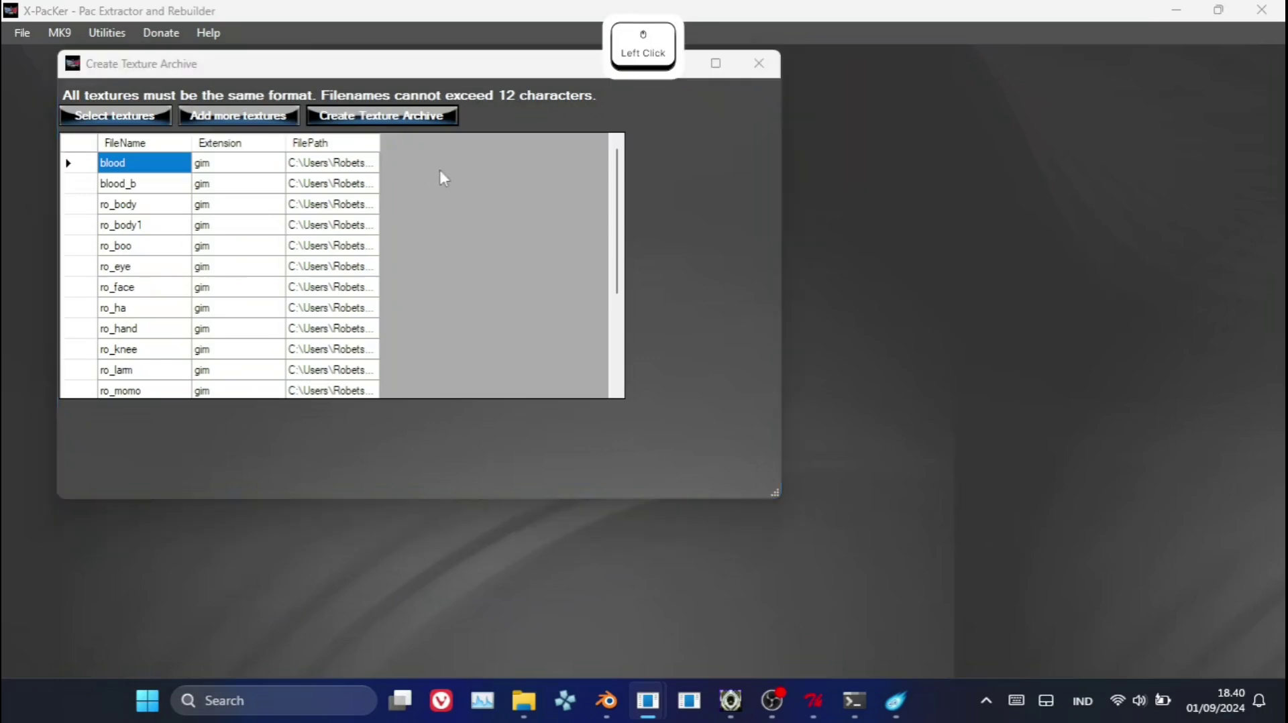
click(348, 118)
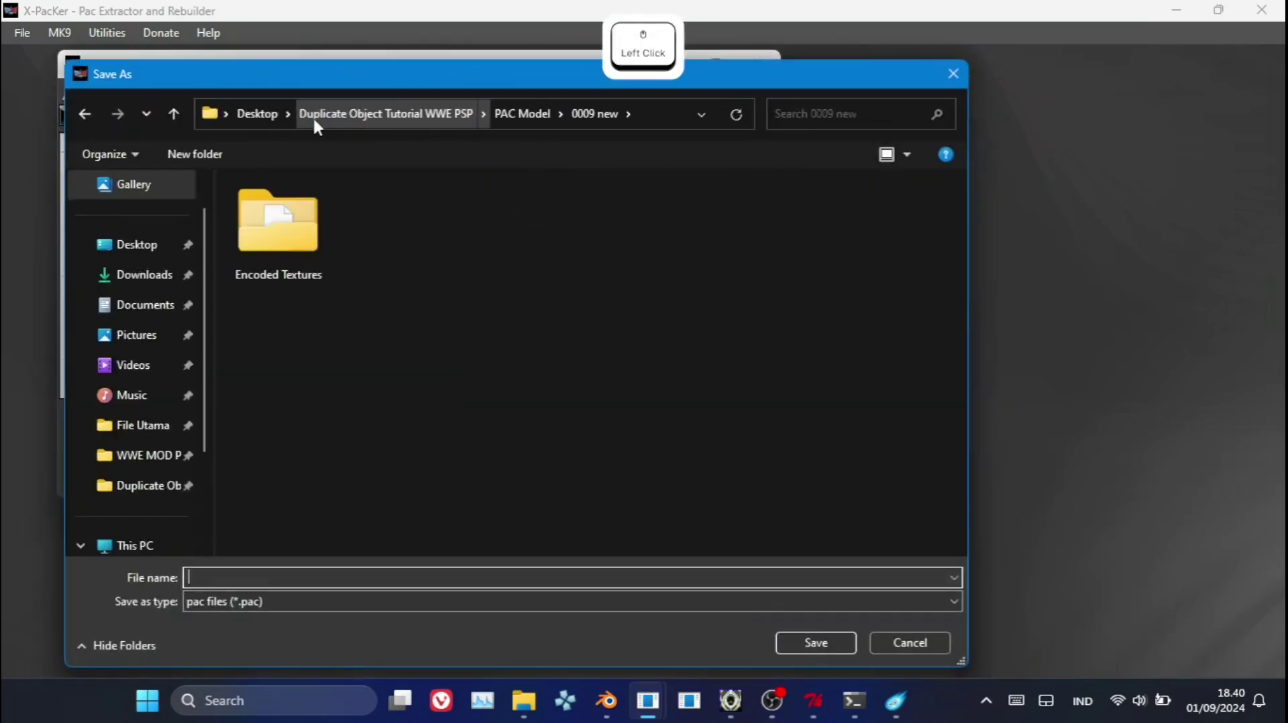
click(512, 119)
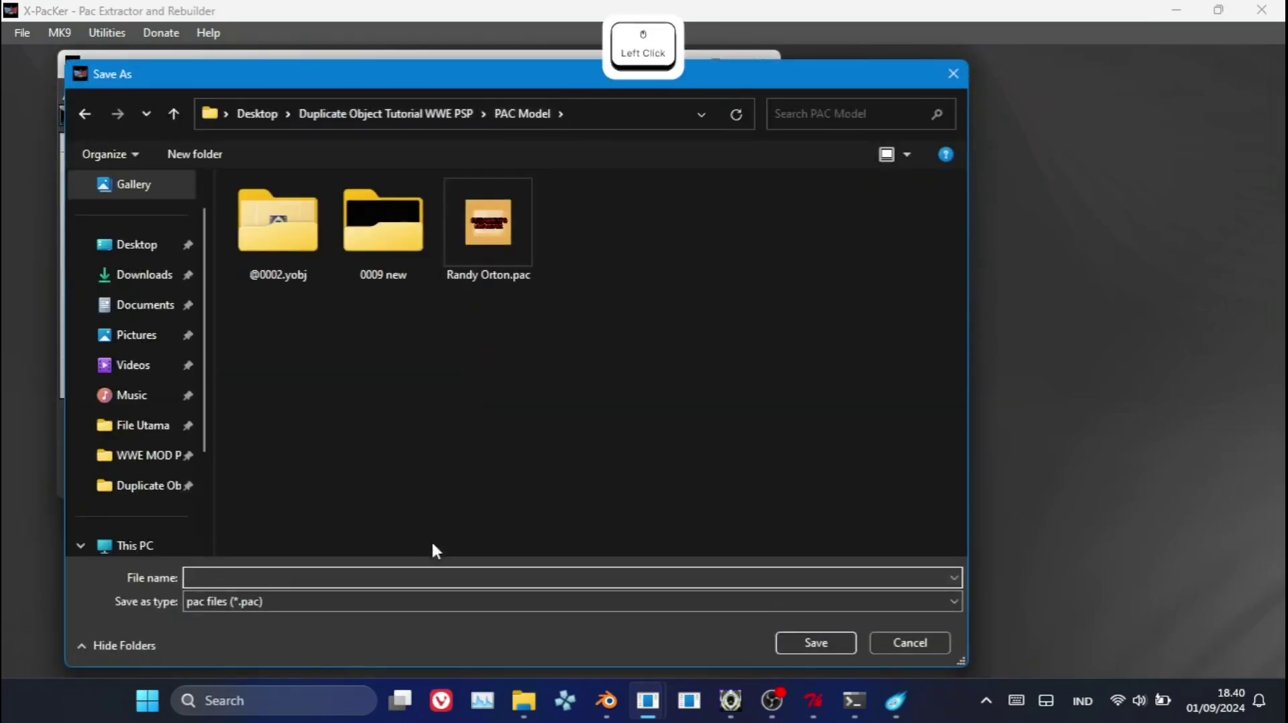
key(0)
key(9)
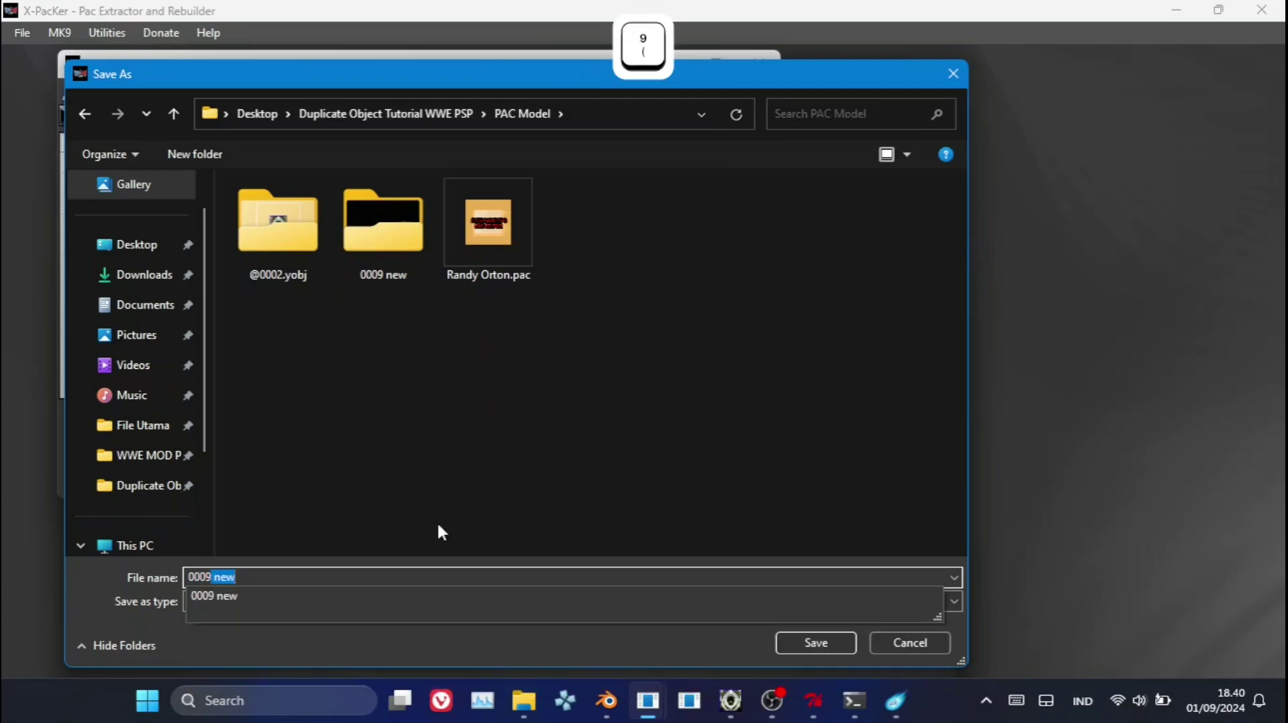
key(Right)
key(.)
key(p)
key(a)
key(c)
key(Return)
key(Return)
click(531, 708)
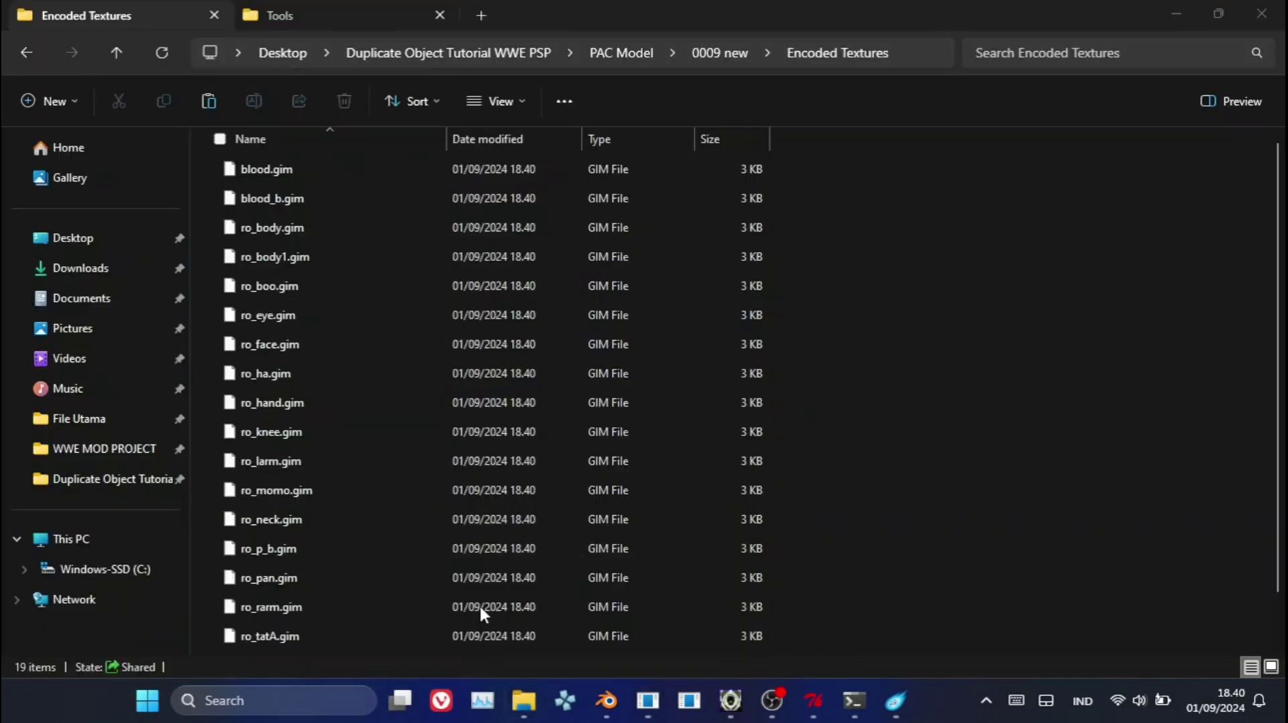
Open Randy Orton.pac in PAC Editor and inject the edited model as BPE into 0002.bpe.
click(485, 608)
click(500, 48)
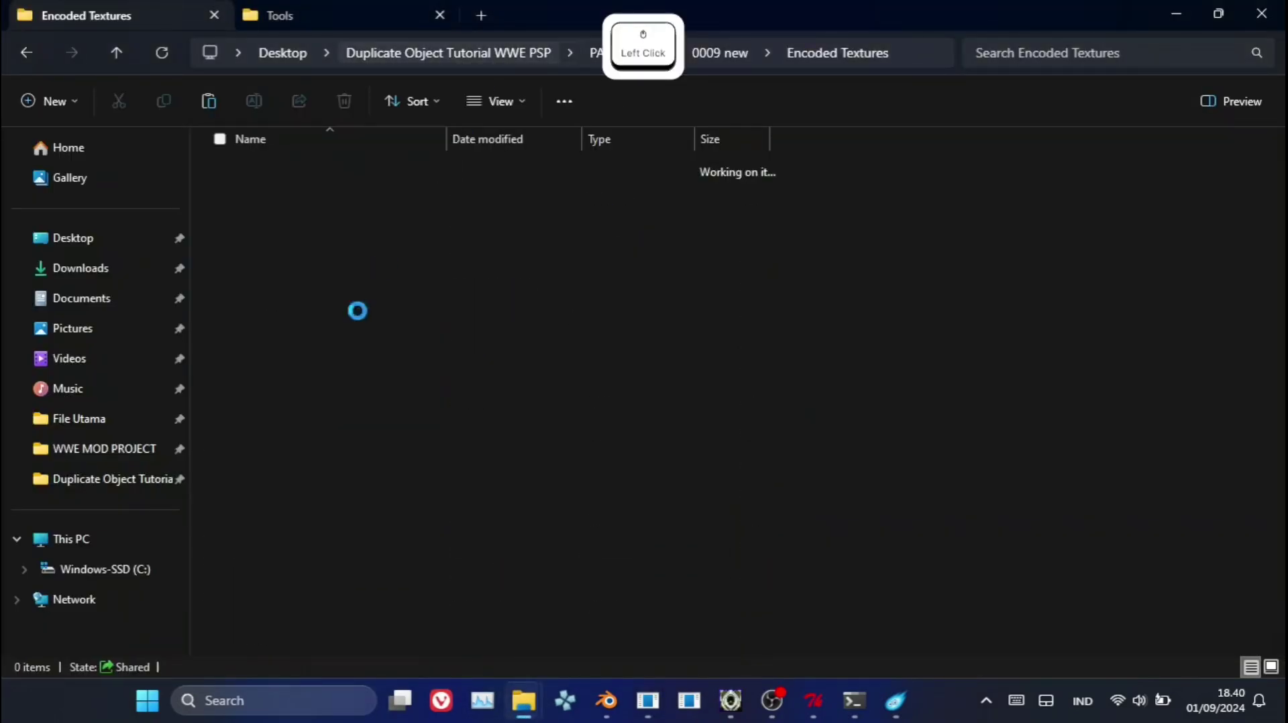
click(324, 376)
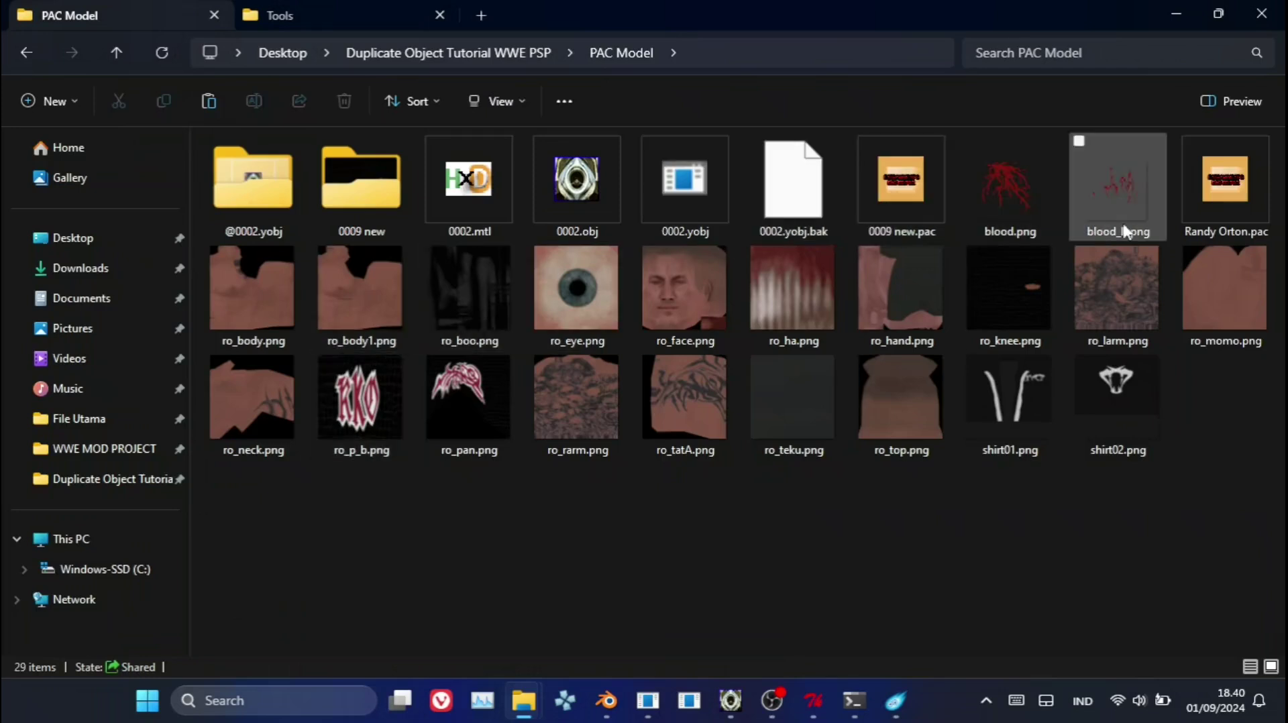
click(1221, 227)
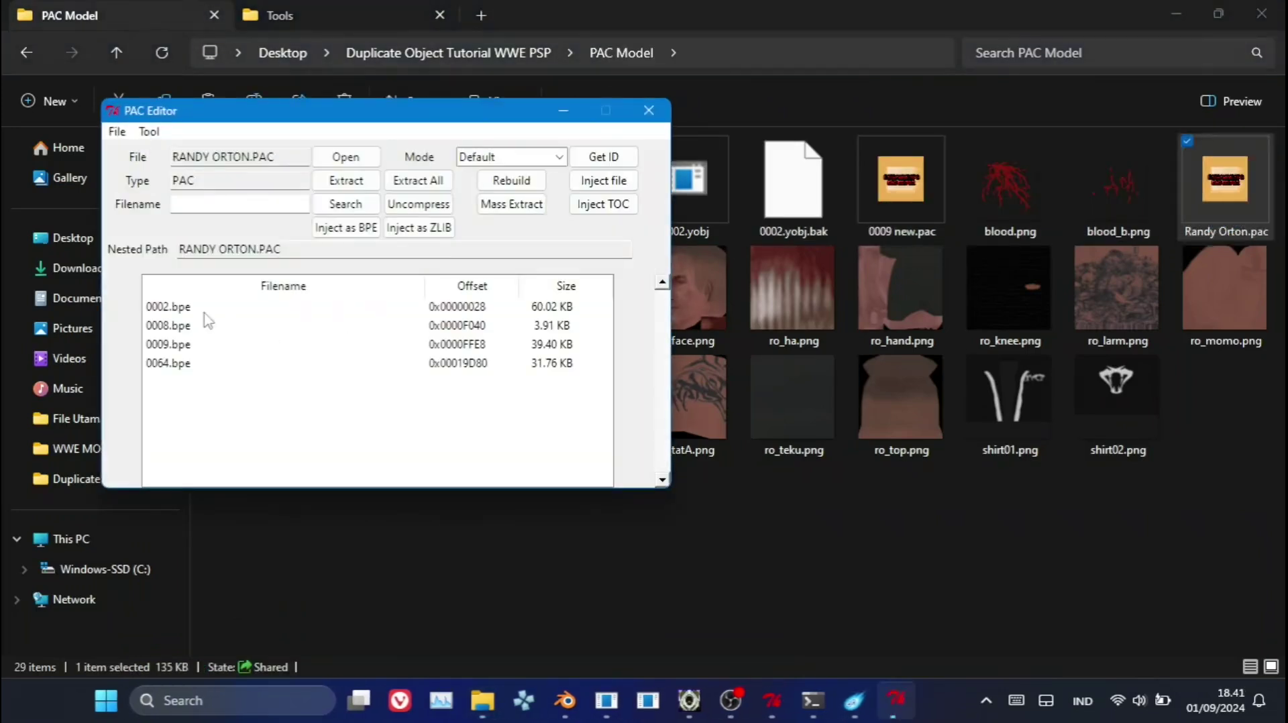
click(184, 306)
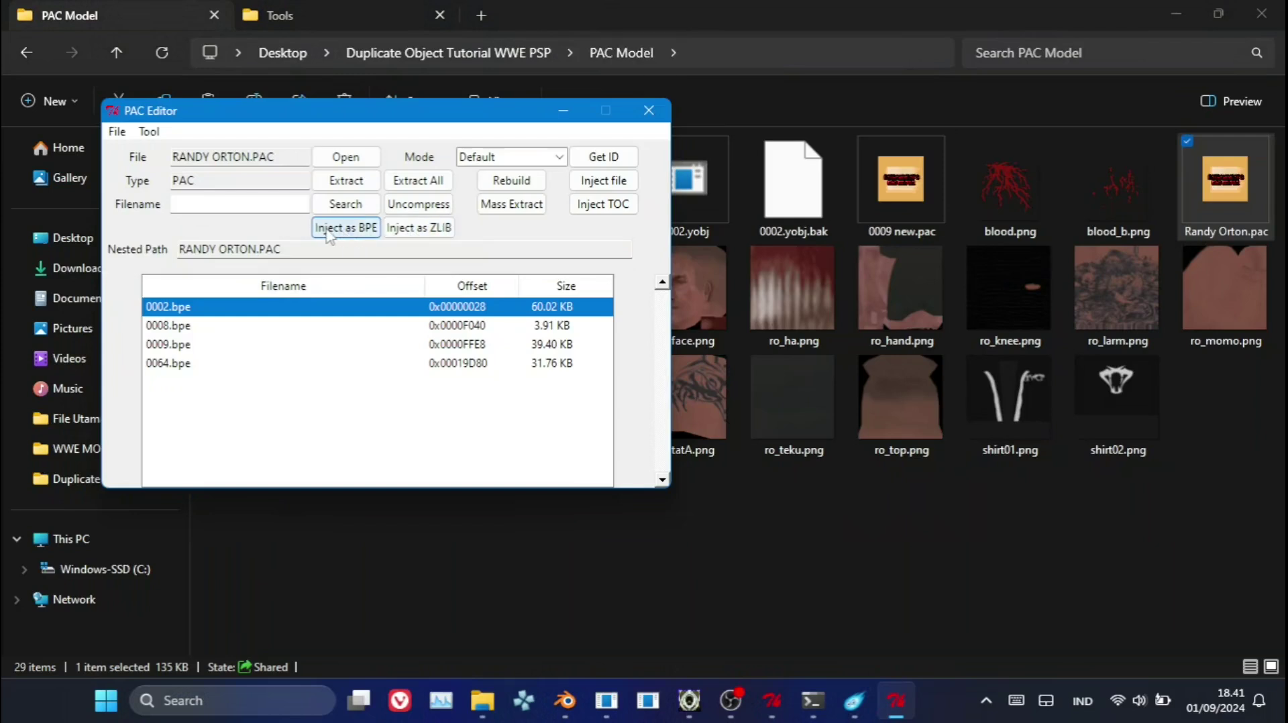
click(331, 234)
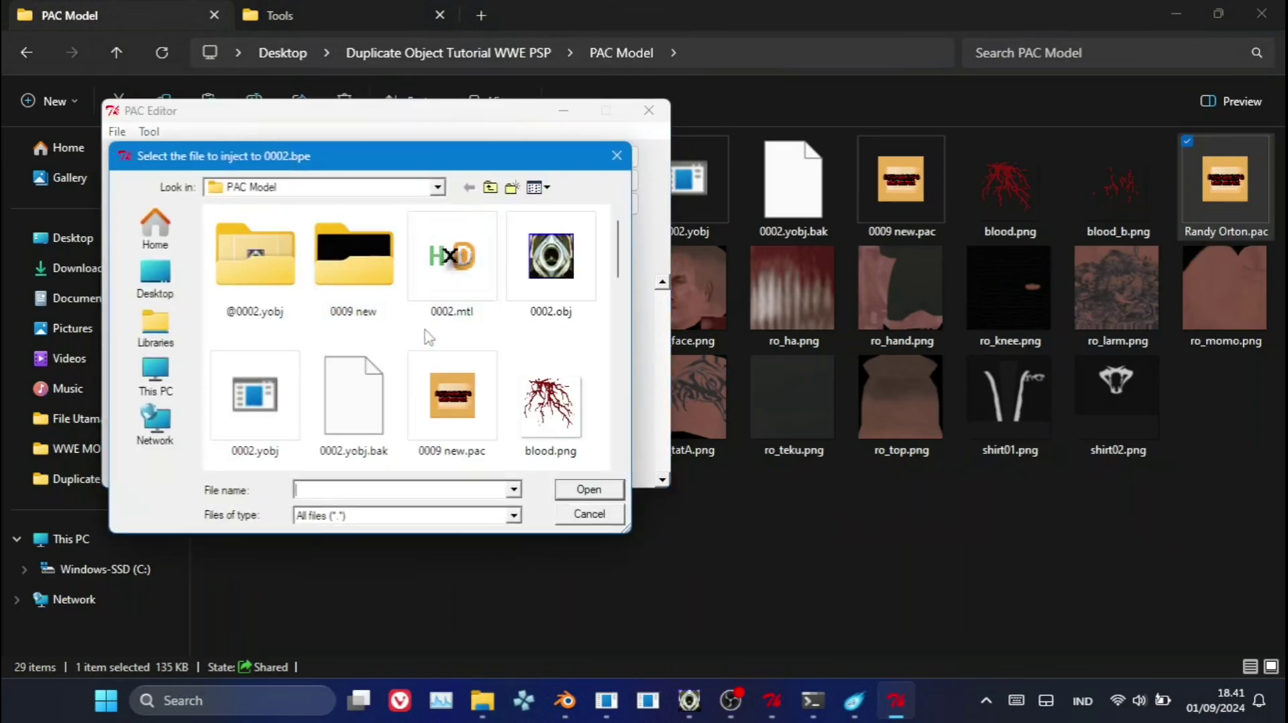
click(285, 431)
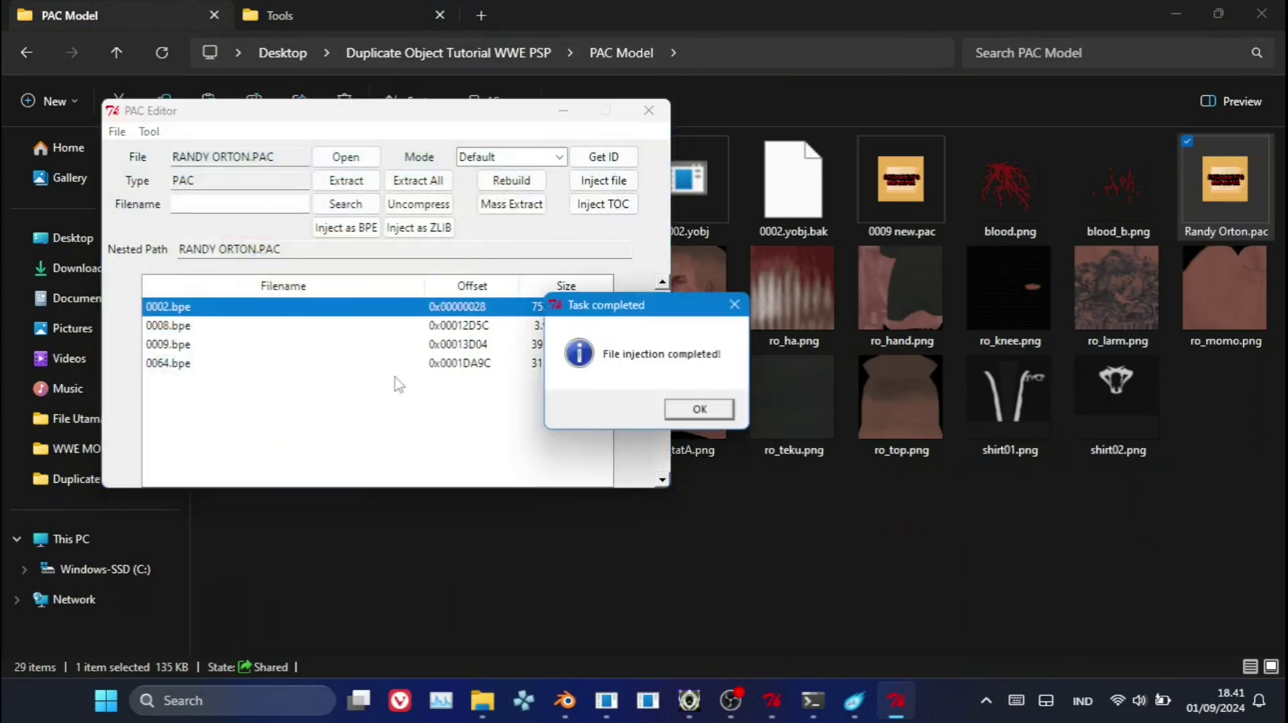
click(721, 413)
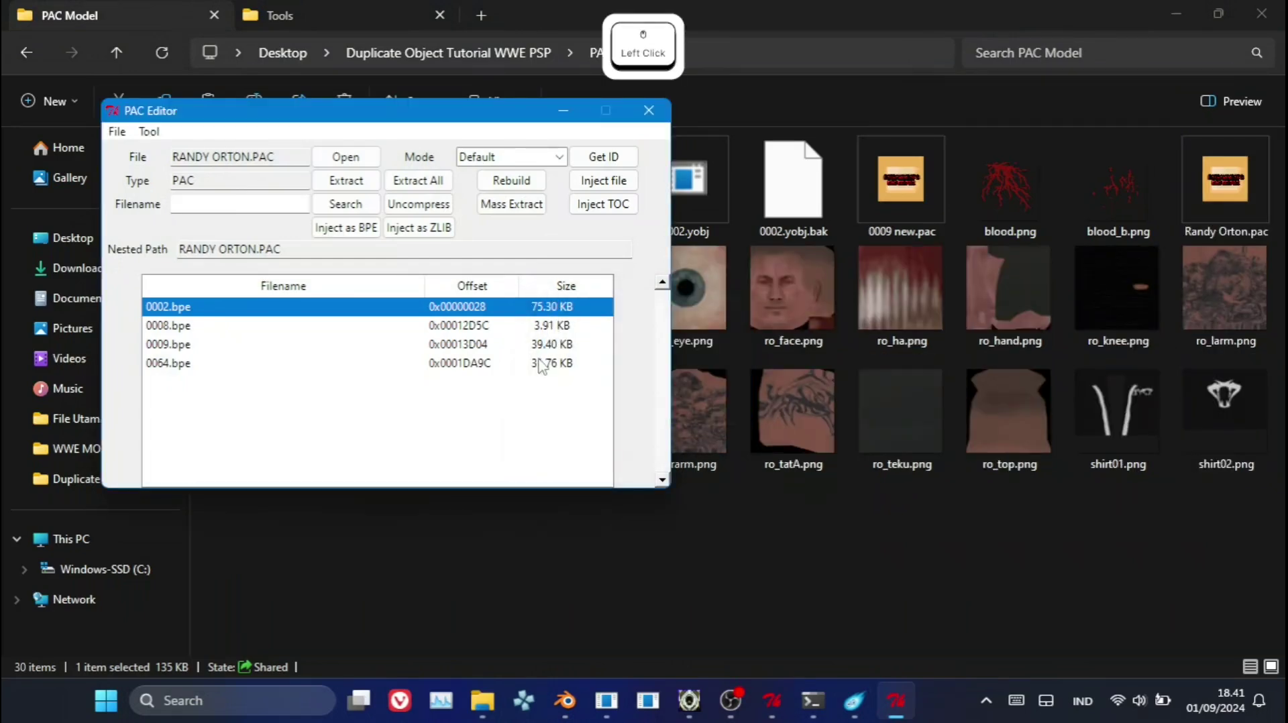
Inject 0009 new.pac into the 0009.bpe texture entry of Randy Orton.pac.
click(308, 355)
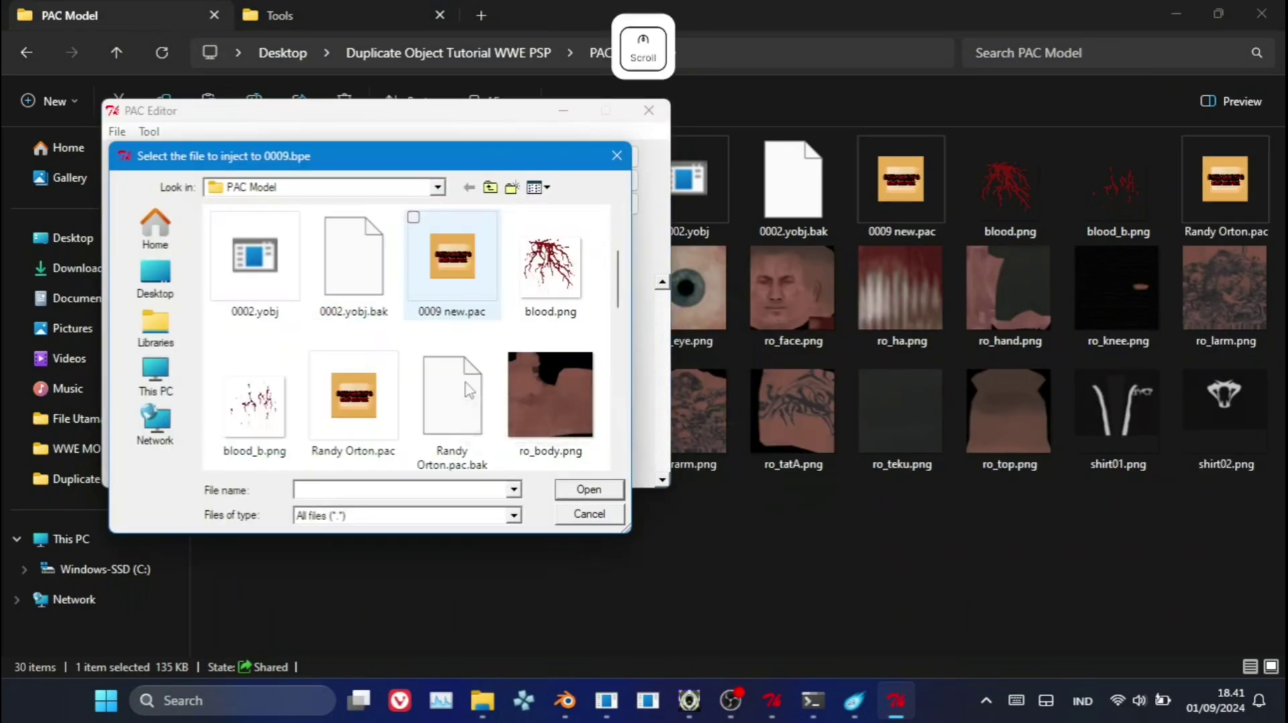
click(480, 299)
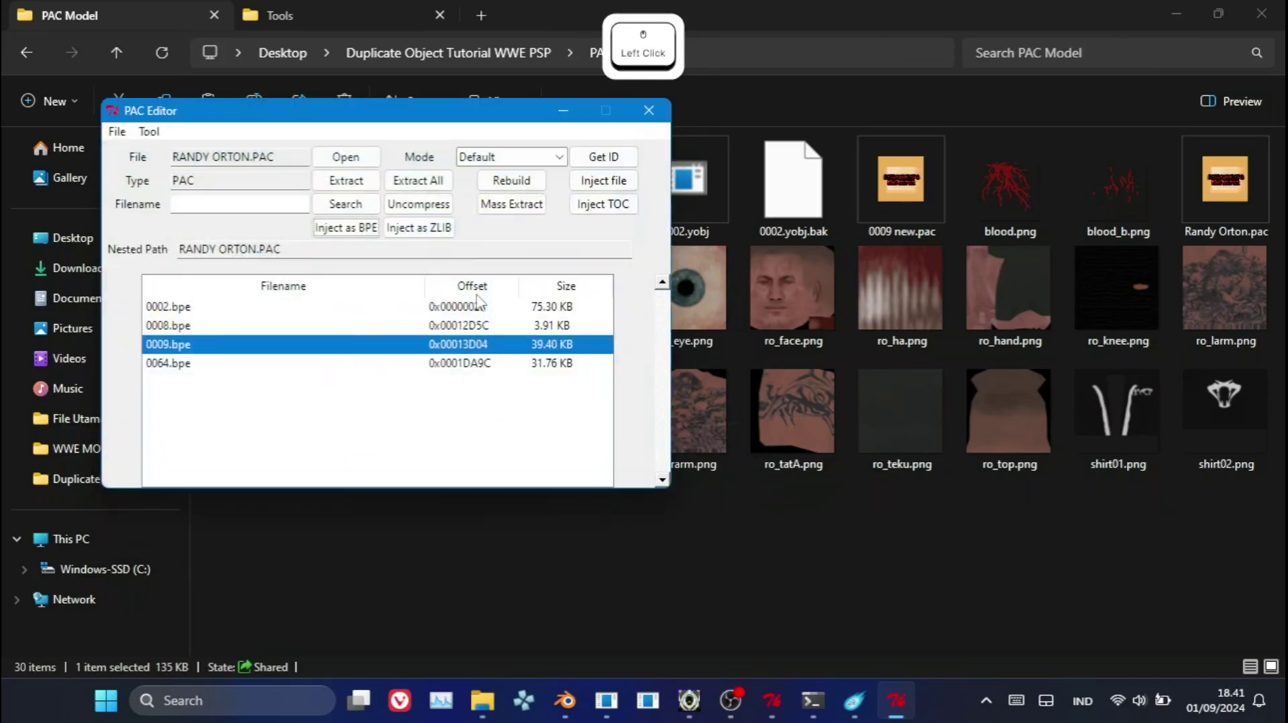
click(688, 415)
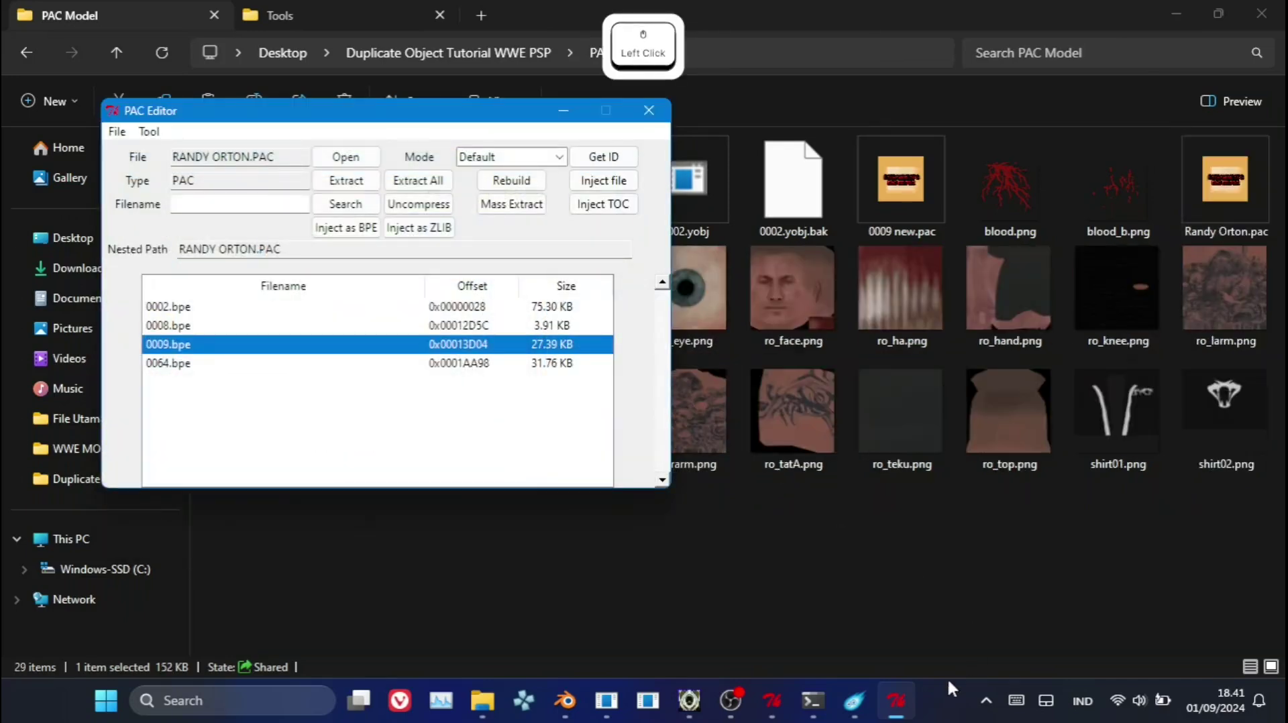
right_click(915, 706)
Open ch.pac from PSP_GAME\pac\ch and select its EMD\00010001.pac entry.
click(311, 213)
click(312, 192)
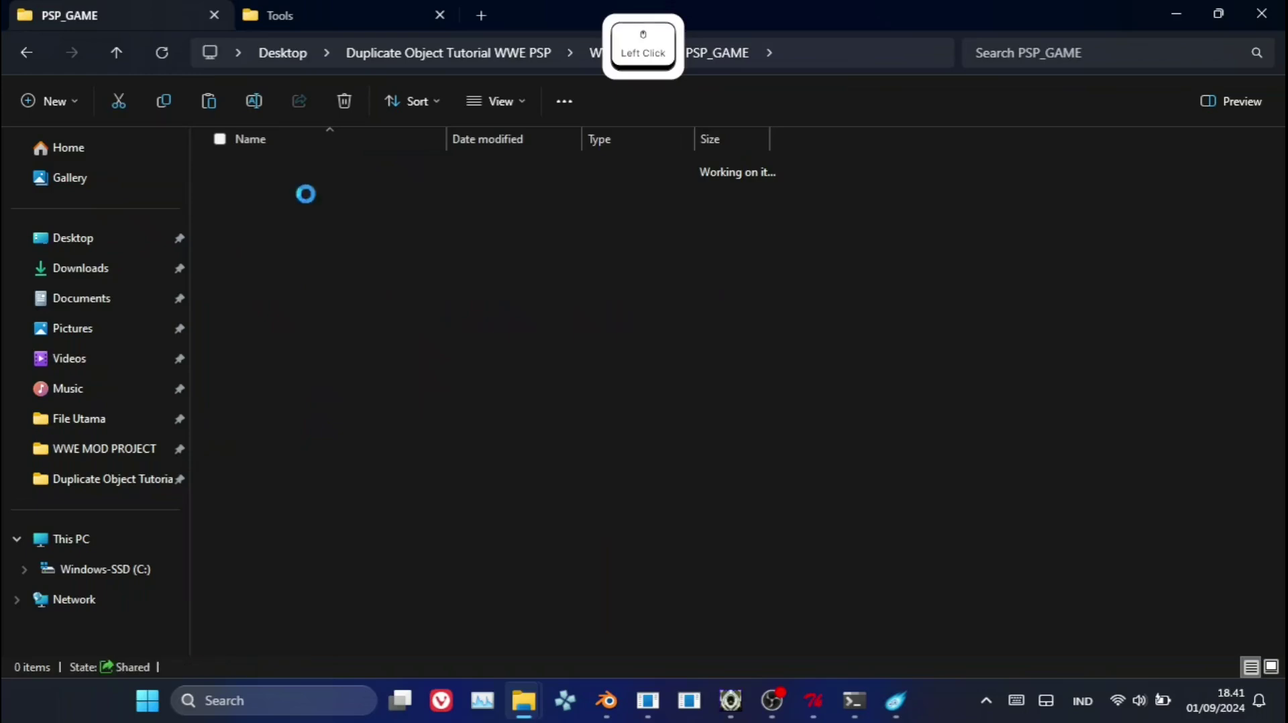
click(313, 204)
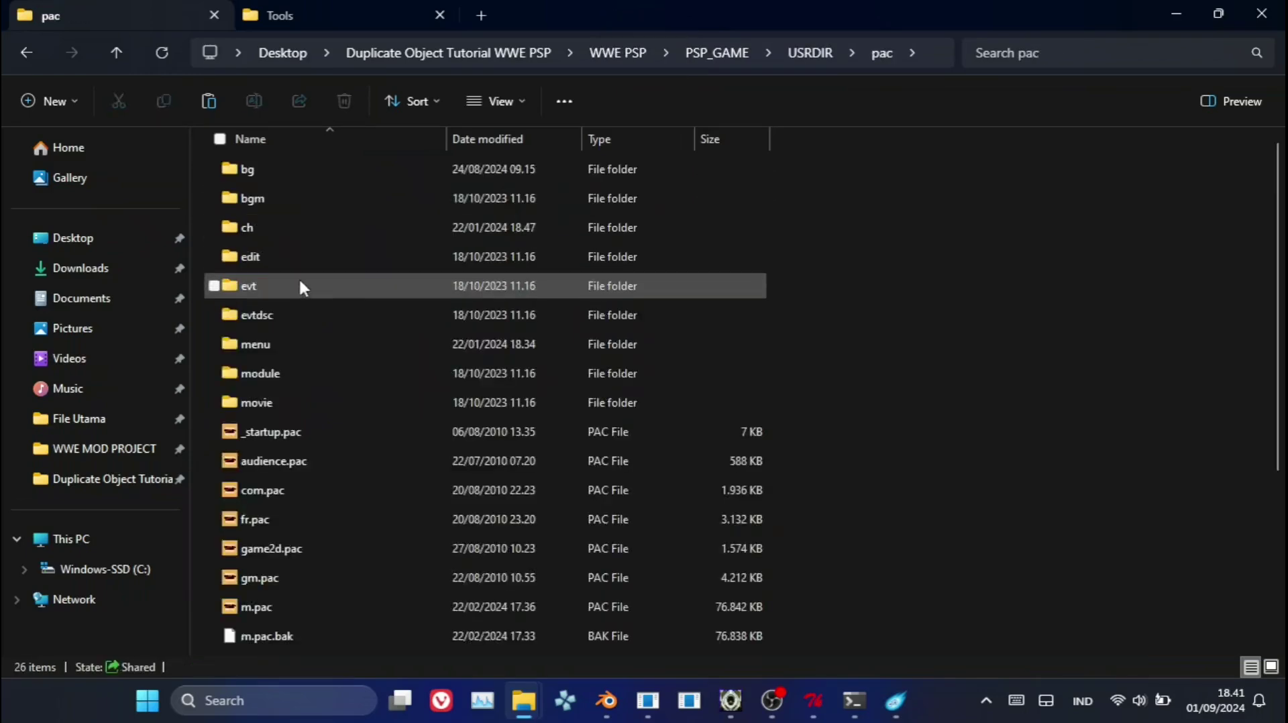
click(304, 236)
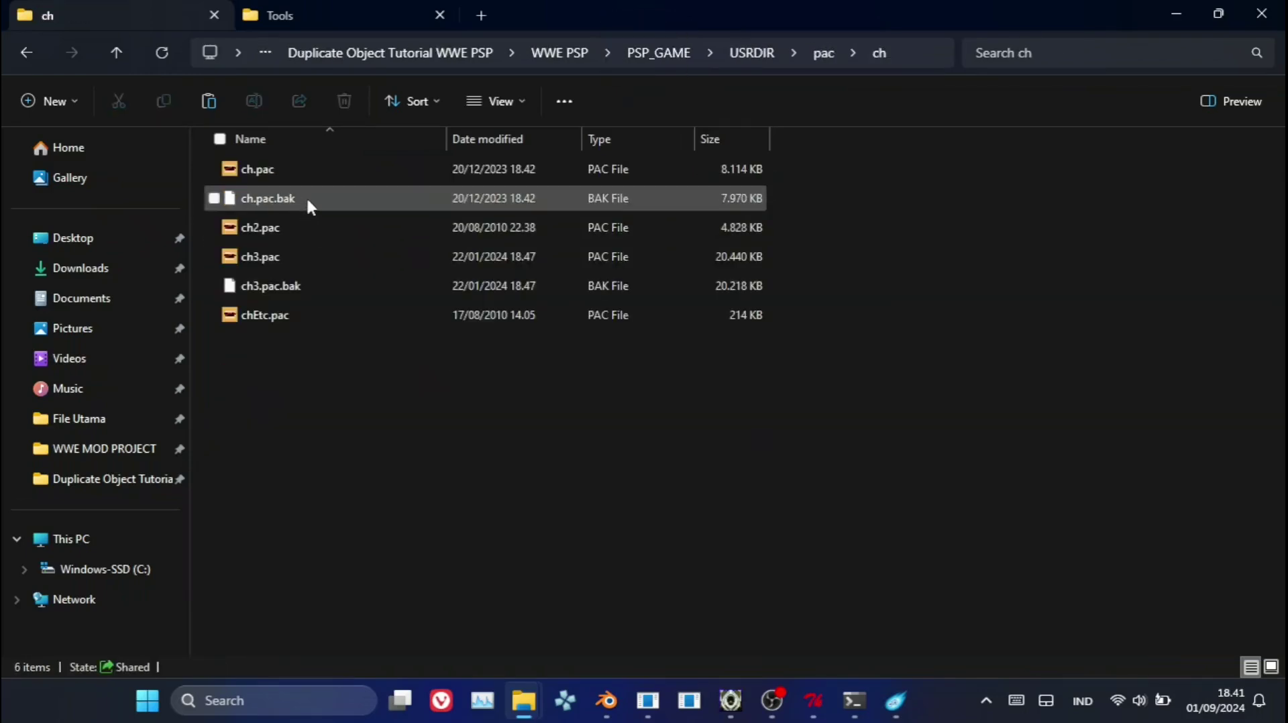
click(318, 181)
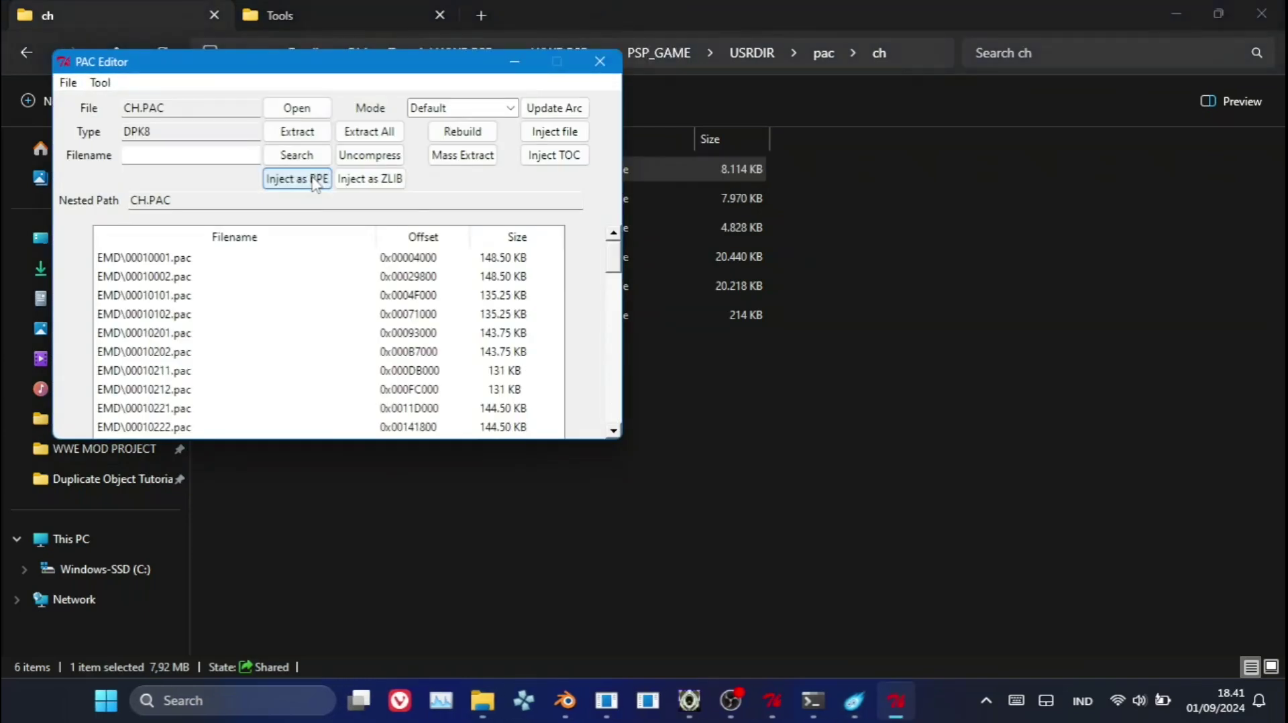
click(206, 262)
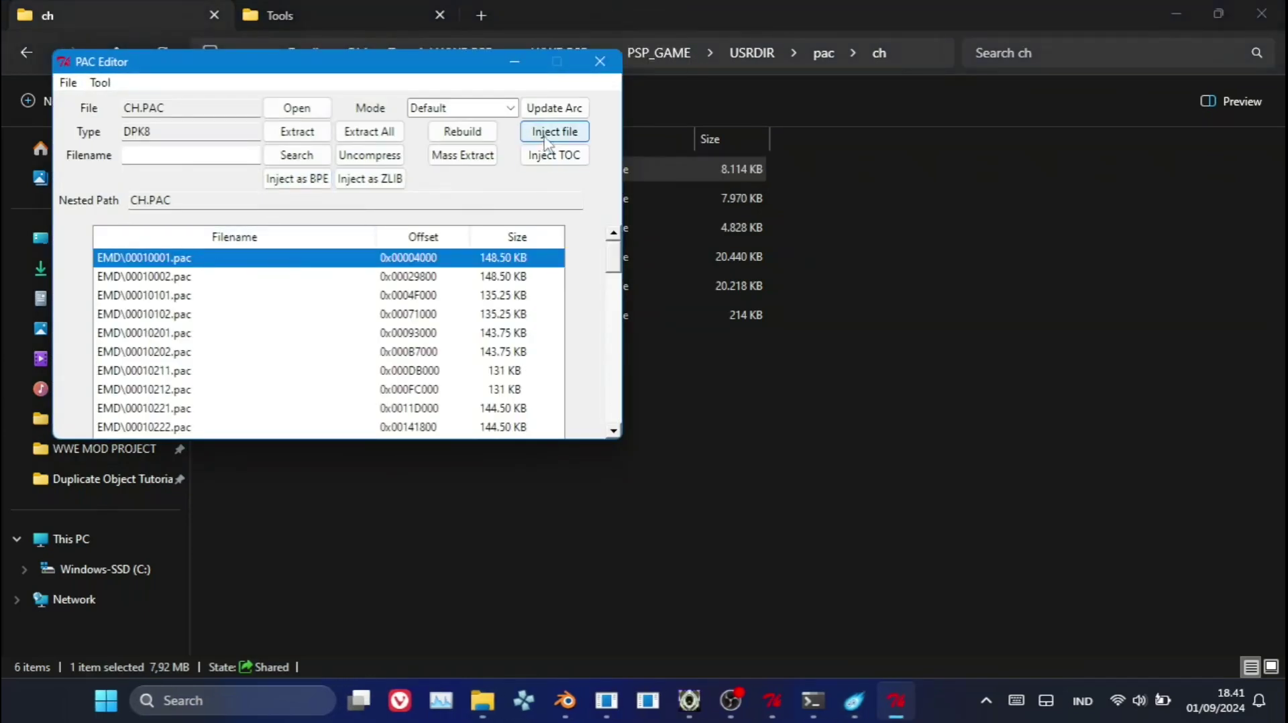
Inject the edited Randy Orton.pac from PAC Model into EMD\00010001.pac.
click(549, 141)
click(442, 151)
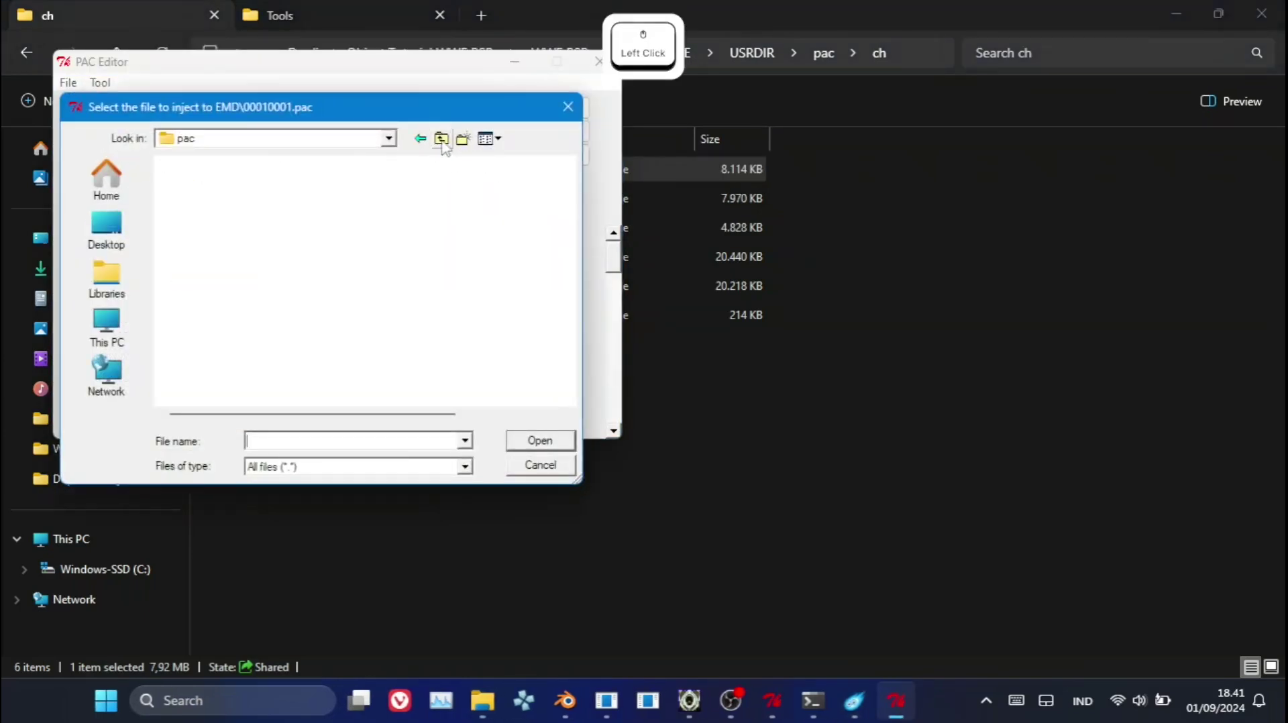
click(446, 145)
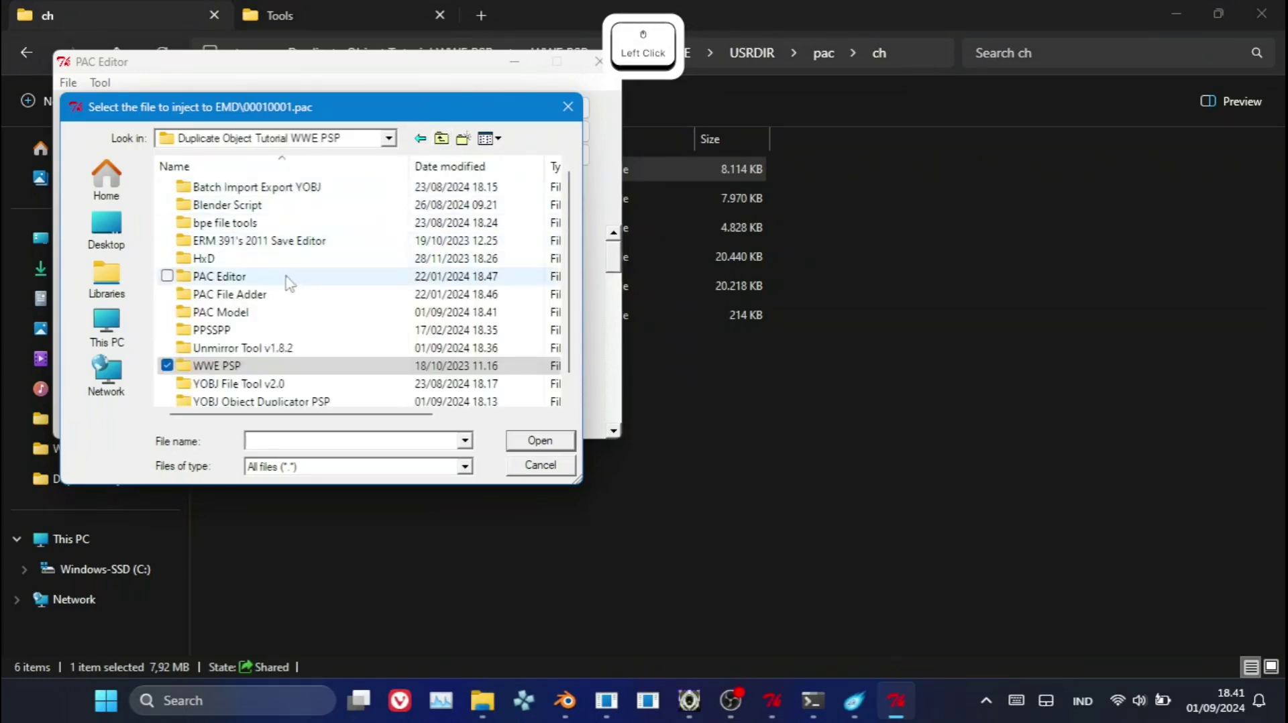
click(269, 317)
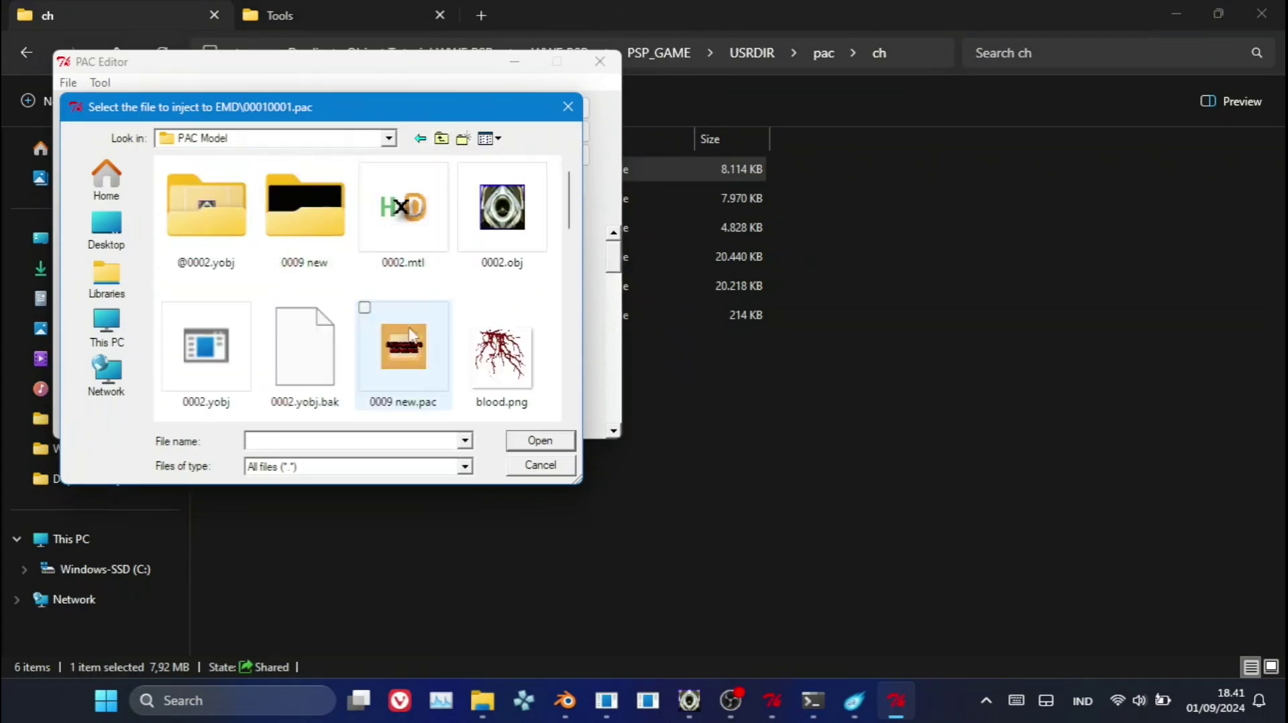
click(312, 373)
click(312, 374)
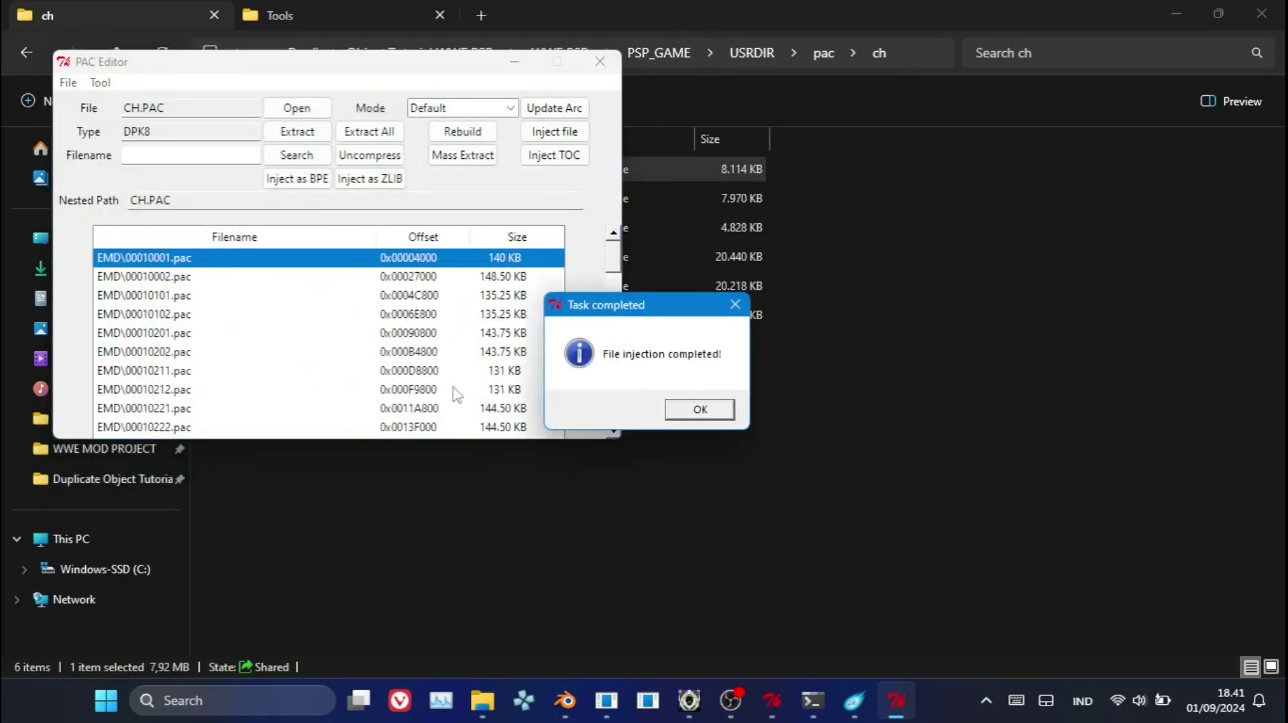
Inject the edited Randy Orton.pac into EMD\00010002.pac and cancel the arc update prompt.
click(696, 423)
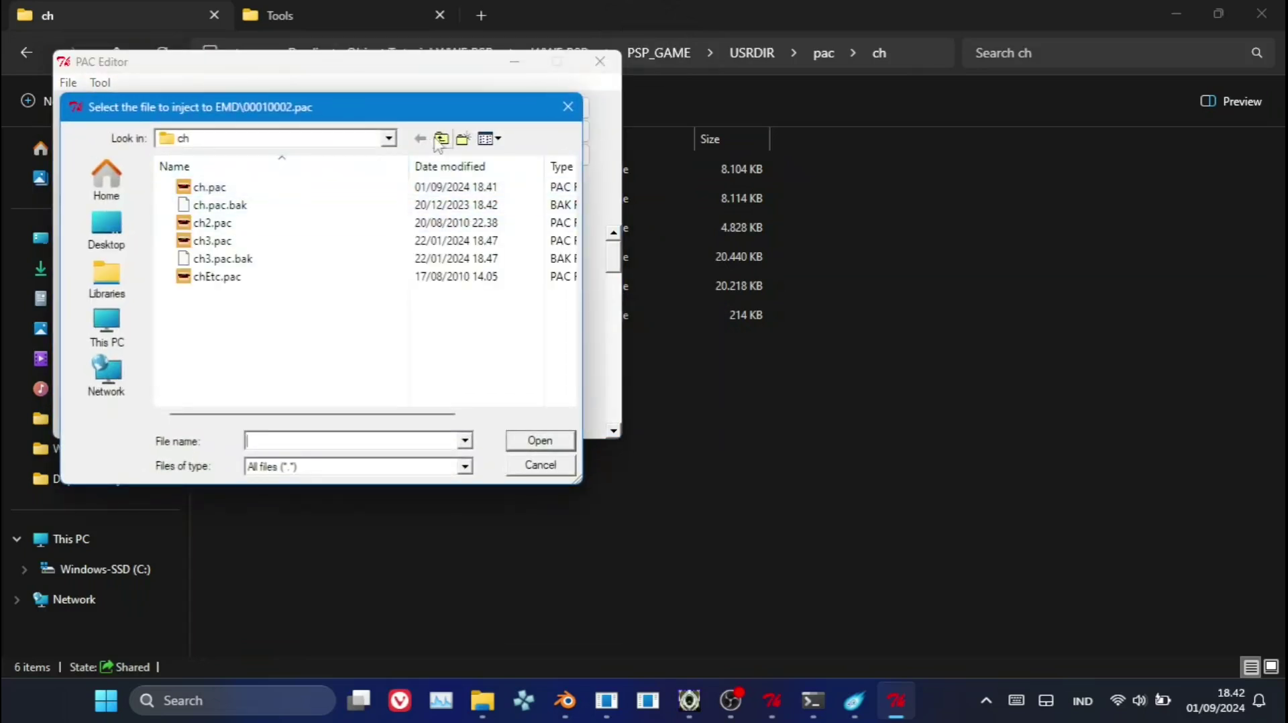
click(440, 143)
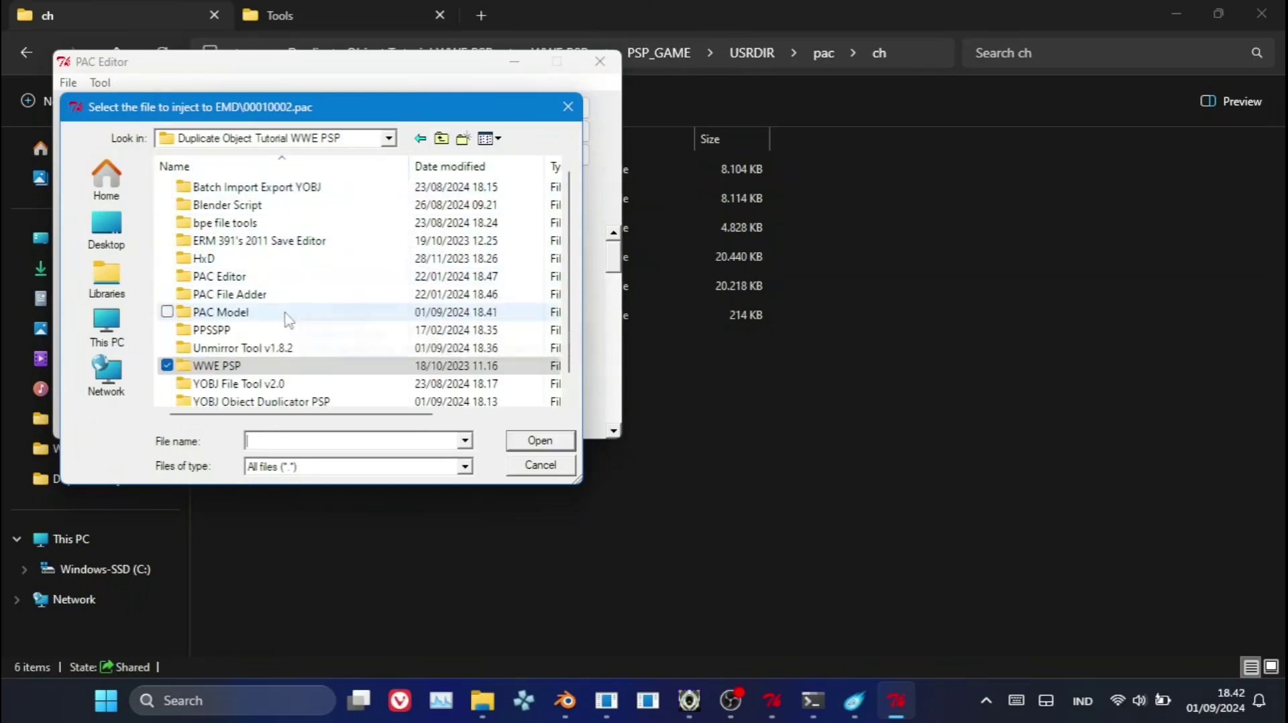
click(291, 318)
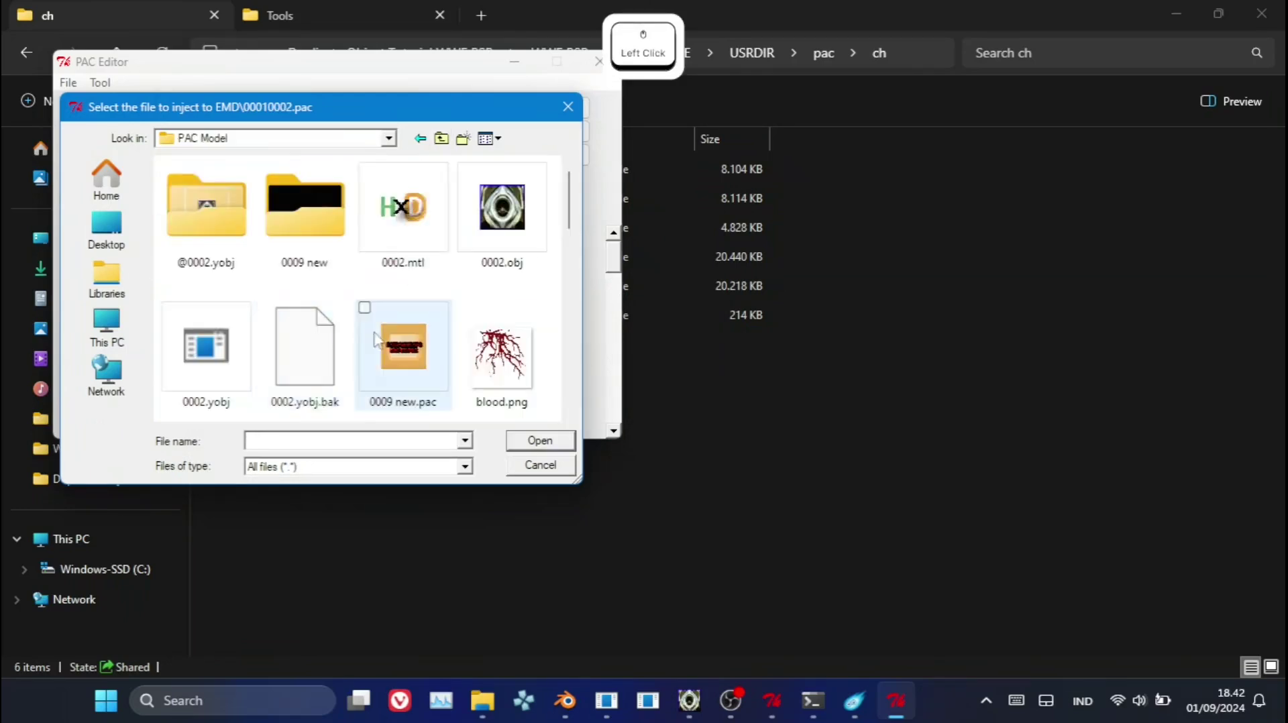
click(321, 361)
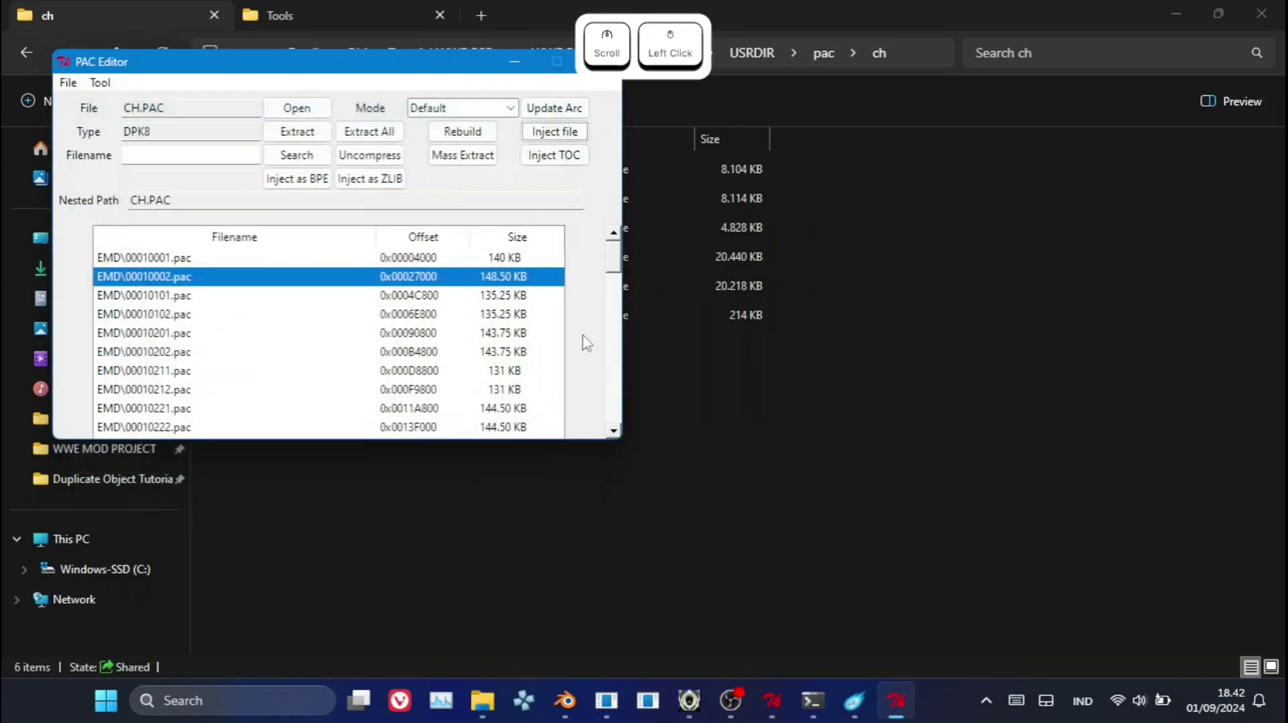
click(693, 406)
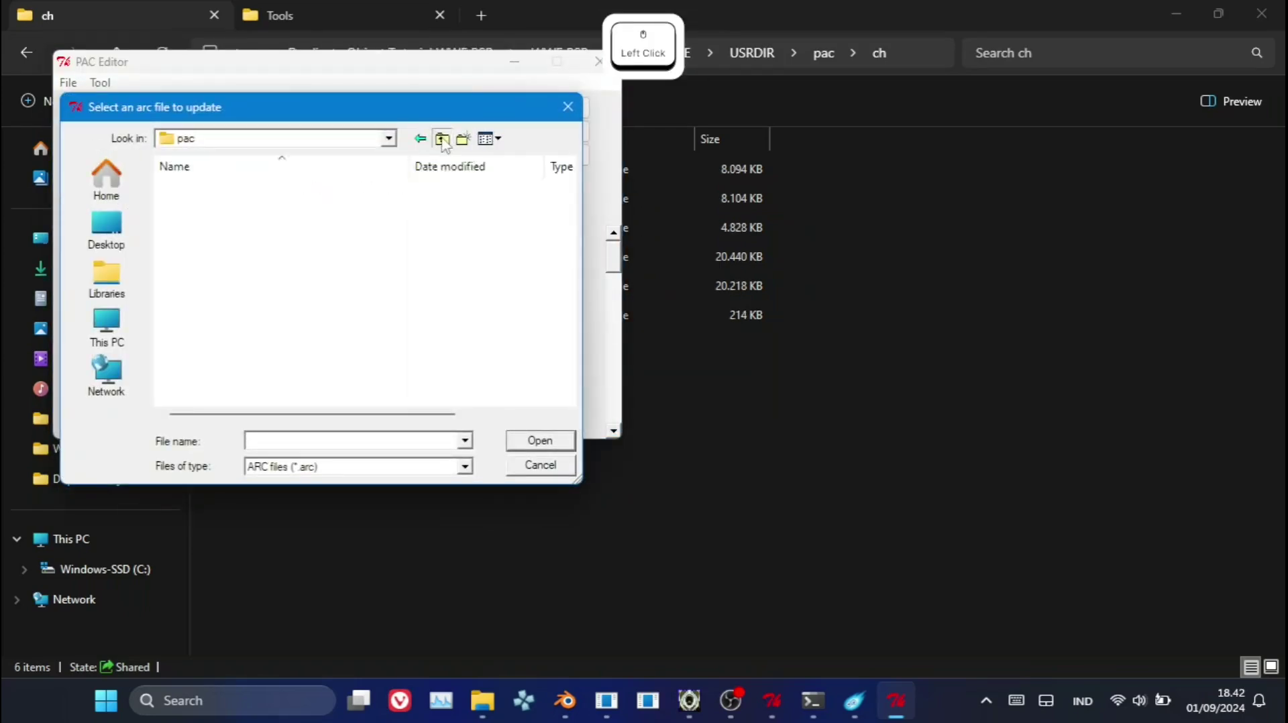